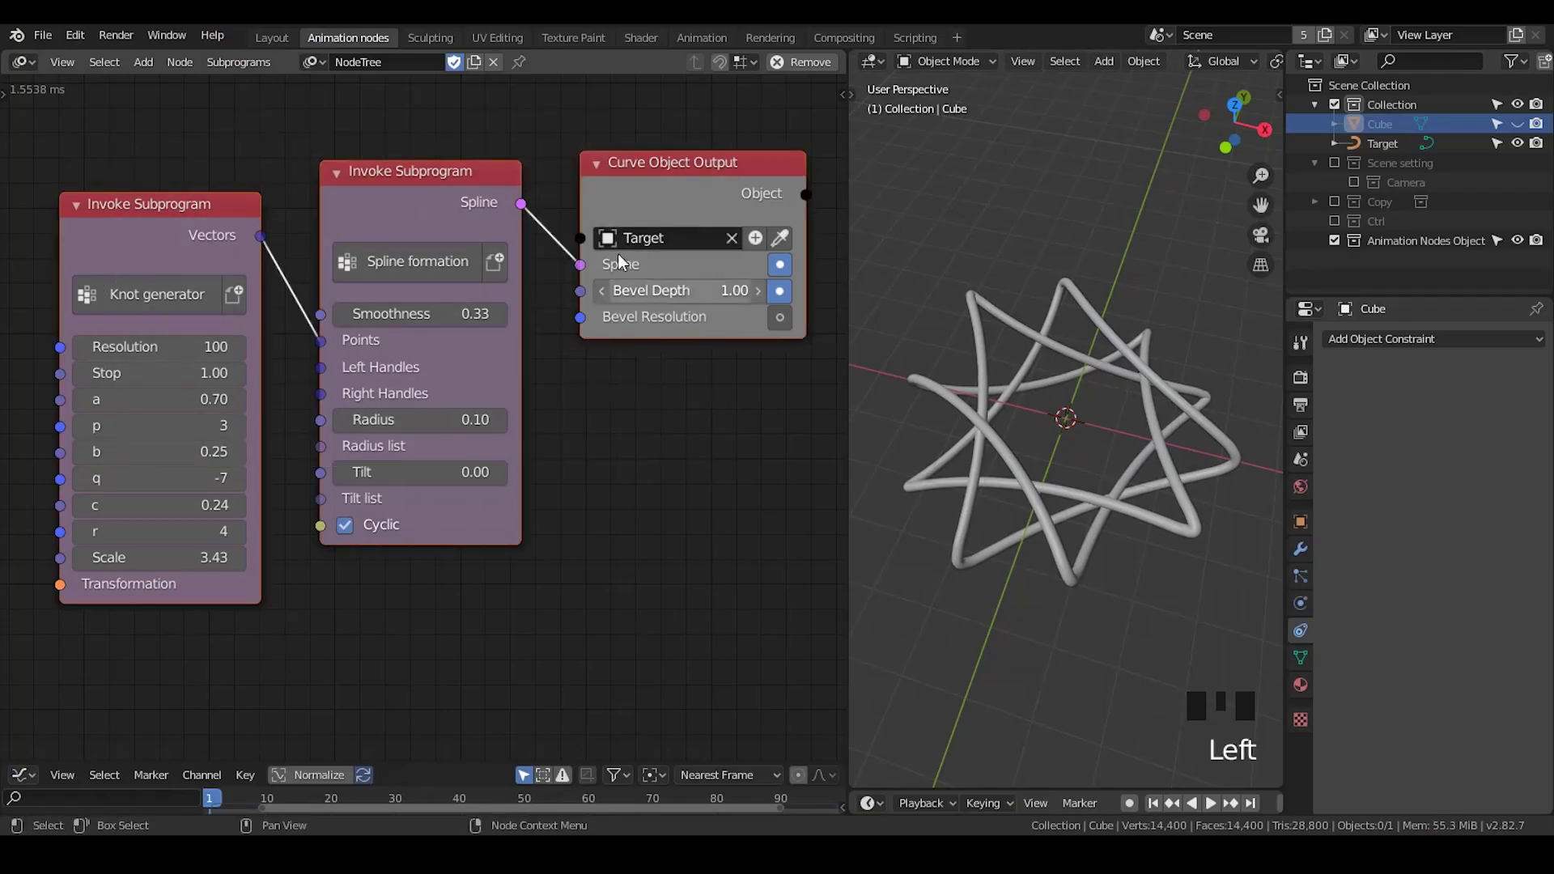
# Step: Navigate the node tree to the Frame holding the Follow Spline subprogram and Object Matrix Output
pyautogui.click(424, 123)
pyautogui.click(244, 164)
pyautogui.click(213, 236)
pyautogui.click(407, 193)
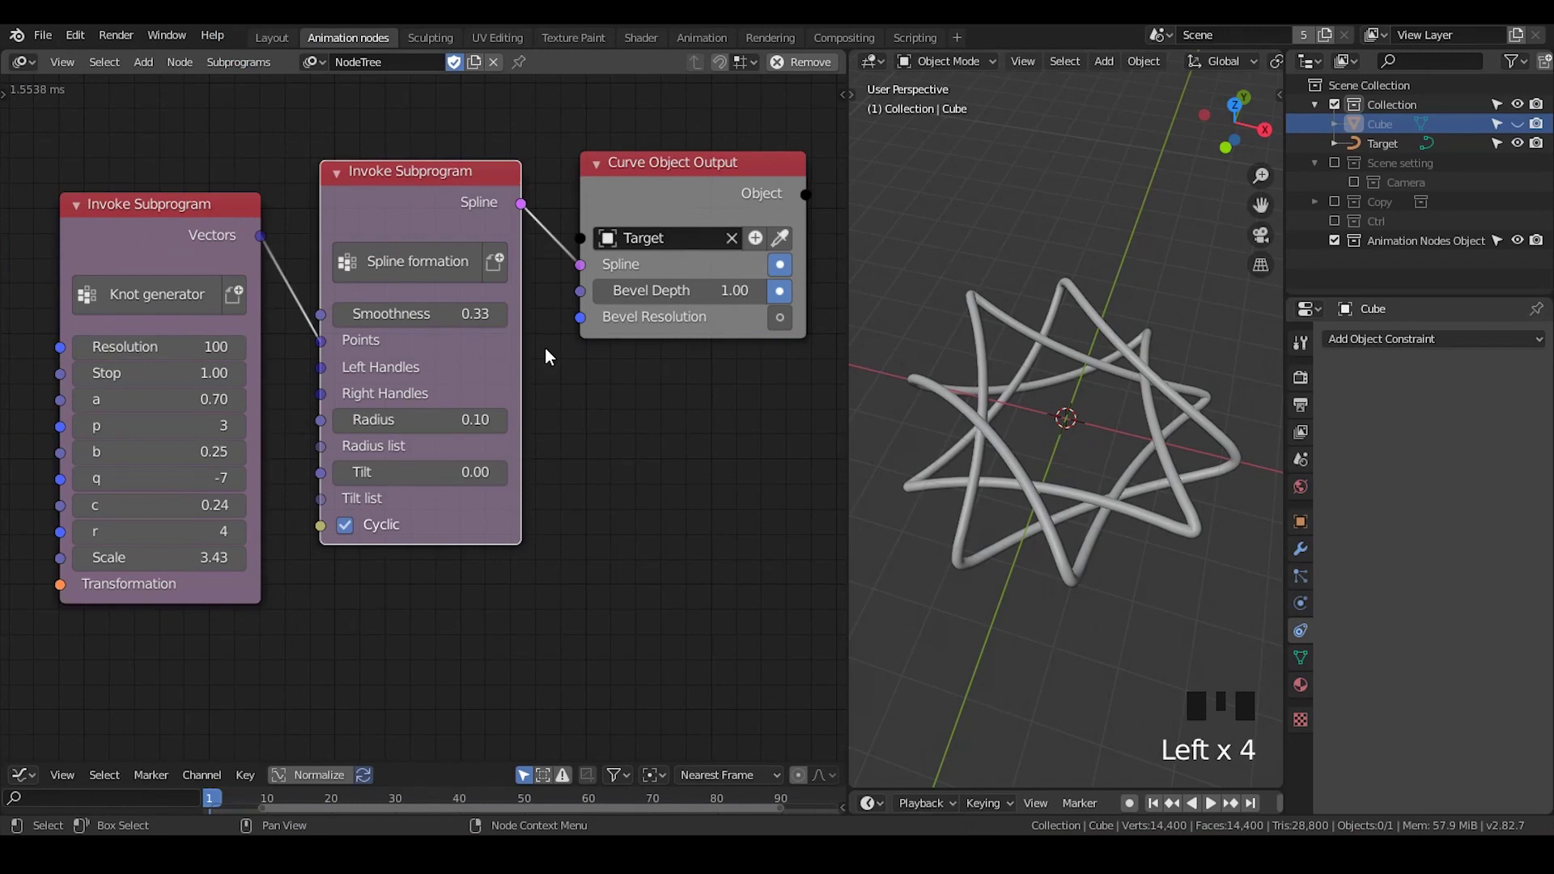
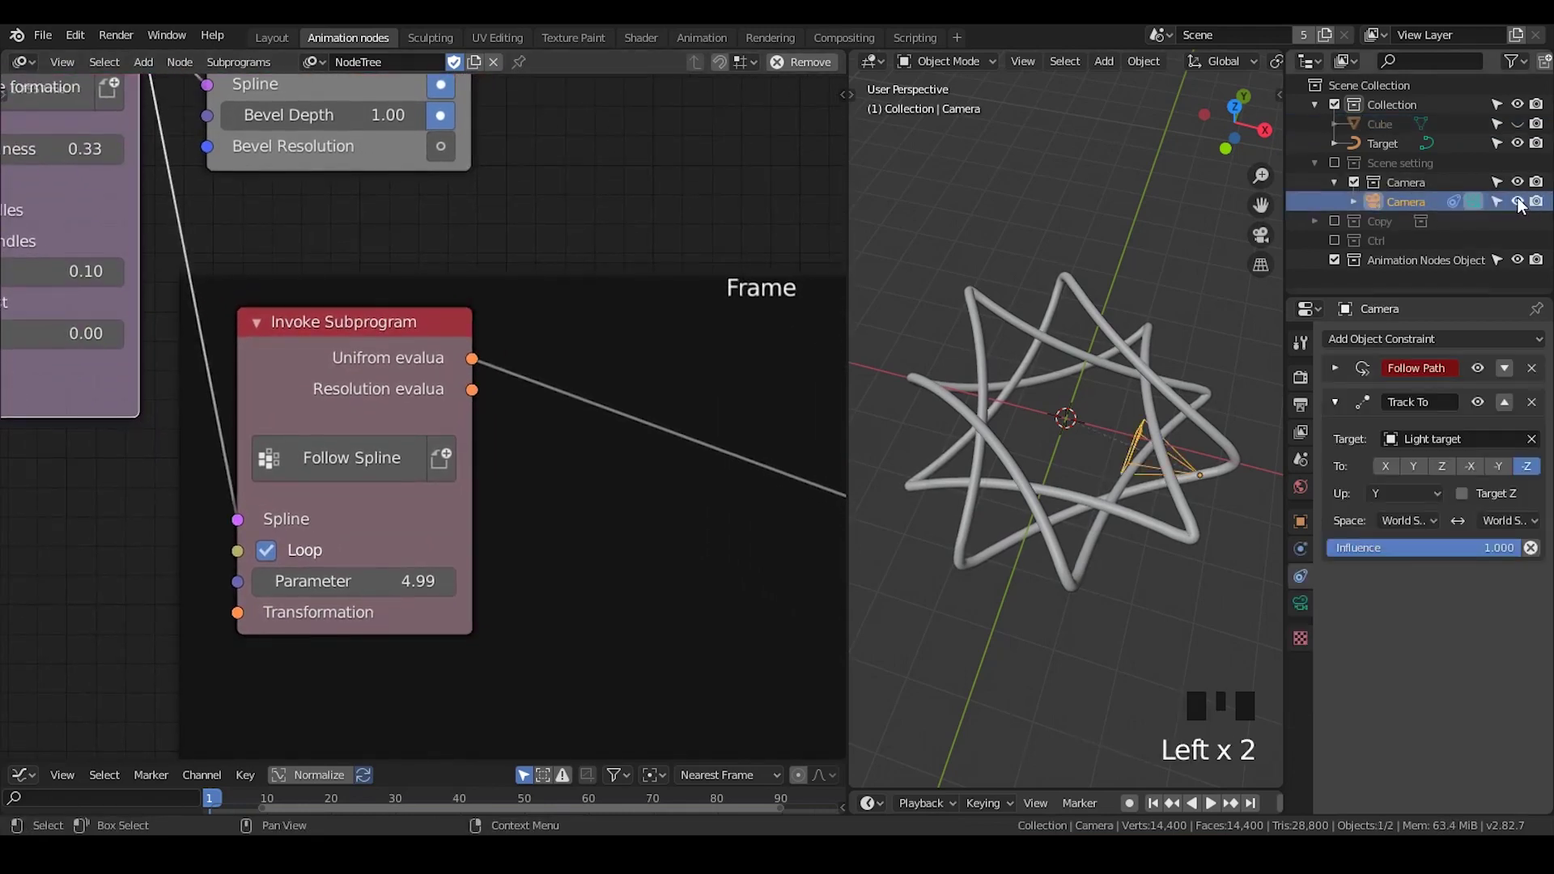
# Step: Drop the knot curve's Bevel Depth to 0, select the Cube and look through the scene camera
pyautogui.moveTo(344, 111); pyautogui.dragTo(1484, 485)
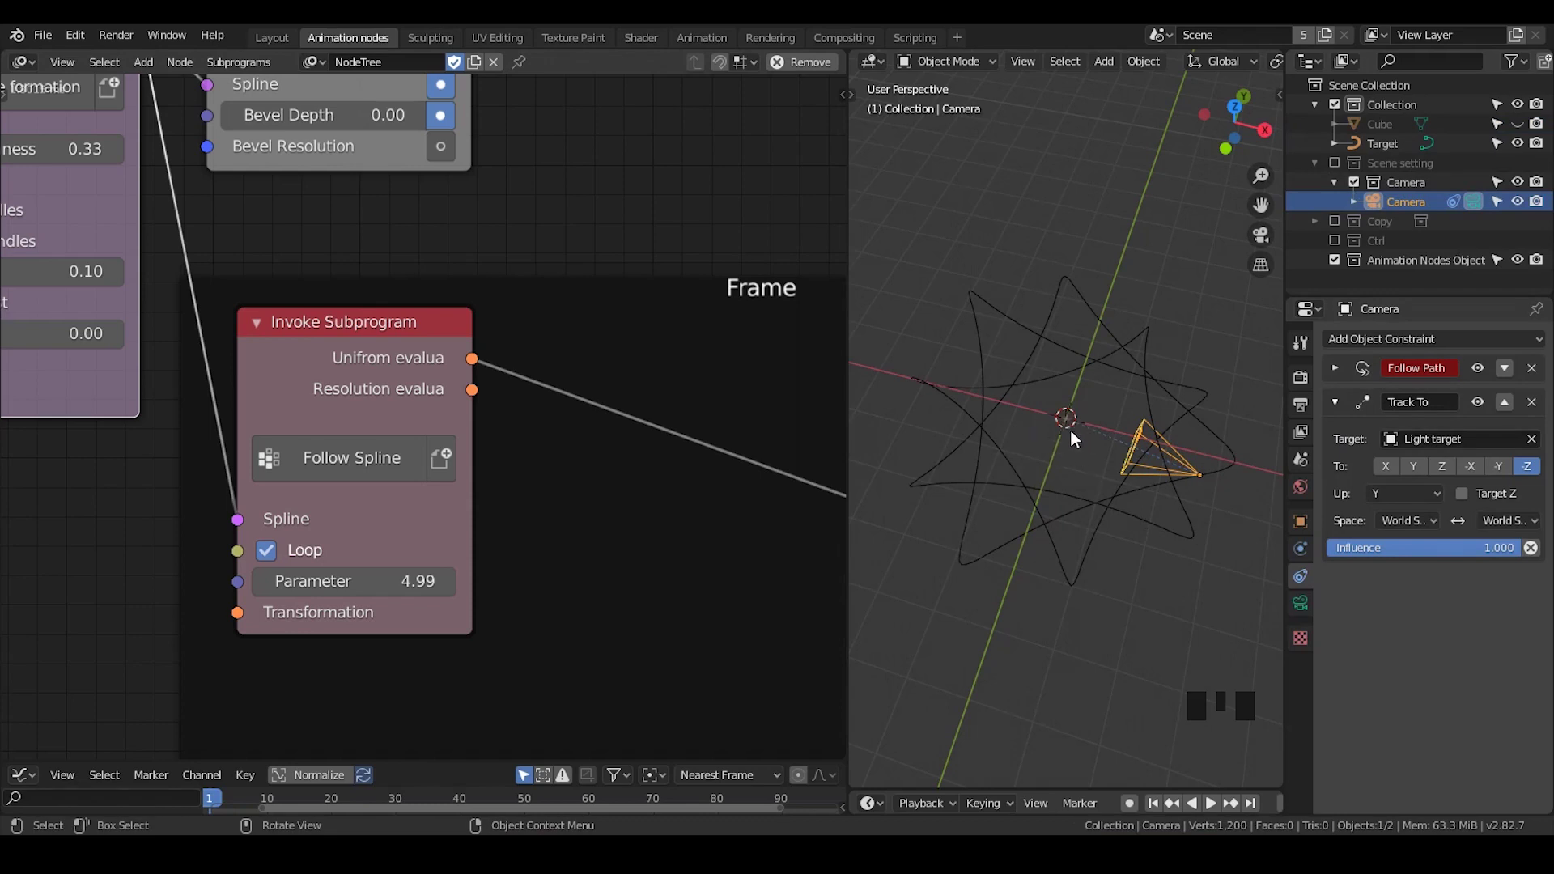
pyautogui.moveTo(1525, 128); pyautogui.dragTo(1480, 129)
pyautogui.click(1394, 130)
pyautogui.press('KP_0')
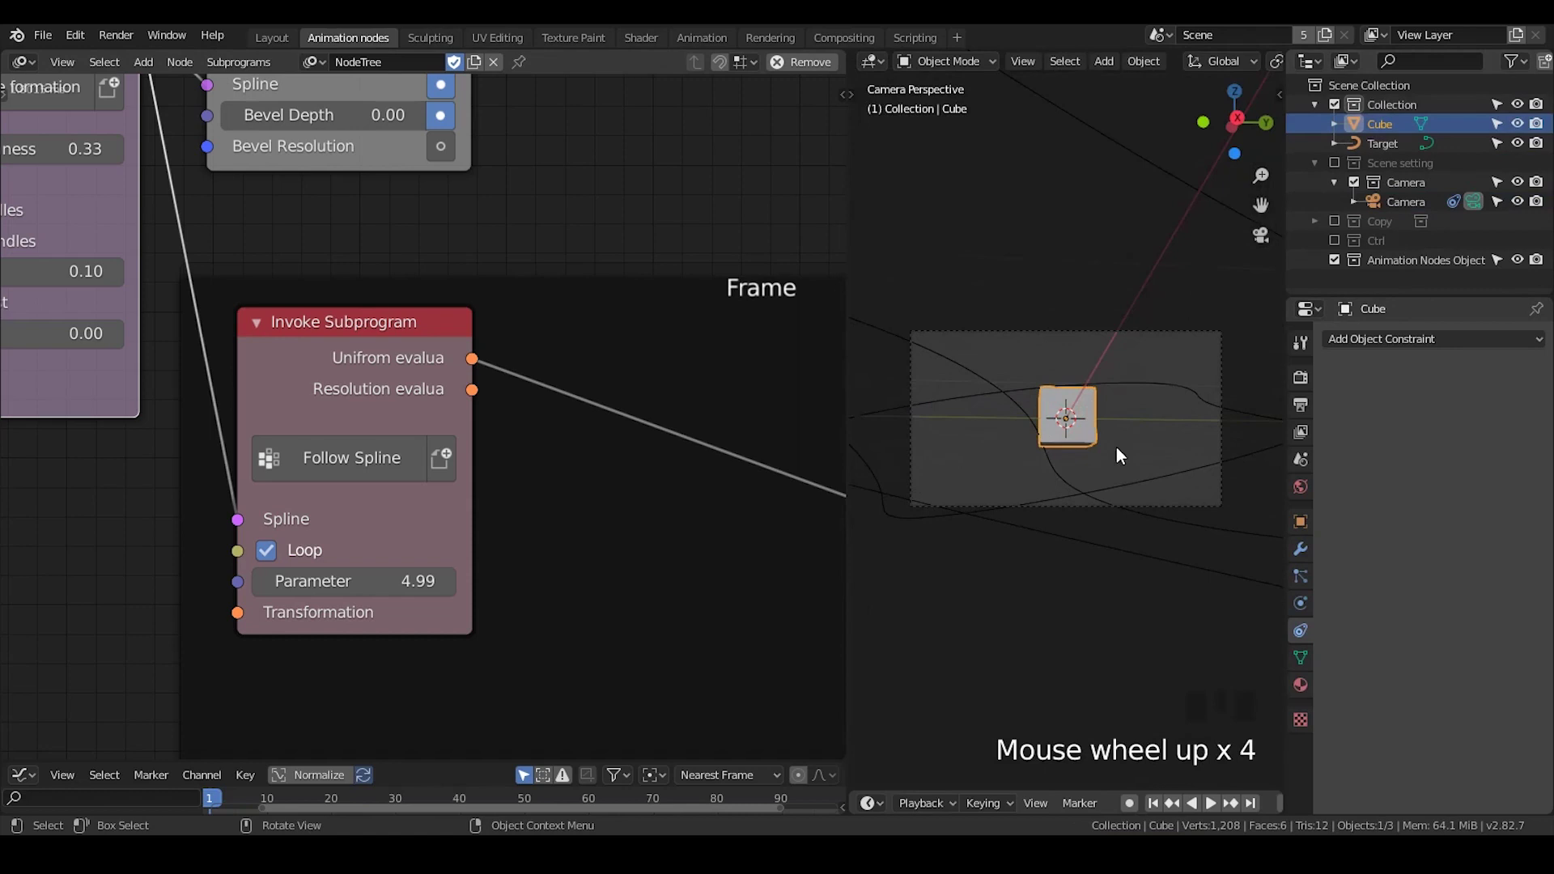
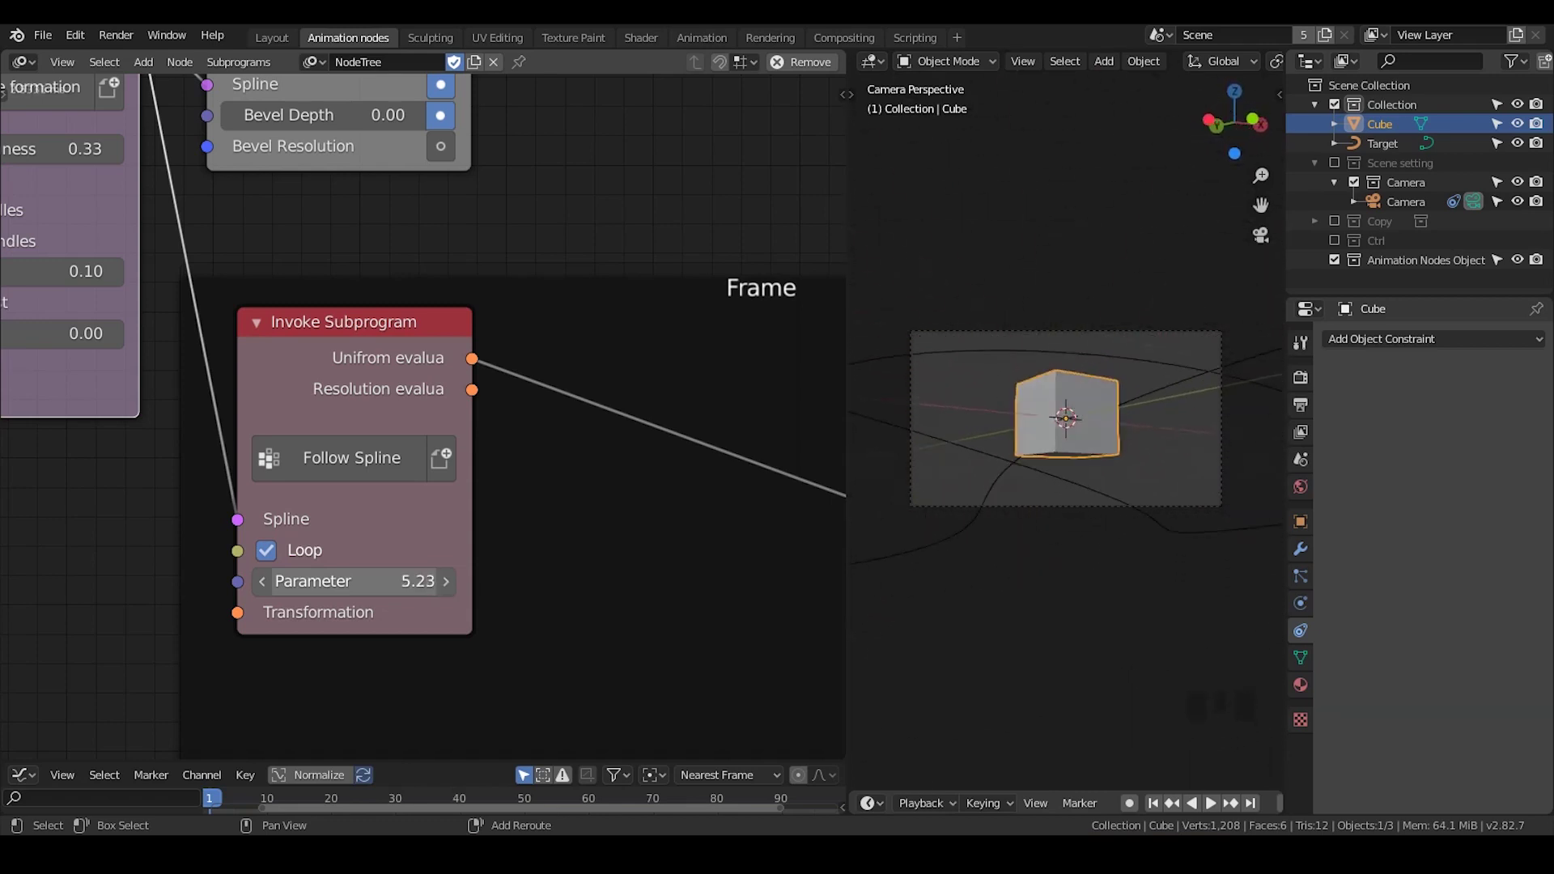
# Step: Slide the Follow Spline Parameter up to 5.23, moving the follower along the knot
pyautogui.moveTo(1059, 421); pyautogui.dragTo(1152, 505)
pyautogui.scroll(-3)
pyautogui.moveTo(1090, 441); pyautogui.dragTo(1137, 451)
pyautogui.scroll(-3)
pyautogui.moveTo(1107, 447); pyautogui.dragTo(1321, 567)
pyautogui.click(1307, 538)
pyautogui.moveTo(1368, 380); pyautogui.dragTo(1427, 423)
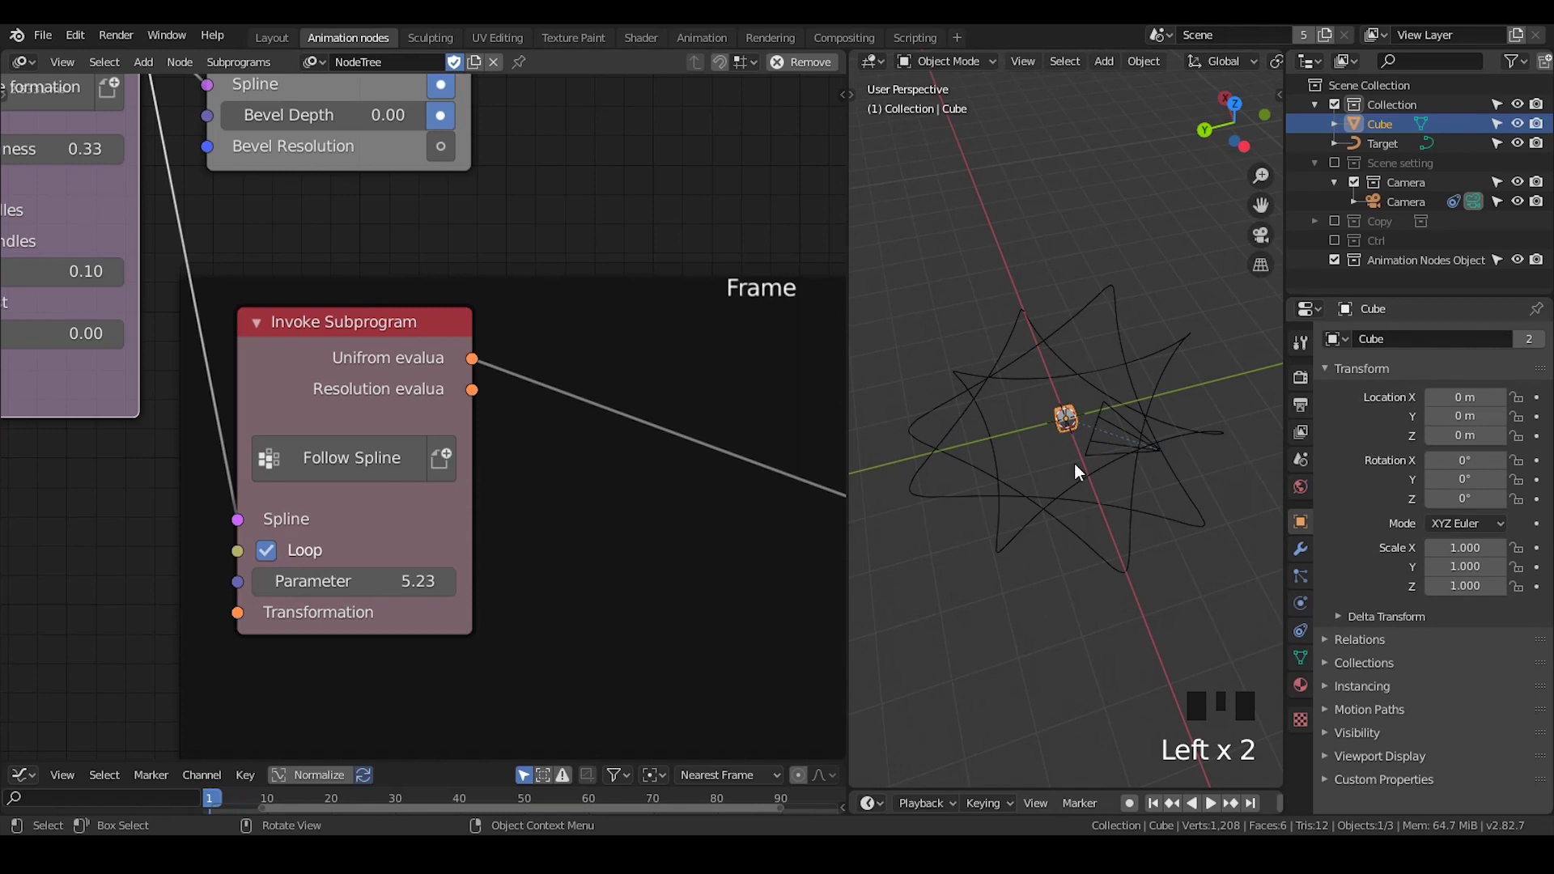
pyautogui.moveTo(1109, 418); pyautogui.dragTo(1109, 418)
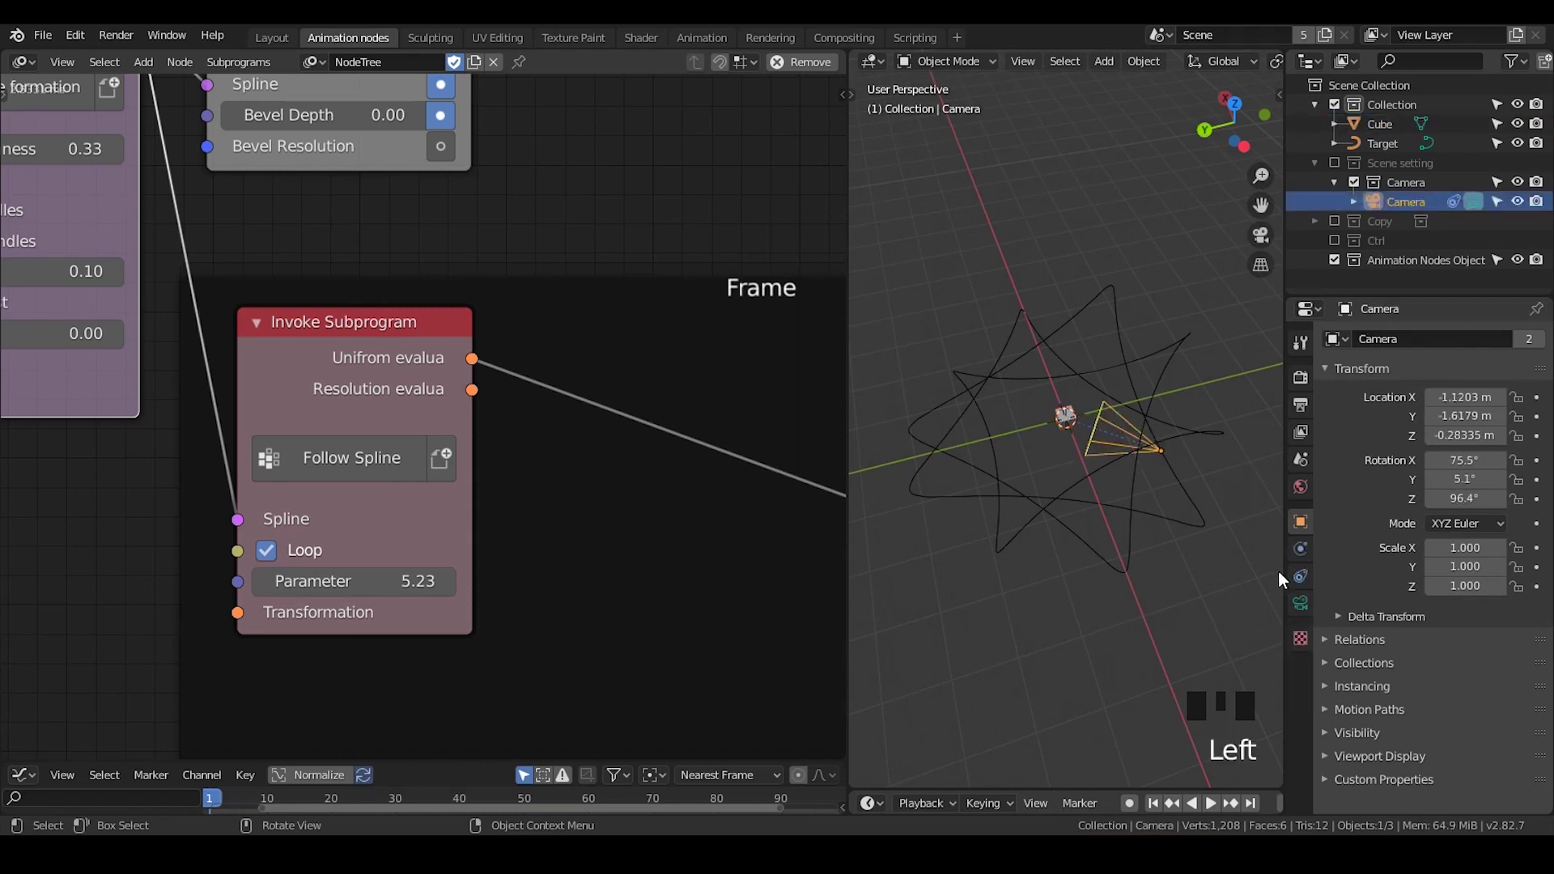
# Step: Select the camera and expand its Follow Path constraint settings in the constraint stack
pyautogui.click(1303, 608)
pyautogui.moveTo(1344, 373); pyautogui.dragTo(1323, 494)
pyautogui.click(1306, 538)
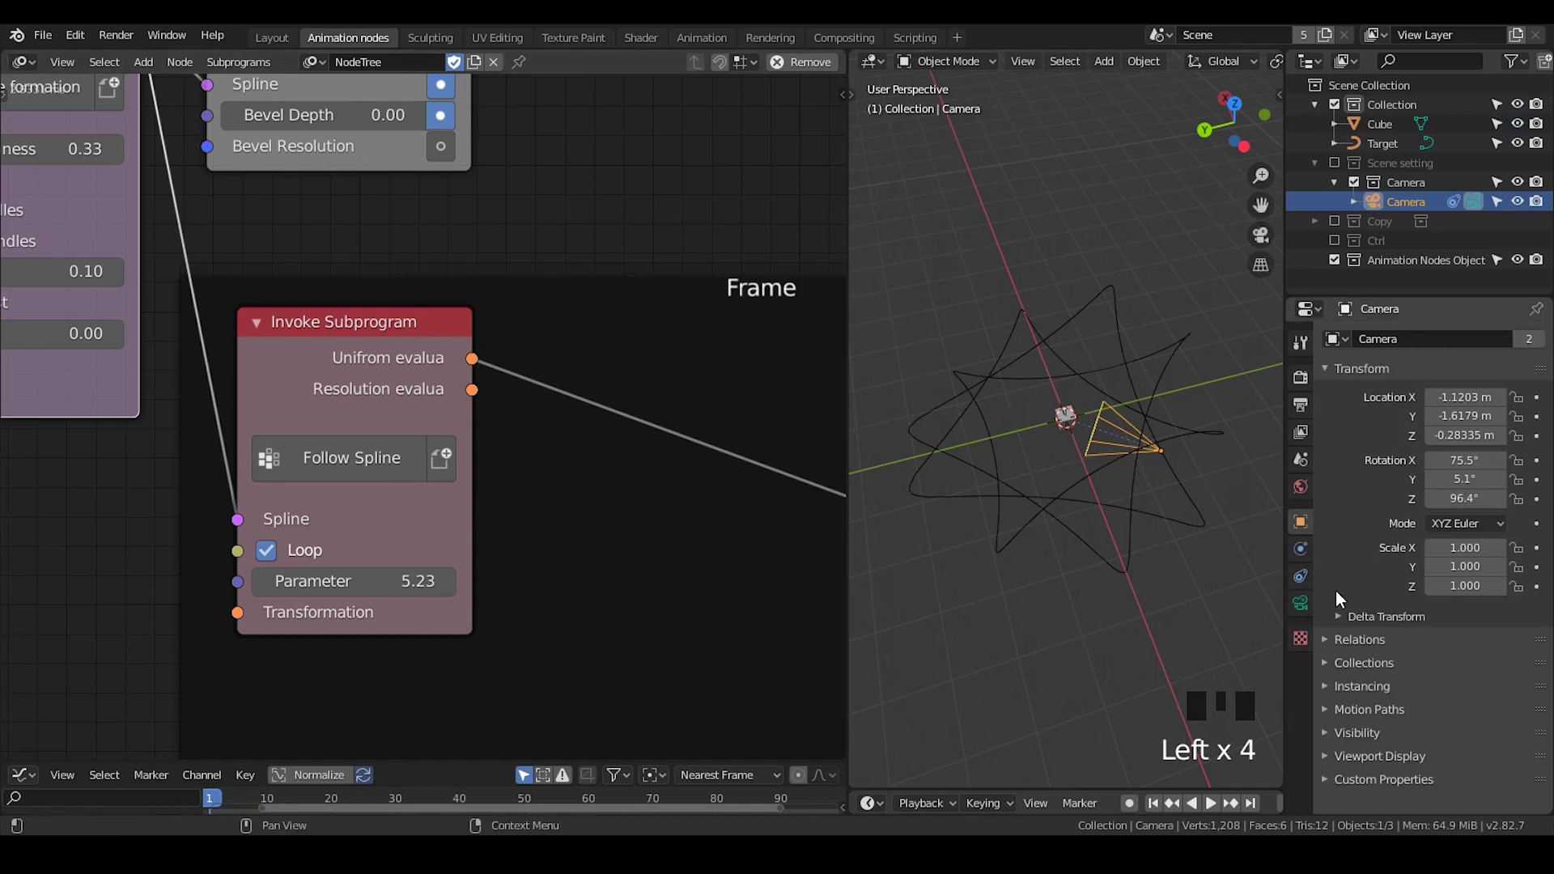
pyautogui.click(1312, 606)
pyautogui.click(1307, 591)
pyautogui.click(1300, 554)
pyautogui.click(1304, 578)
pyautogui.click(1340, 371)
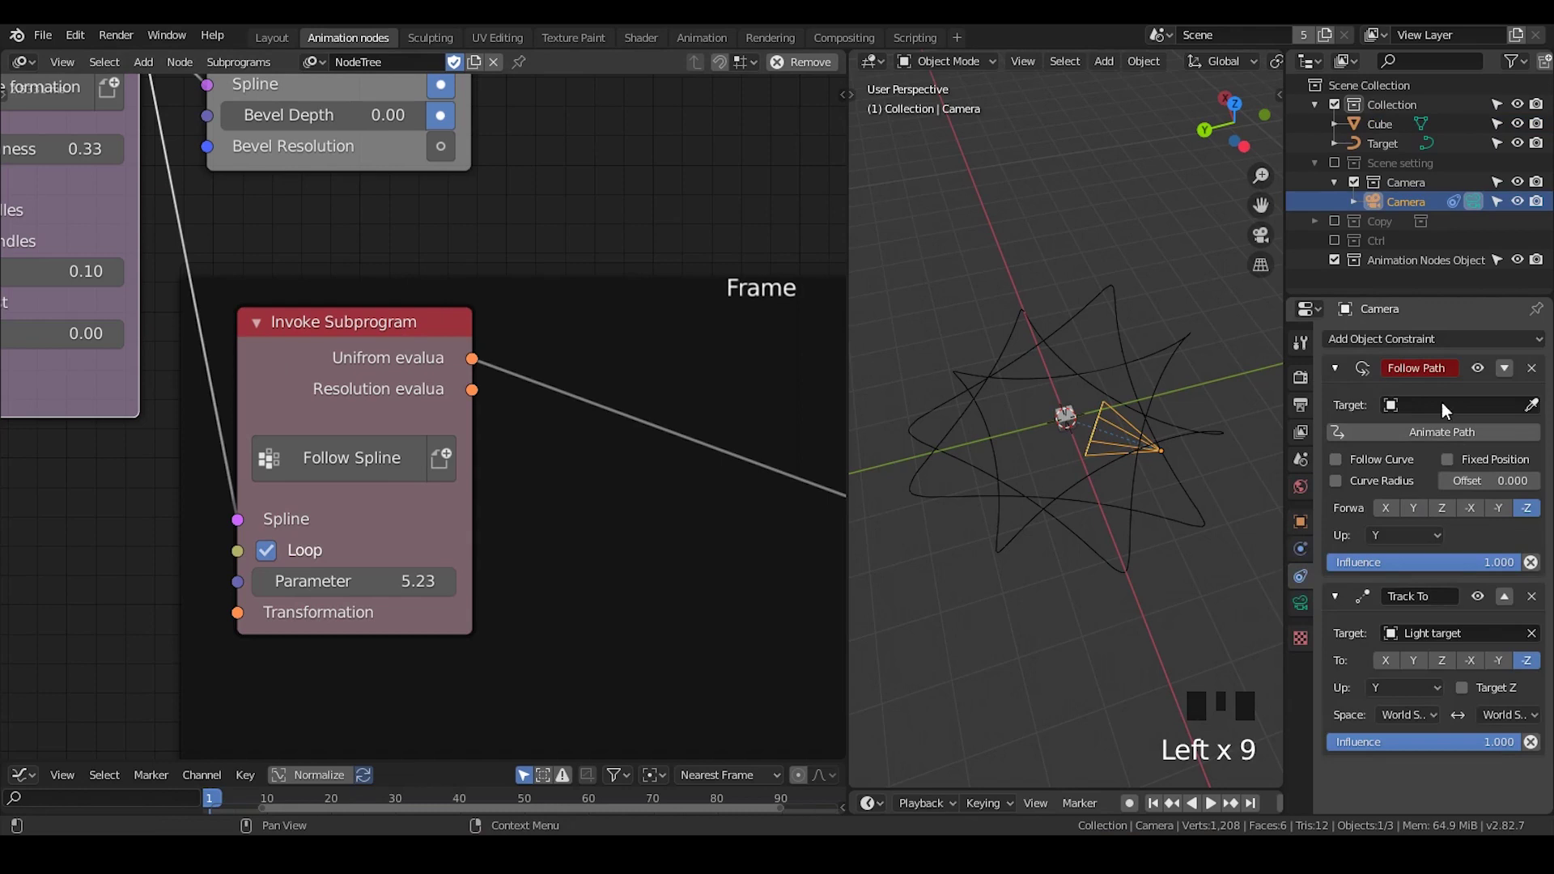
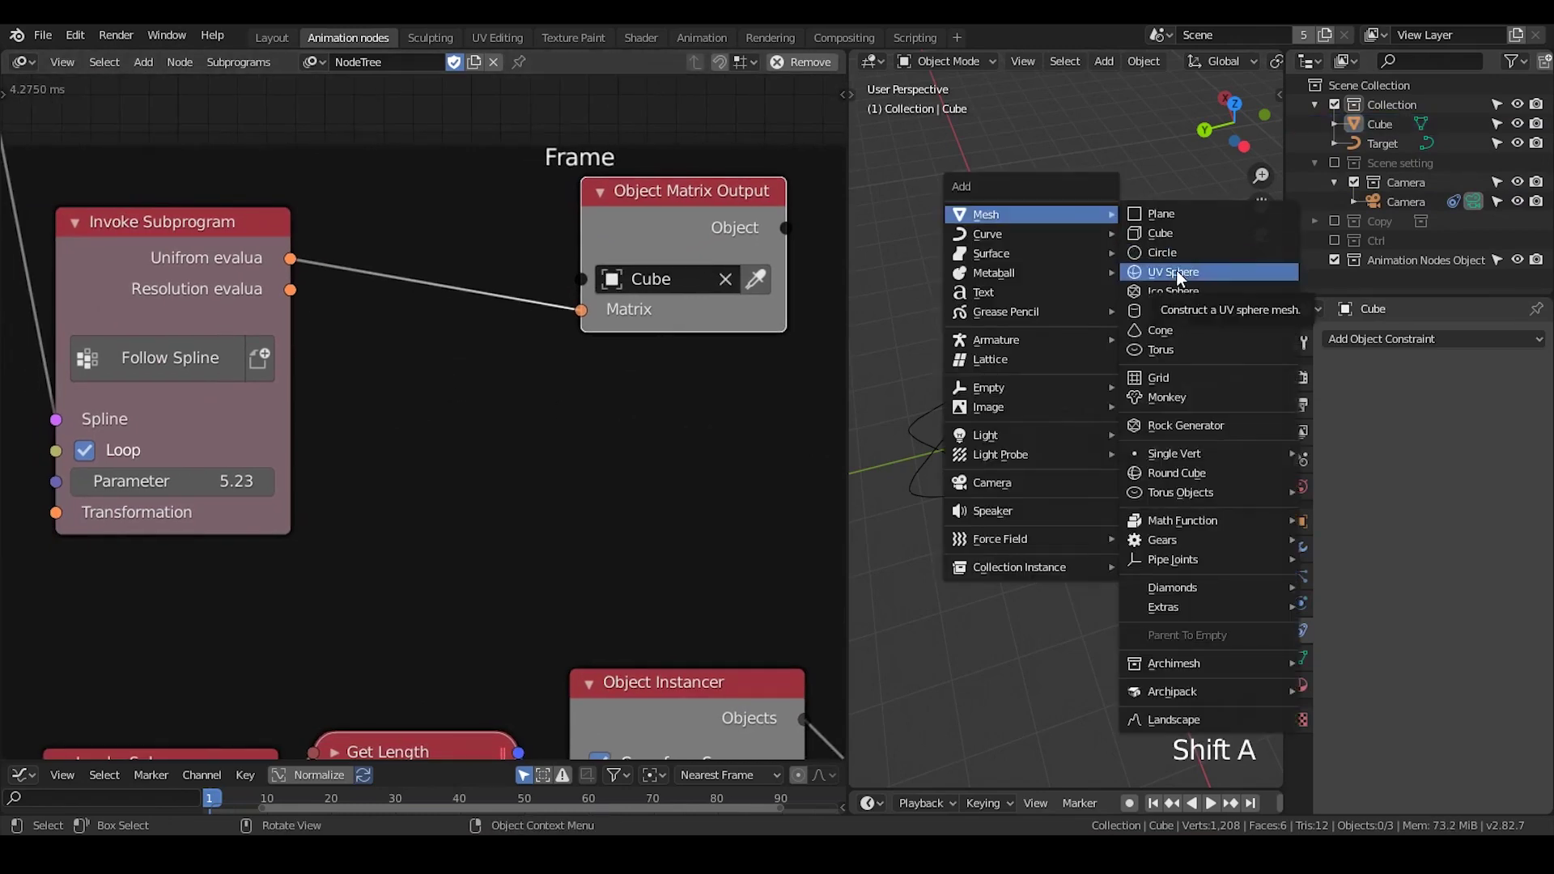
# Step: Add a UV Sphere to the scene
pyautogui.press('Tab')
pyautogui.press('s')
pyautogui.press('Tab')
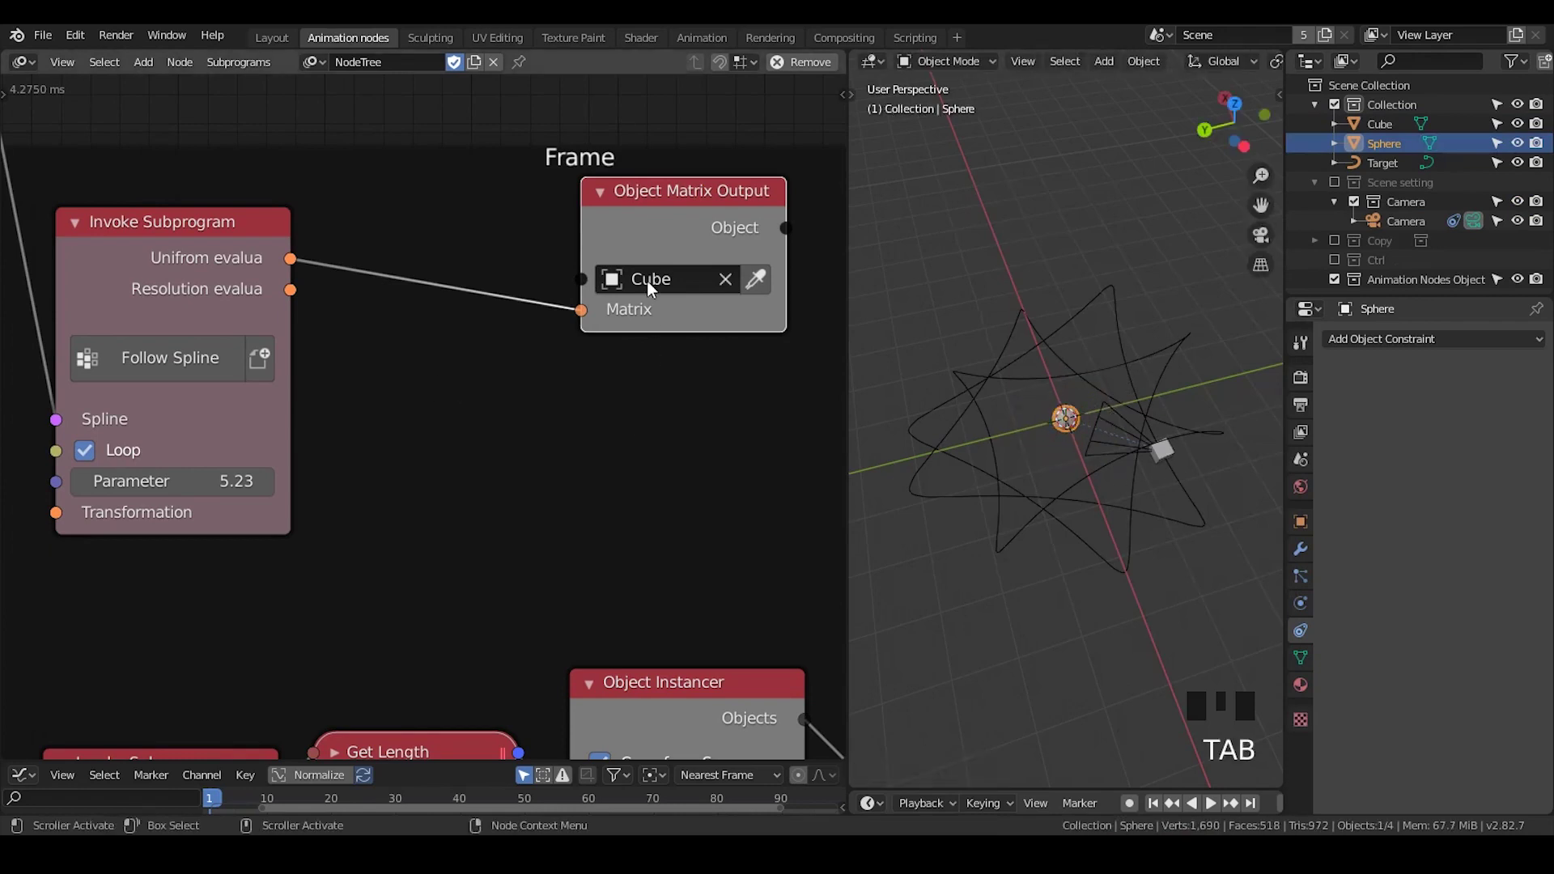
pyautogui.click(663, 242)
# Step: Duplicate the Object Matrix Output targeting Sphere, and duplicate the Follow Spline subprogram node
pyautogui.press('shift+d')
pyautogui.moveTo(773, 458); pyautogui.dragTo(726, 451)
pyautogui.middleClick(542, 400)
pyautogui.click(213, 237)
pyautogui.press('shift+d')
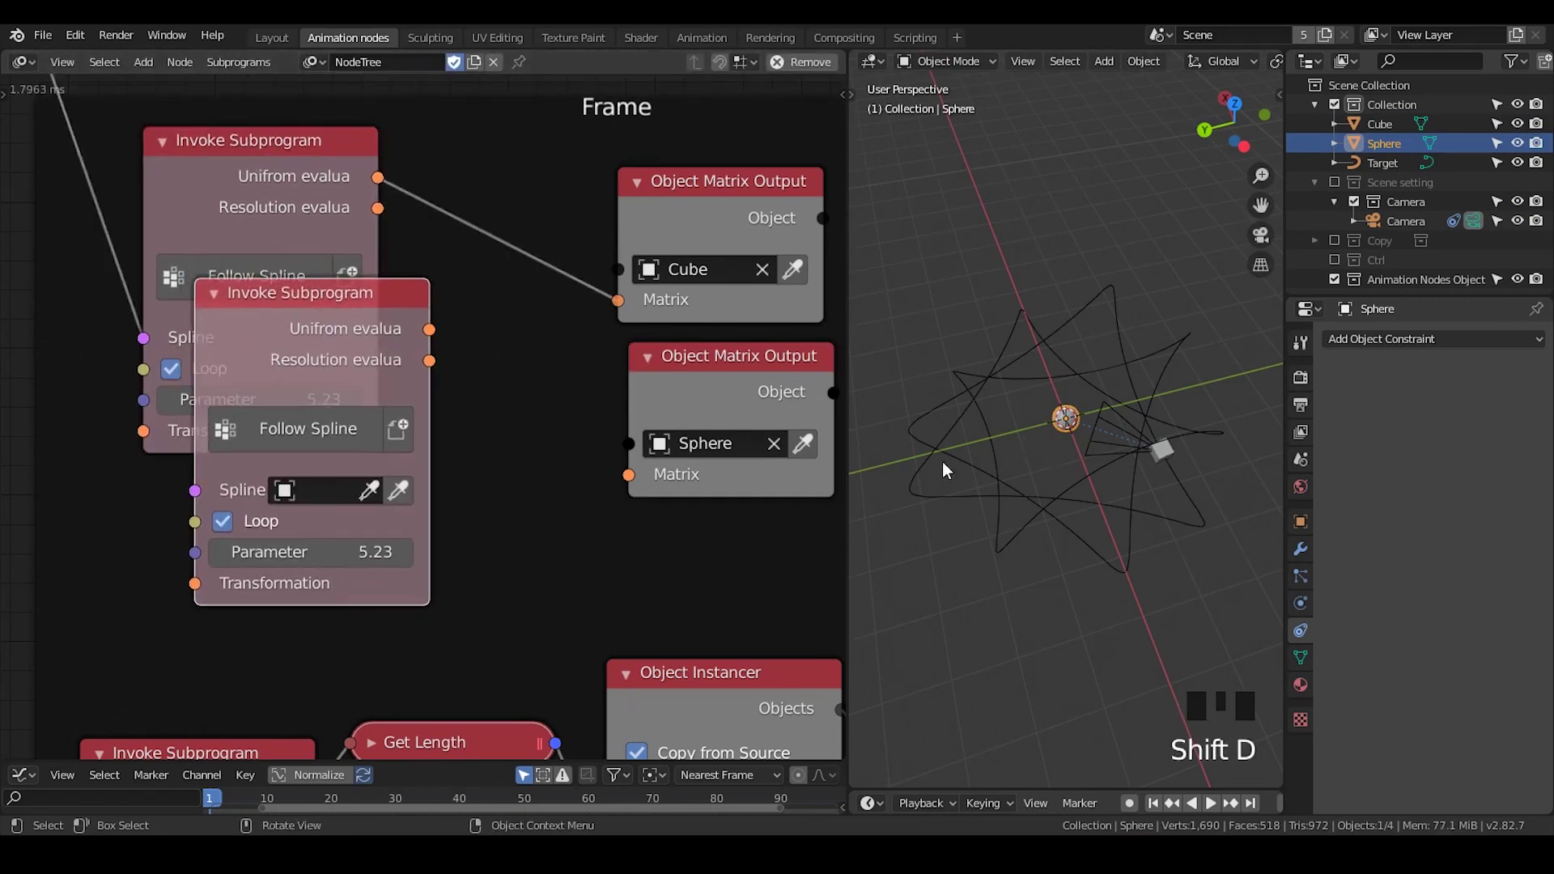
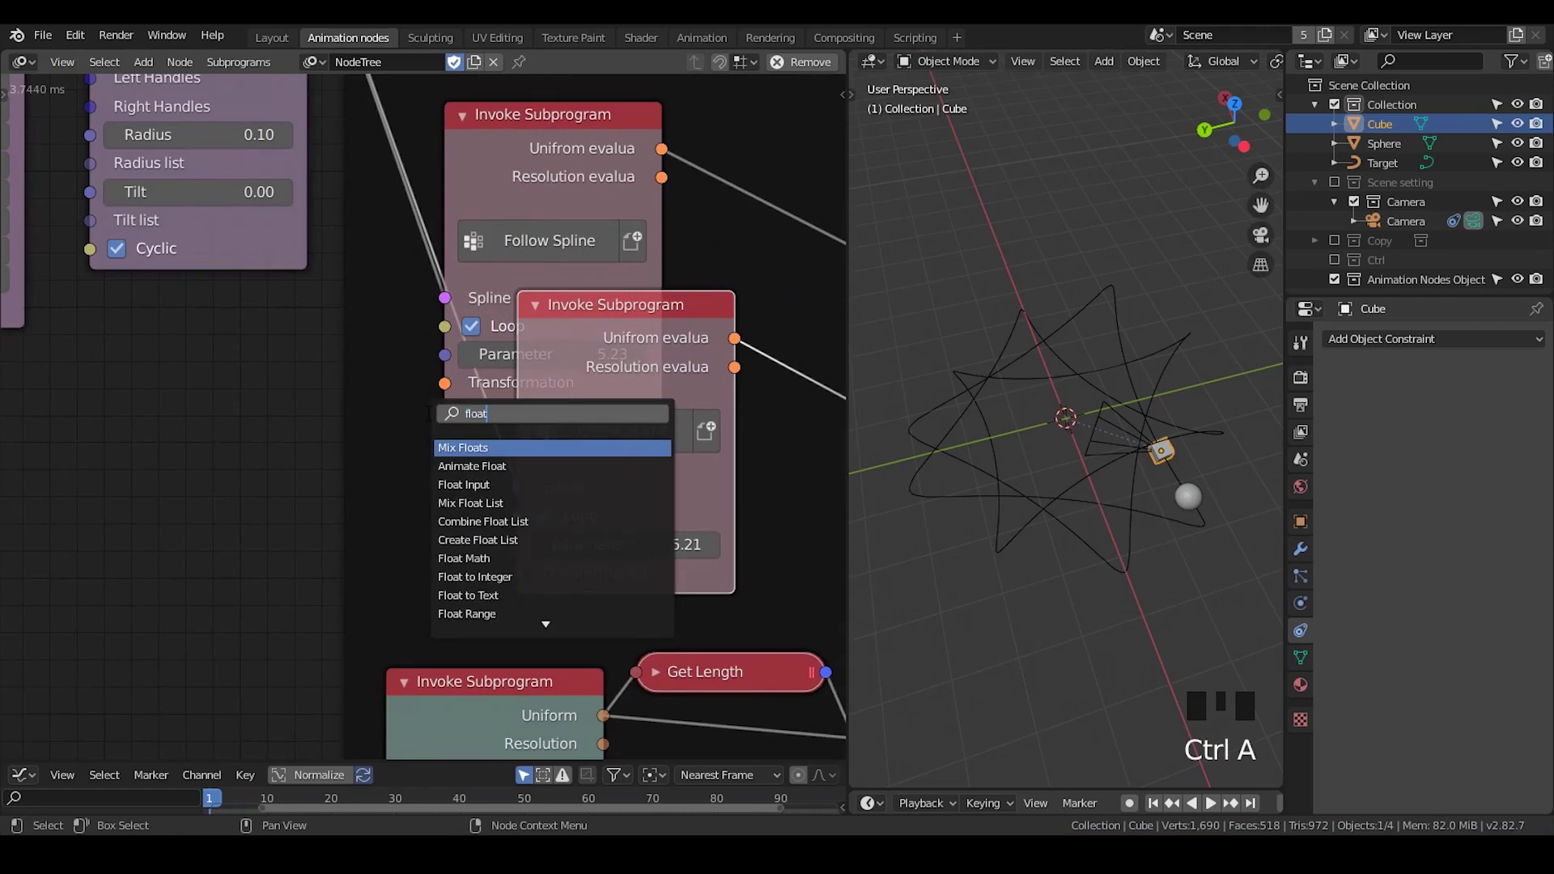
# Step: Add a Float Input of 1.12 driving both Follow Spline parameters, the second offset by Subtract 0.20
pyautogui.press('ctrl+a')
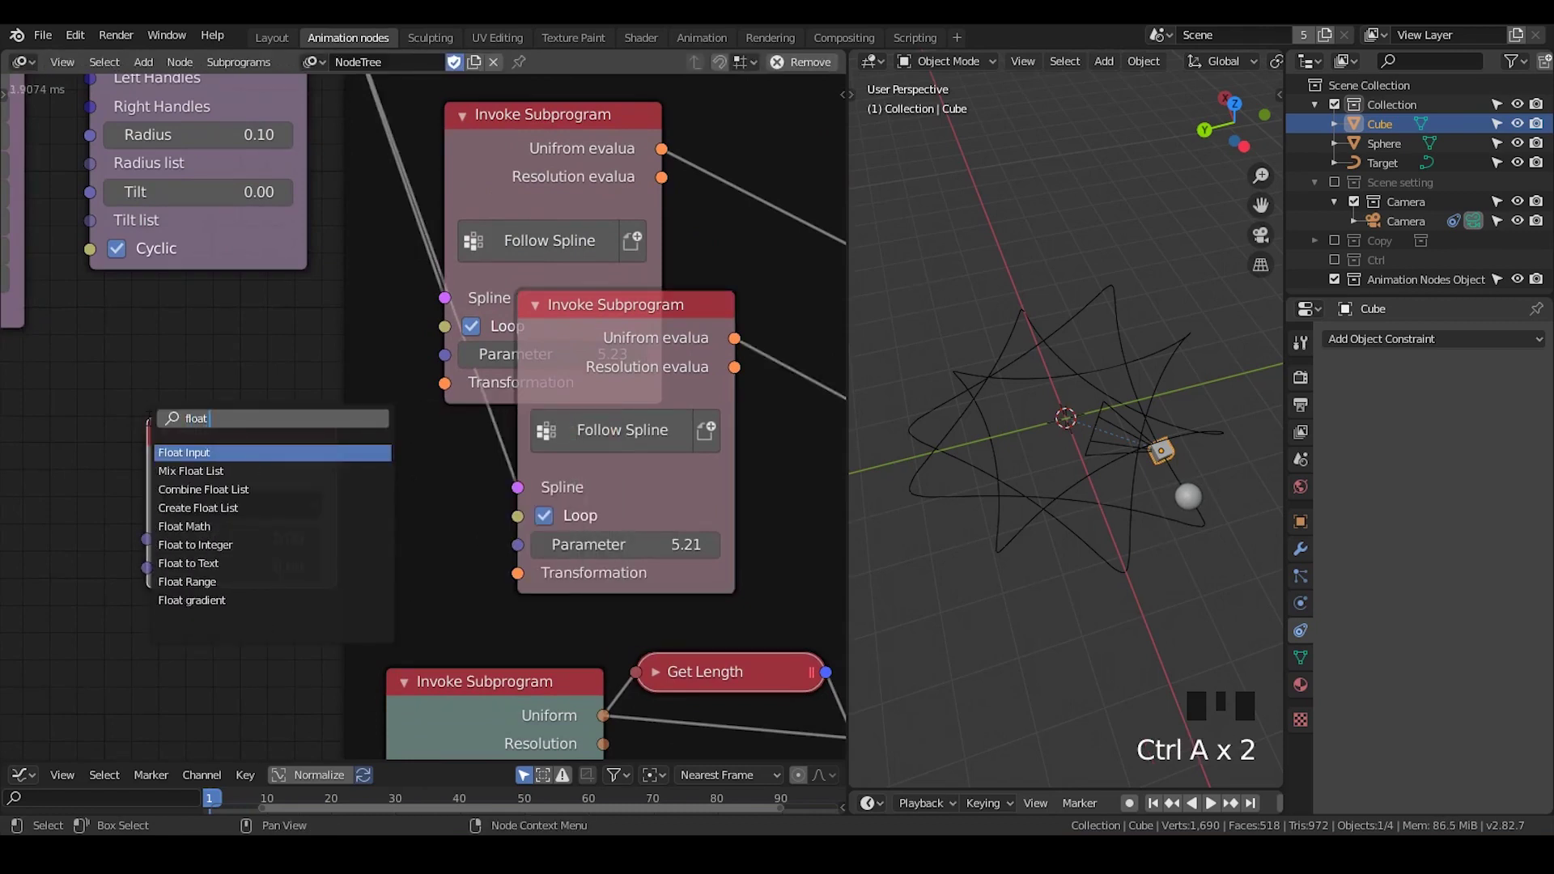
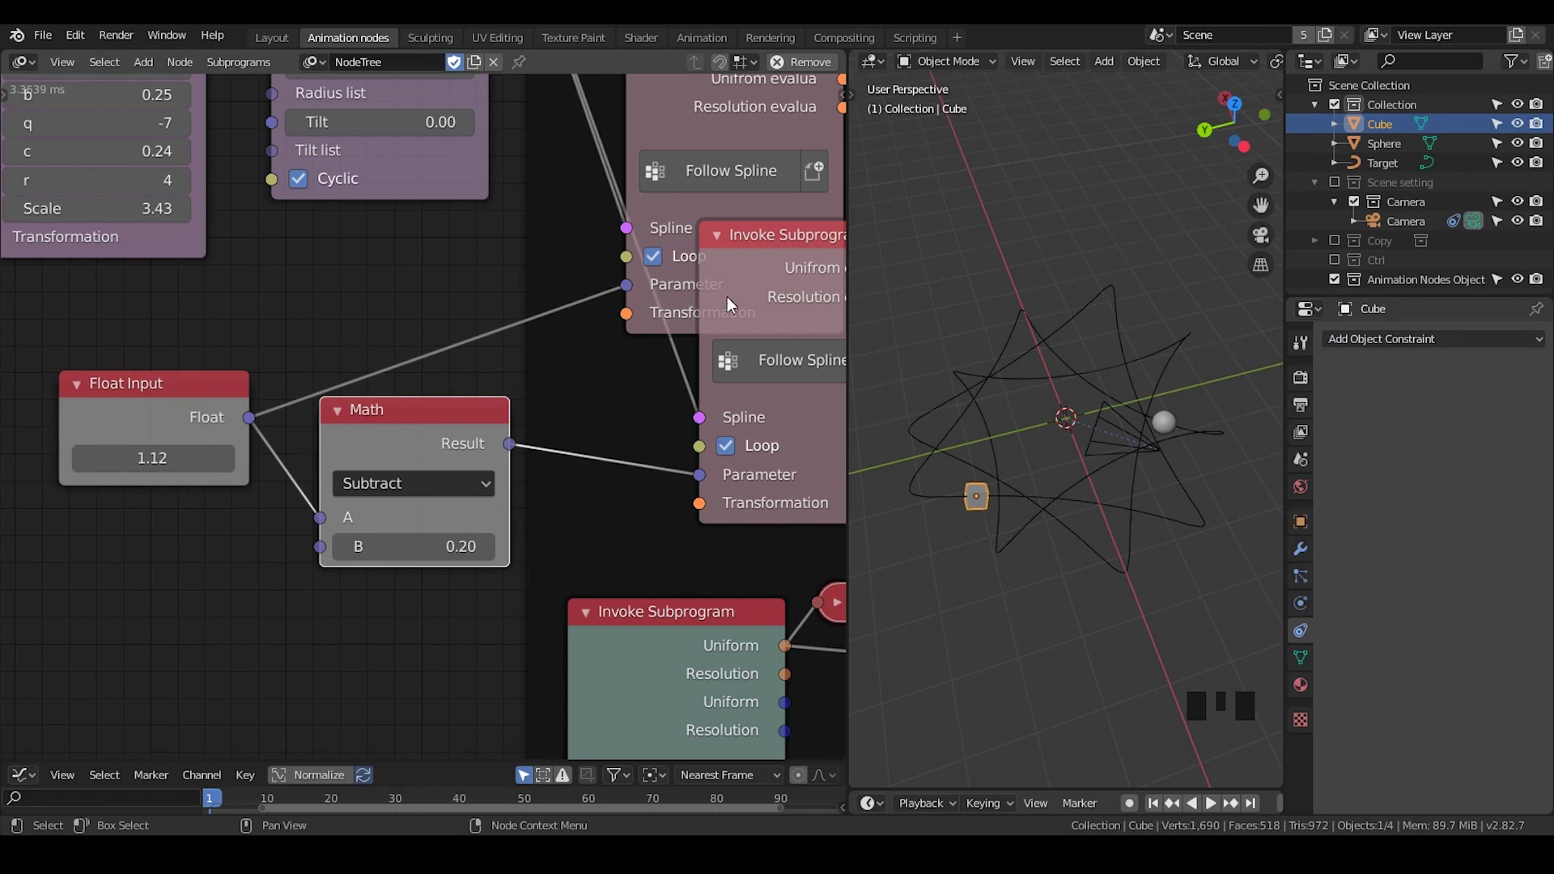
pyautogui.click(764, 286)
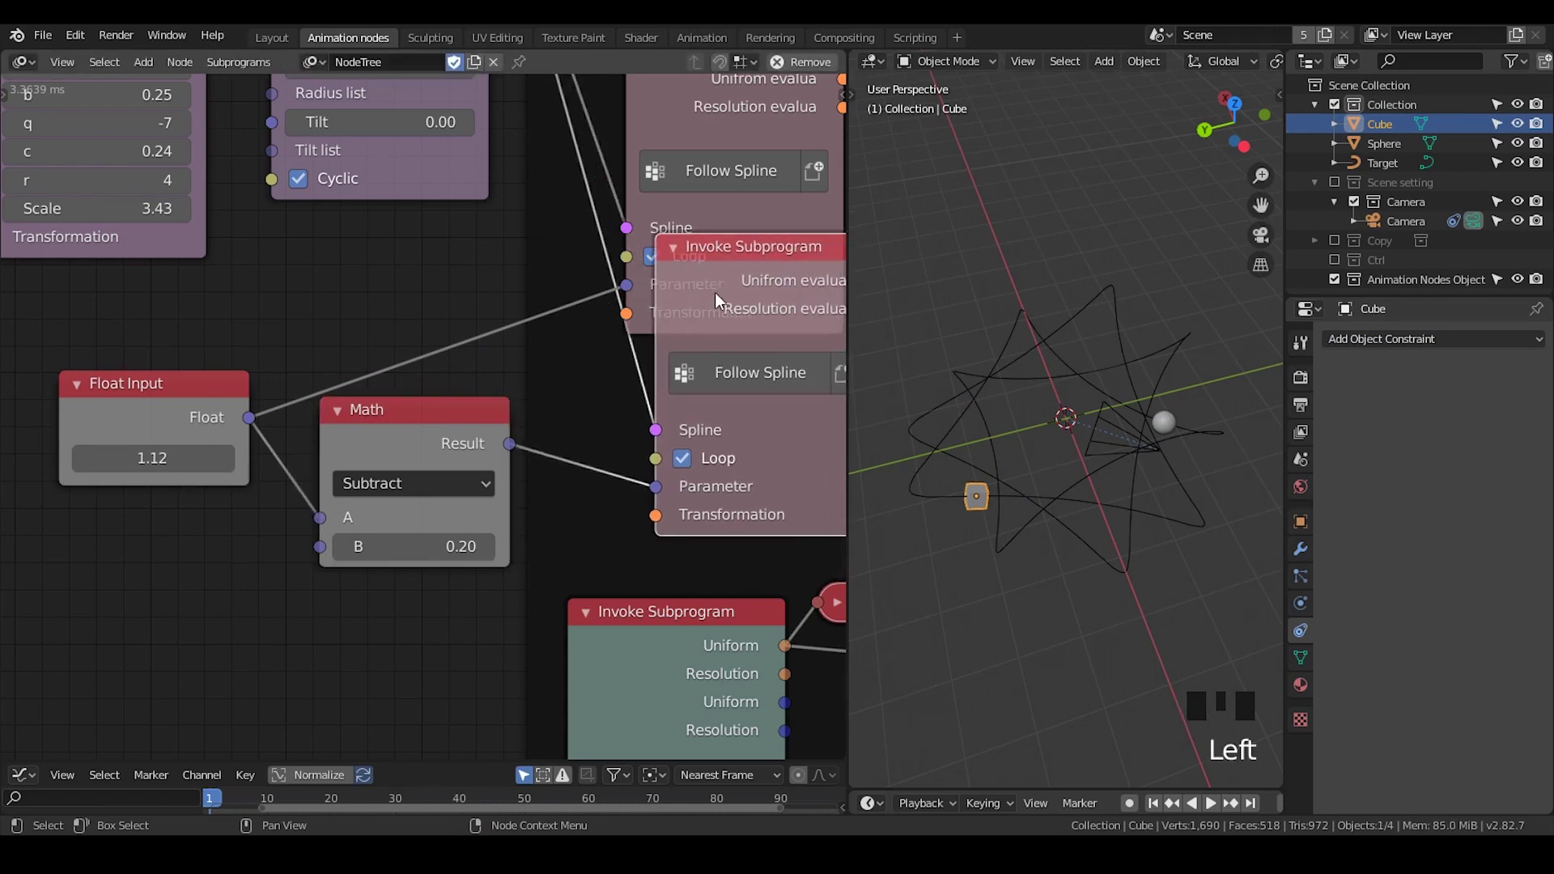
pyautogui.moveTo(673, 311); pyautogui.dragTo(528, 155)
pyautogui.click(528, 155)
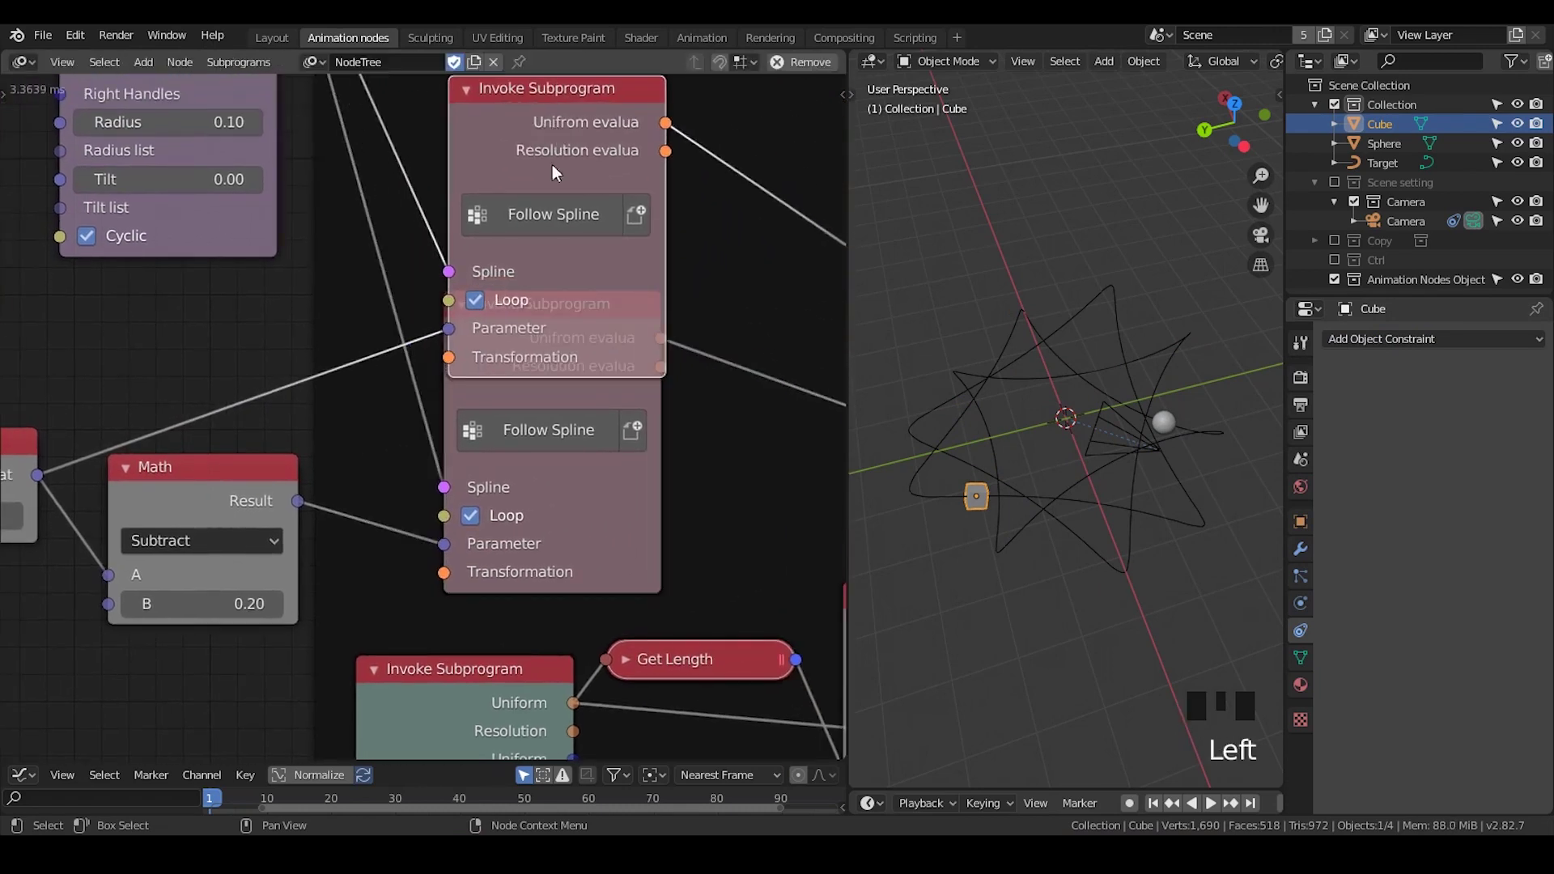
pyautogui.click(565, 406)
pyautogui.moveTo(433, 408); pyautogui.dragTo(517, 360)
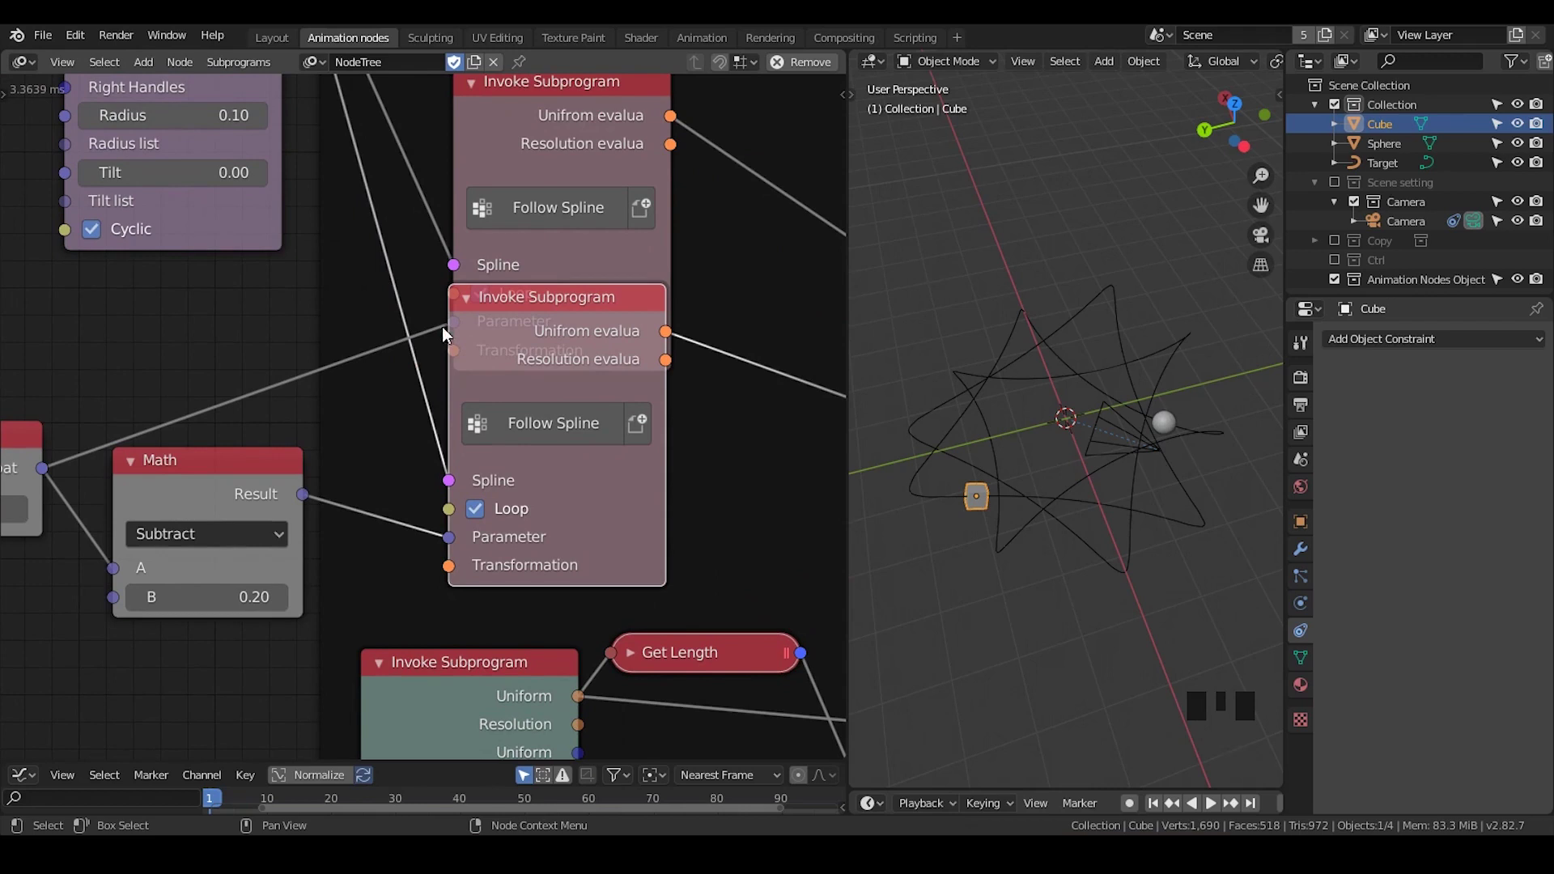
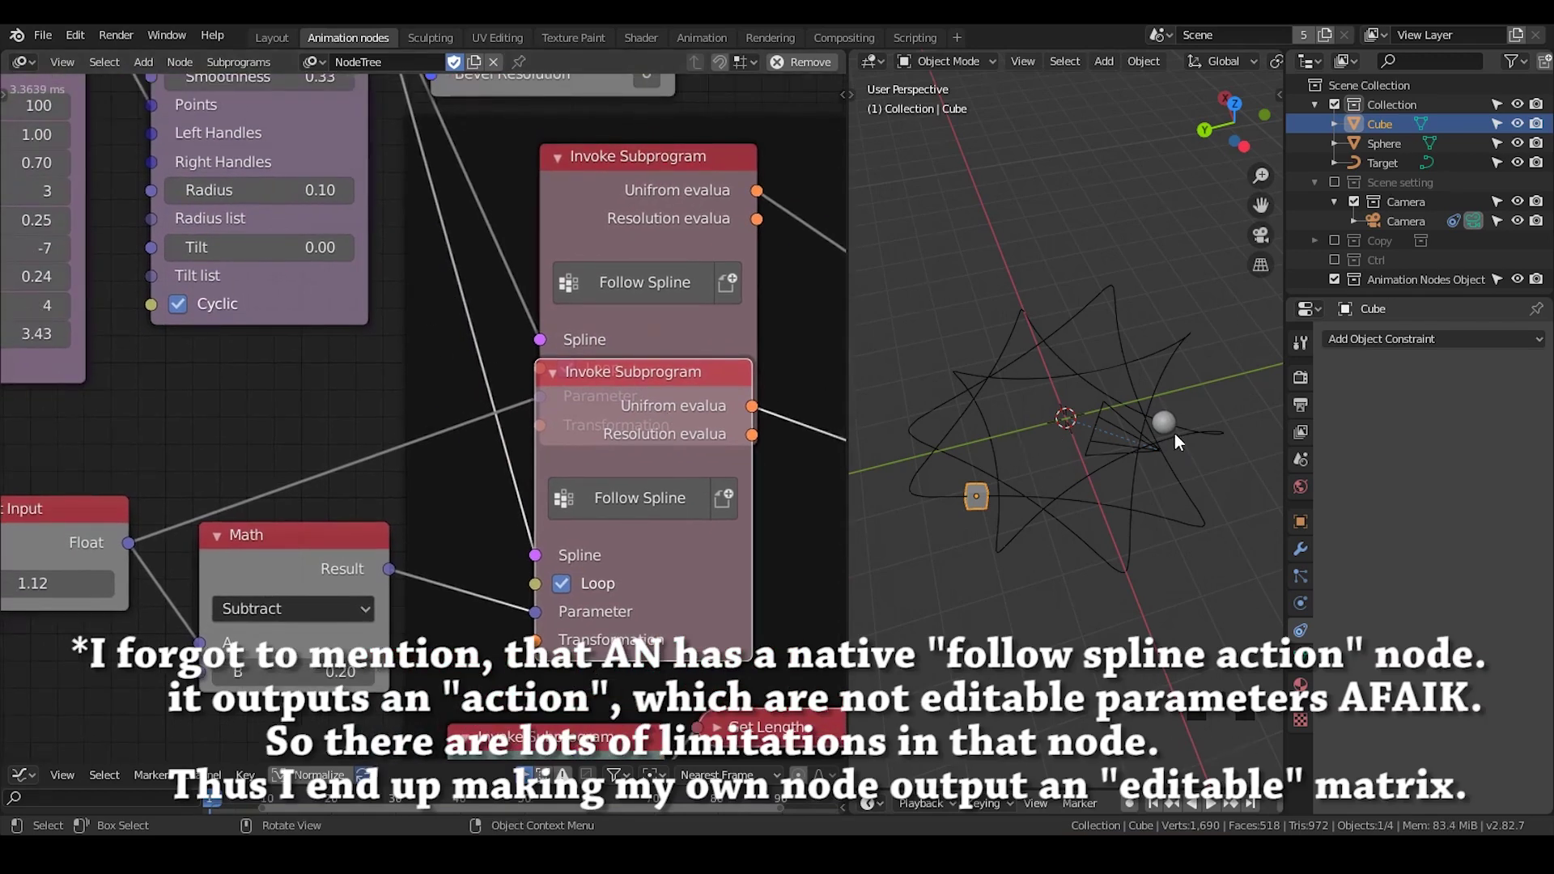
# Step: Select the Sphere and then the Target curve in the viewport
pyautogui.click(1172, 431)
pyautogui.moveTo(1356, 345); pyautogui.dragTo(1349, 350)
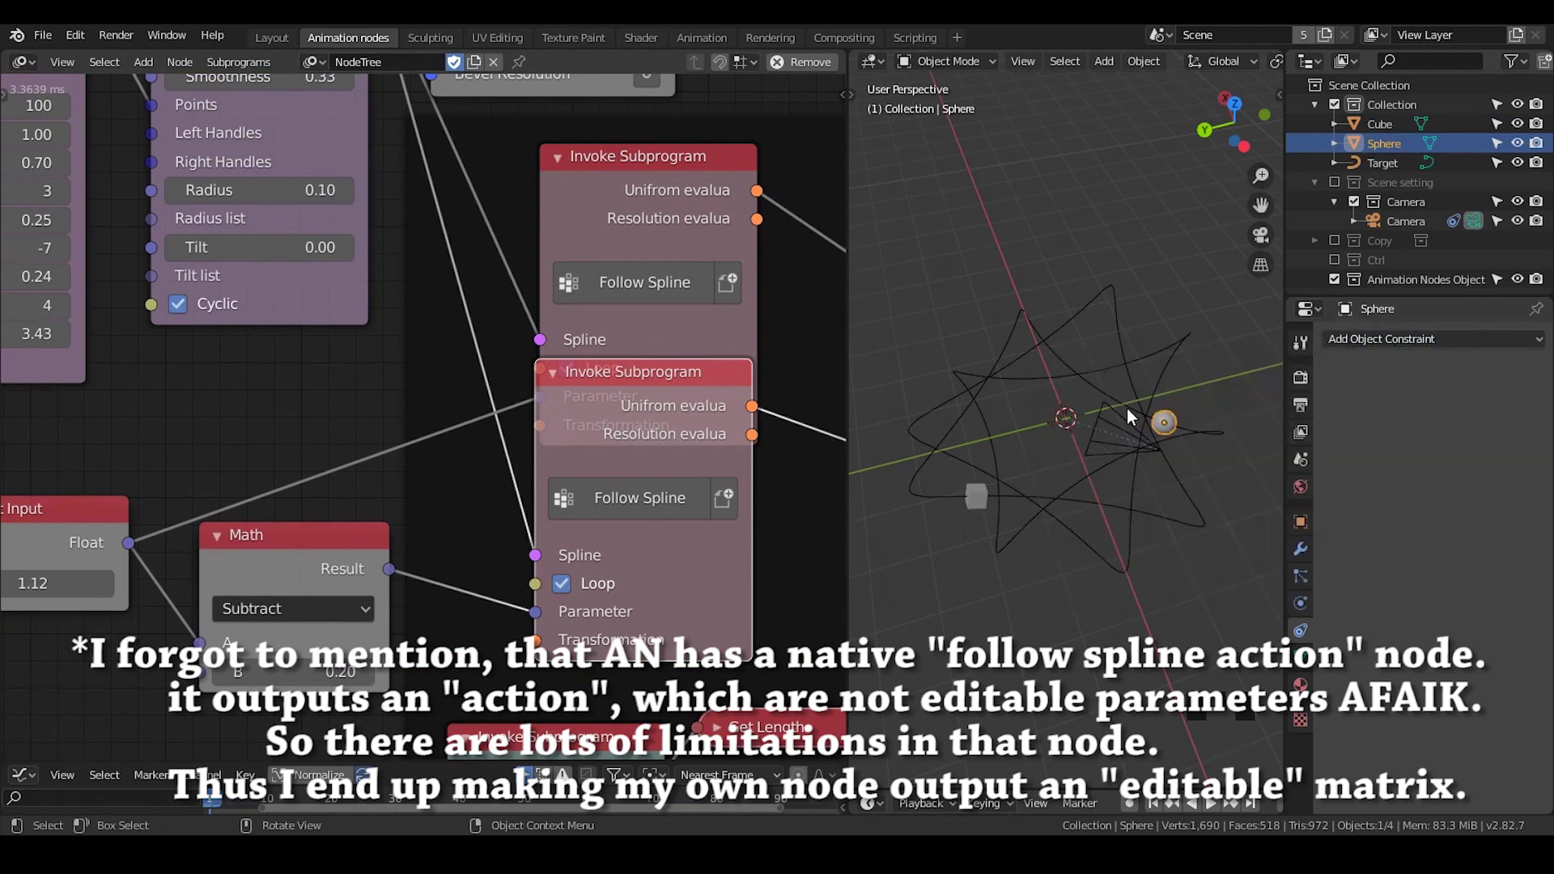
pyautogui.click(1053, 380)
pyautogui.click(1065, 255)
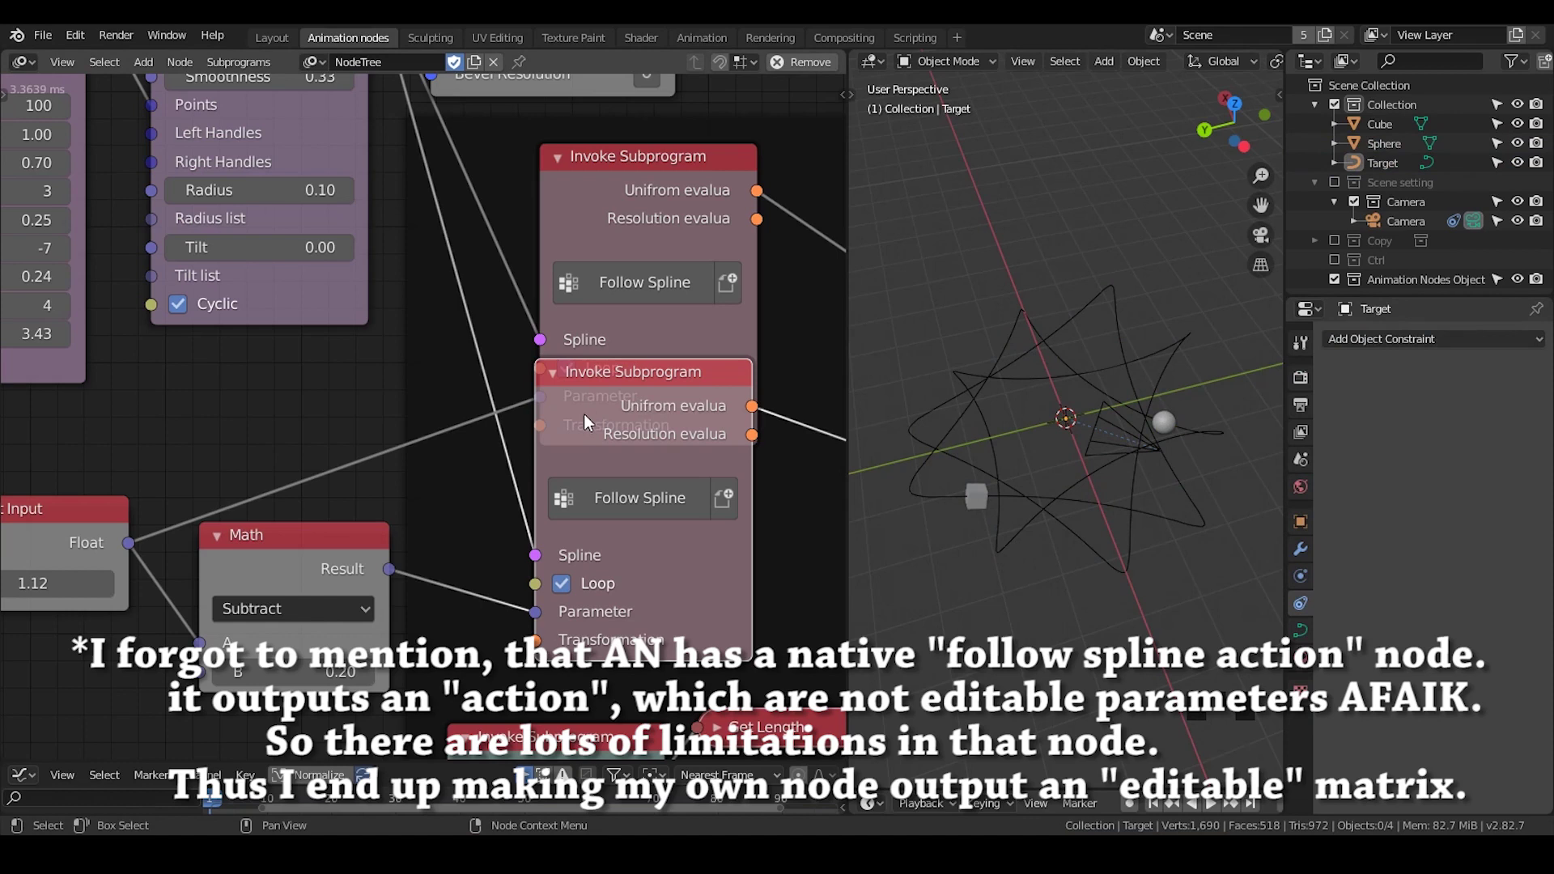
# Step: Pan the node editor to the Instancing on spline Invoke Subprogram
pyautogui.moveTo(701, 603); pyautogui.dragTo(544, 298)
pyautogui.scroll(-3)
pyautogui.moveTo(655, 407); pyautogui.dragTo(607, 519)
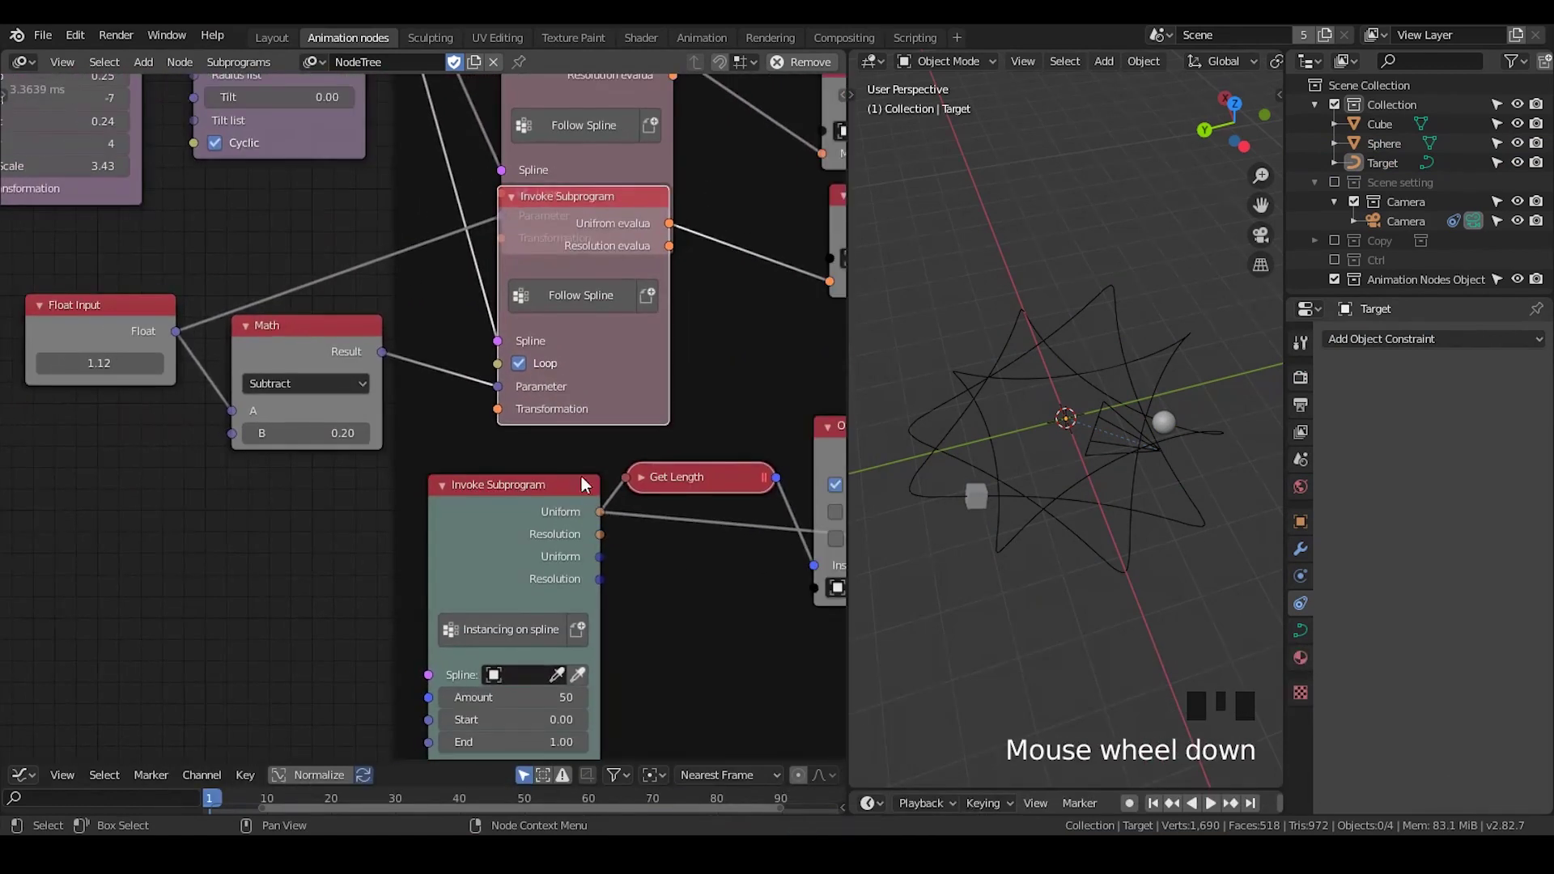
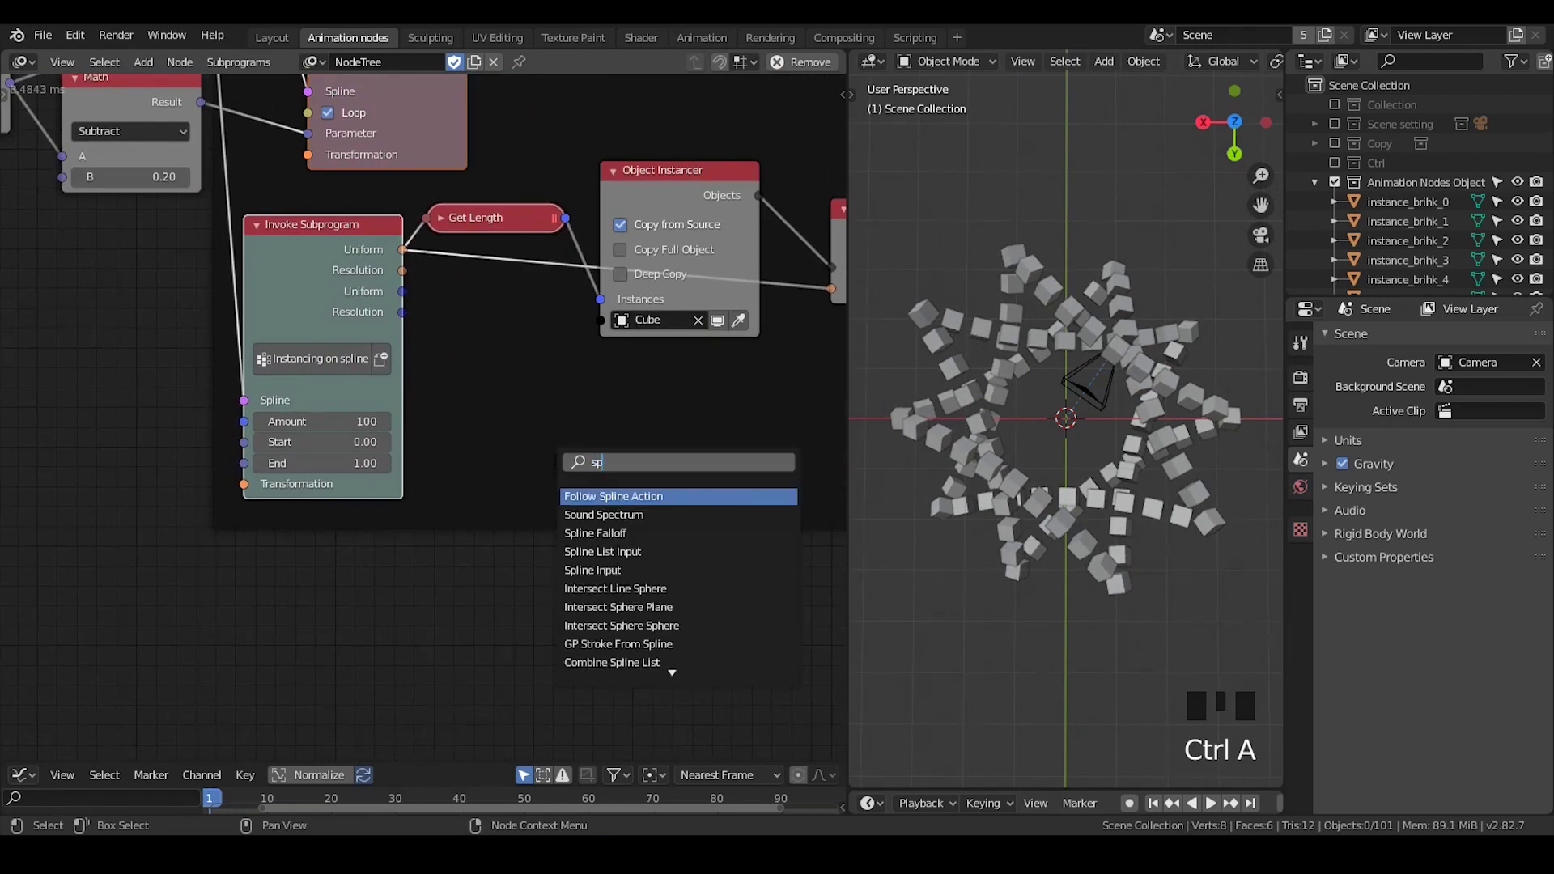
# Step: Add an Evaluate Spline node and switch it to single-parameter mode
pyautogui.press('BackSpace')
pyautogui.press('BackSpace')
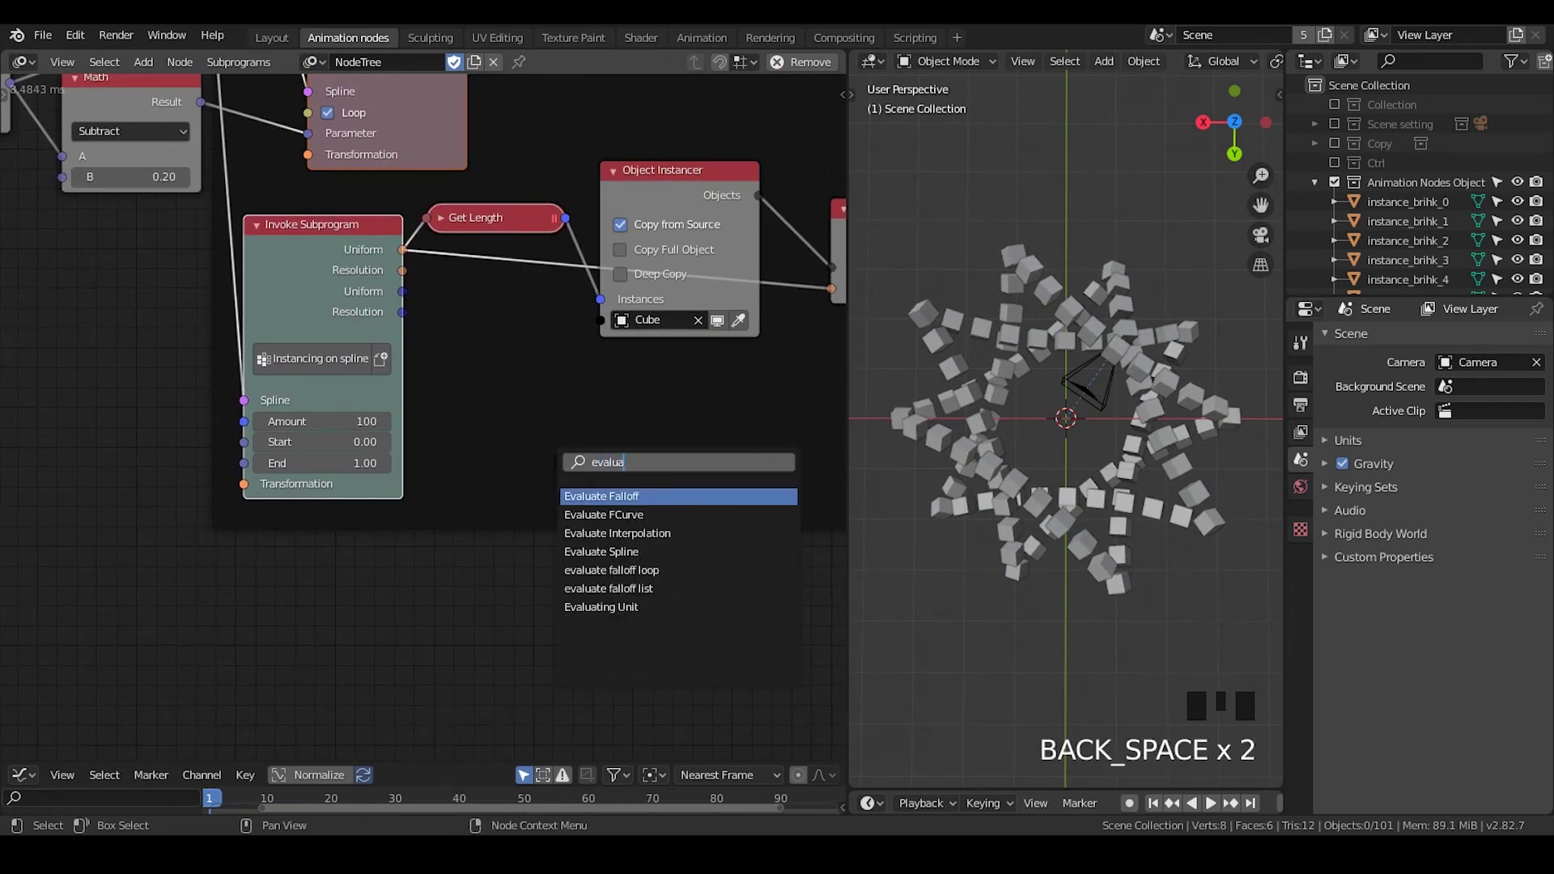
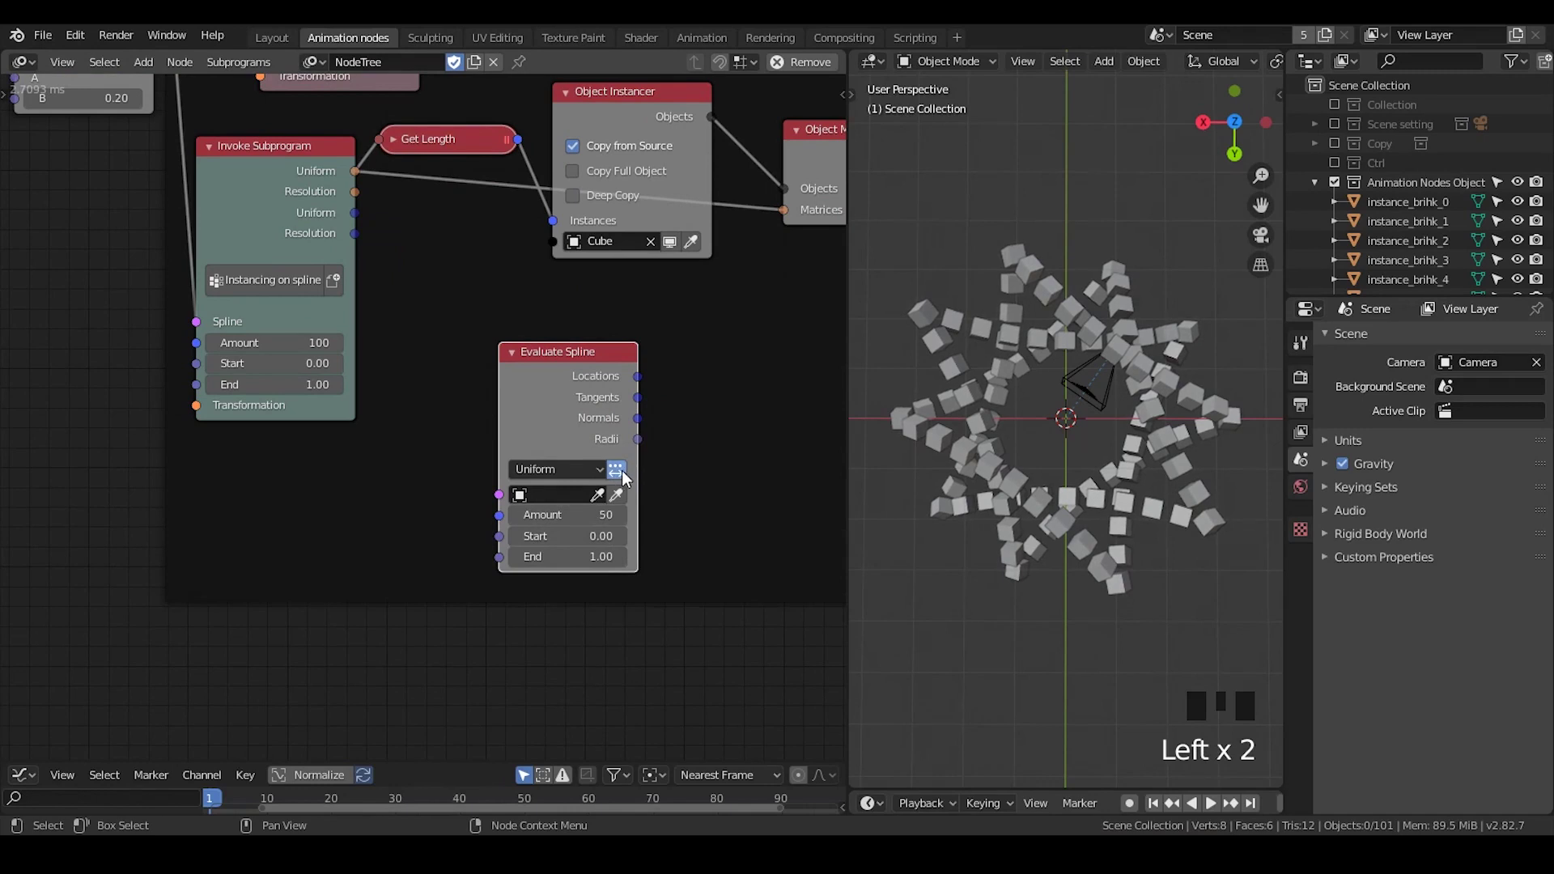
pyautogui.moveTo(629, 479); pyautogui.dragTo(629, 480)
pyautogui.moveTo(586, 398); pyautogui.dragTo(662, 349)
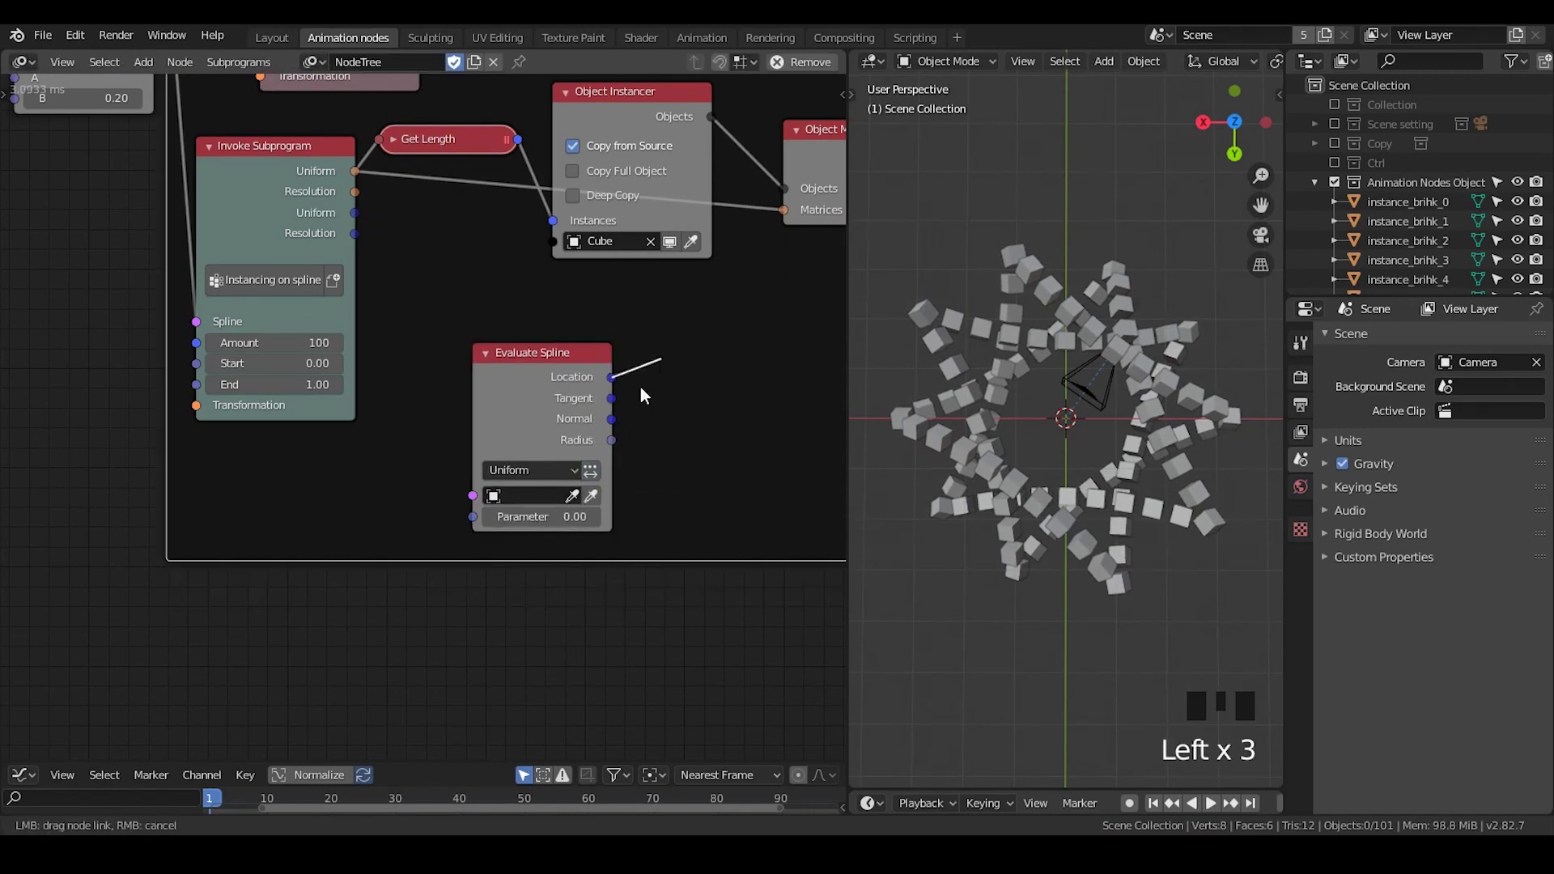
pyautogui.moveTo(614, 386); pyautogui.dragTo(682, 314)
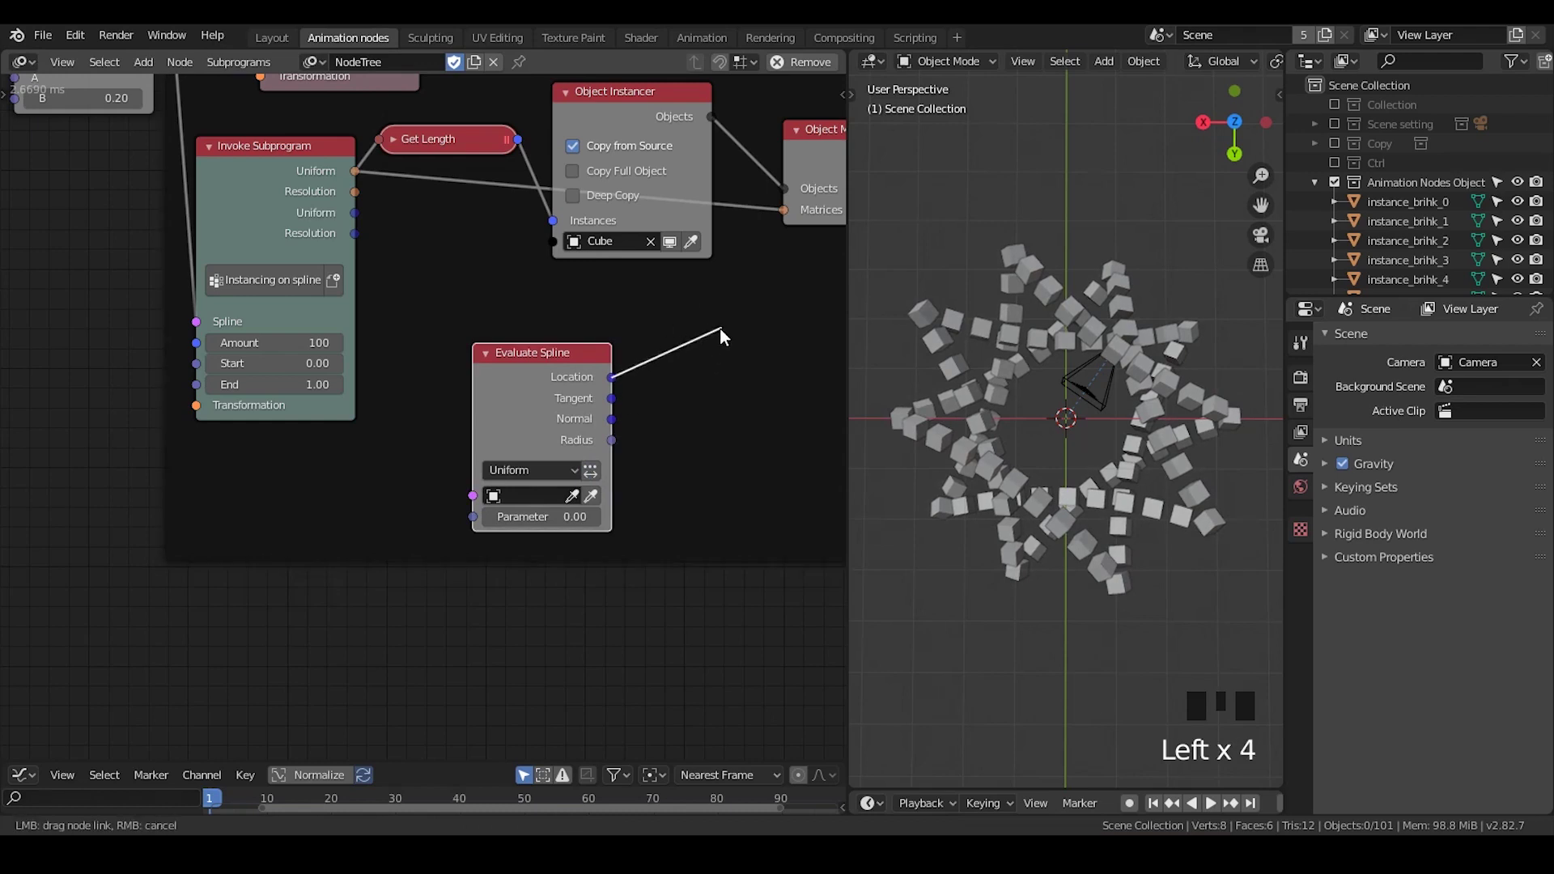
pyautogui.moveTo(702, 384); pyautogui.dragTo(988, 336)
pyautogui.click(989, 335)
# Step: Bring the instancer nodes back into view and select a cube instance in the scene
pyautogui.middleClick(1004, 394)
pyautogui.scroll(3)
pyautogui.scroll(-3)
pyautogui.moveTo(1058, 419); pyautogui.dragTo(979, 319)
pyautogui.click(979, 319)
pyautogui.click(1000, 367)
pyautogui.click(1010, 409)
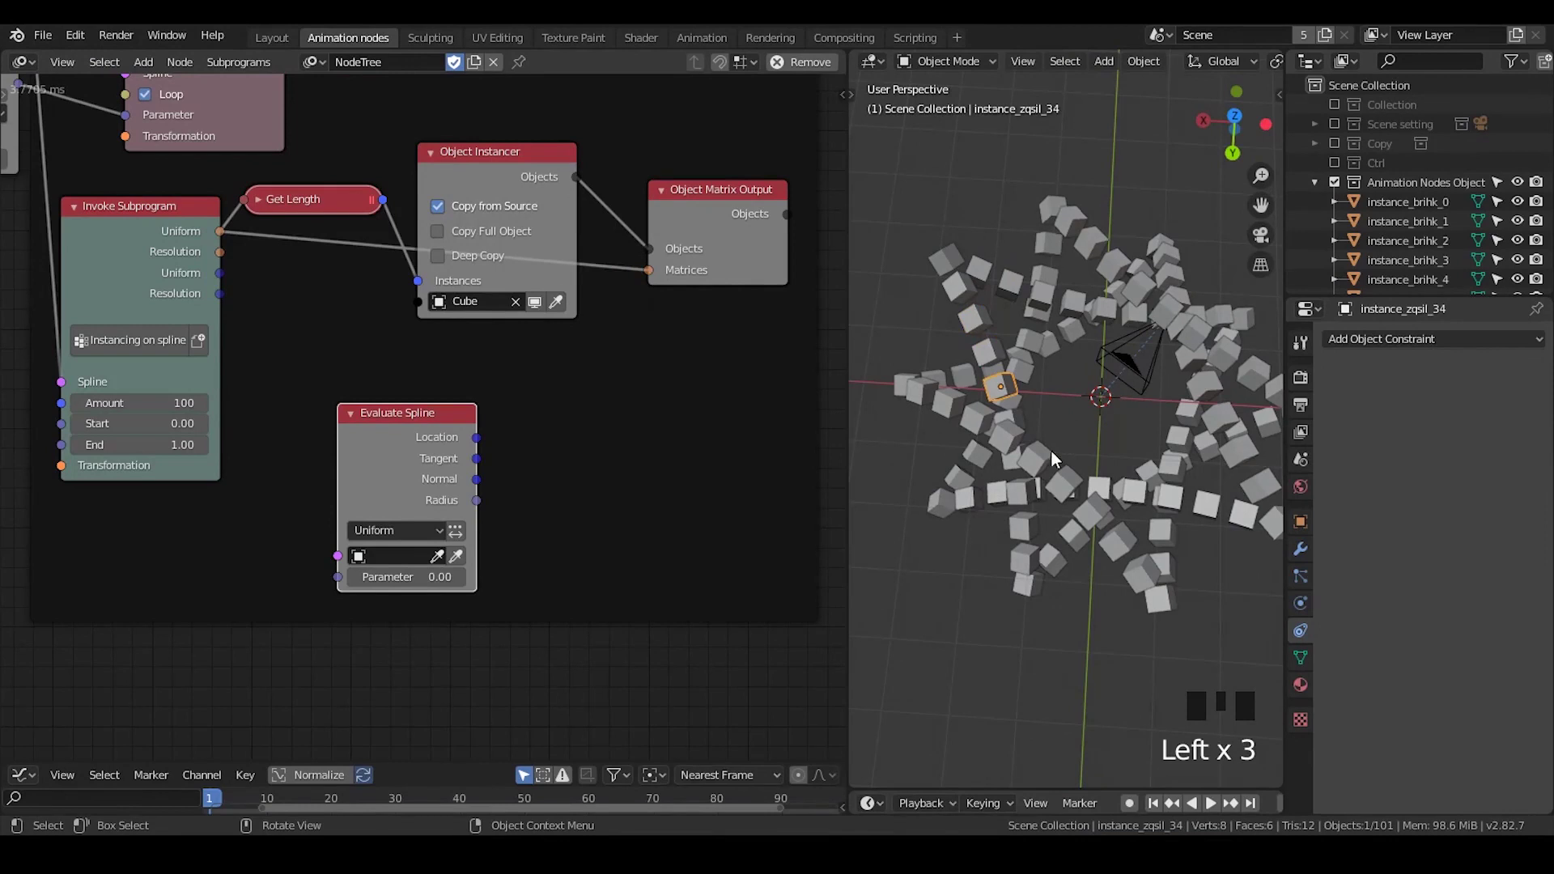
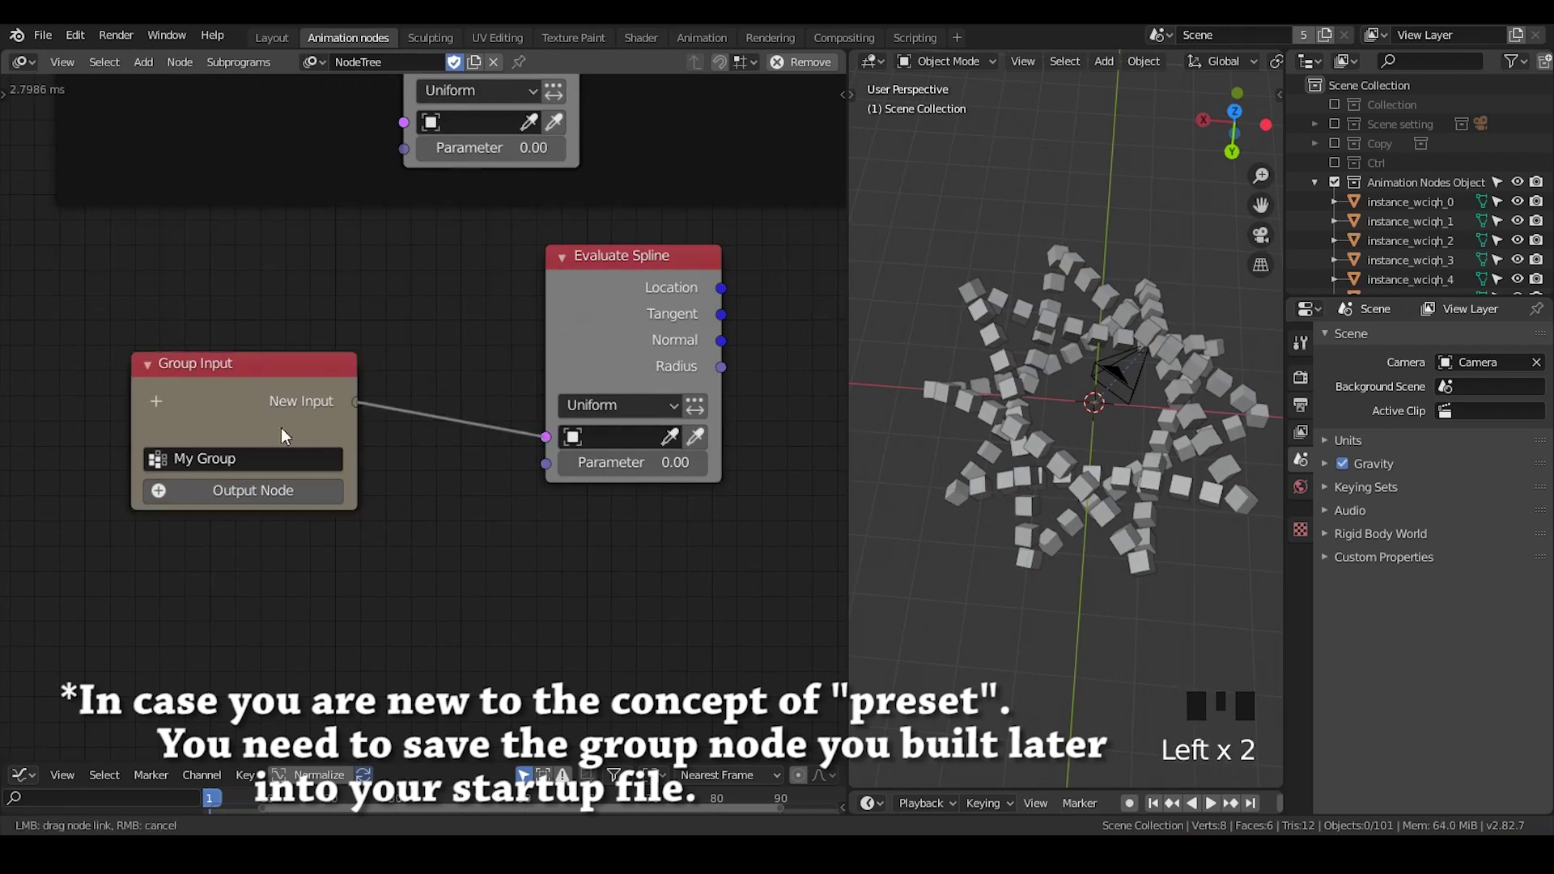
# Step: Give the My Group input Spline and Parameter sockets feeding the Evaluate Spline node
pyautogui.click(552, 475)
pyautogui.moveTo(616, 312); pyautogui.dragTo(569, 276)
pyautogui.moveTo(569, 275); pyautogui.dragTo(596, 392)
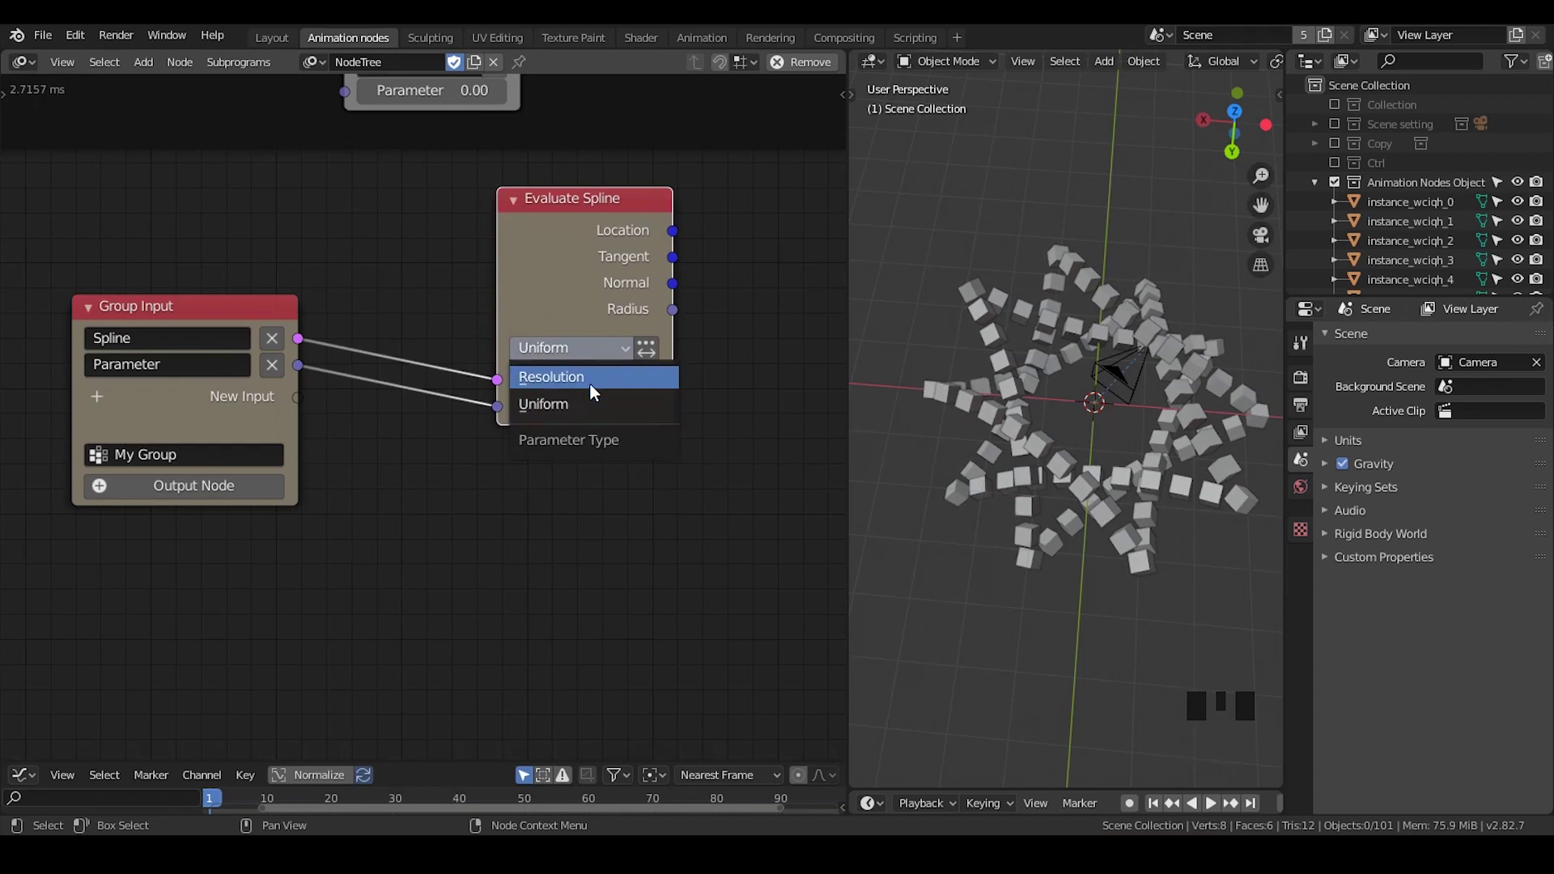
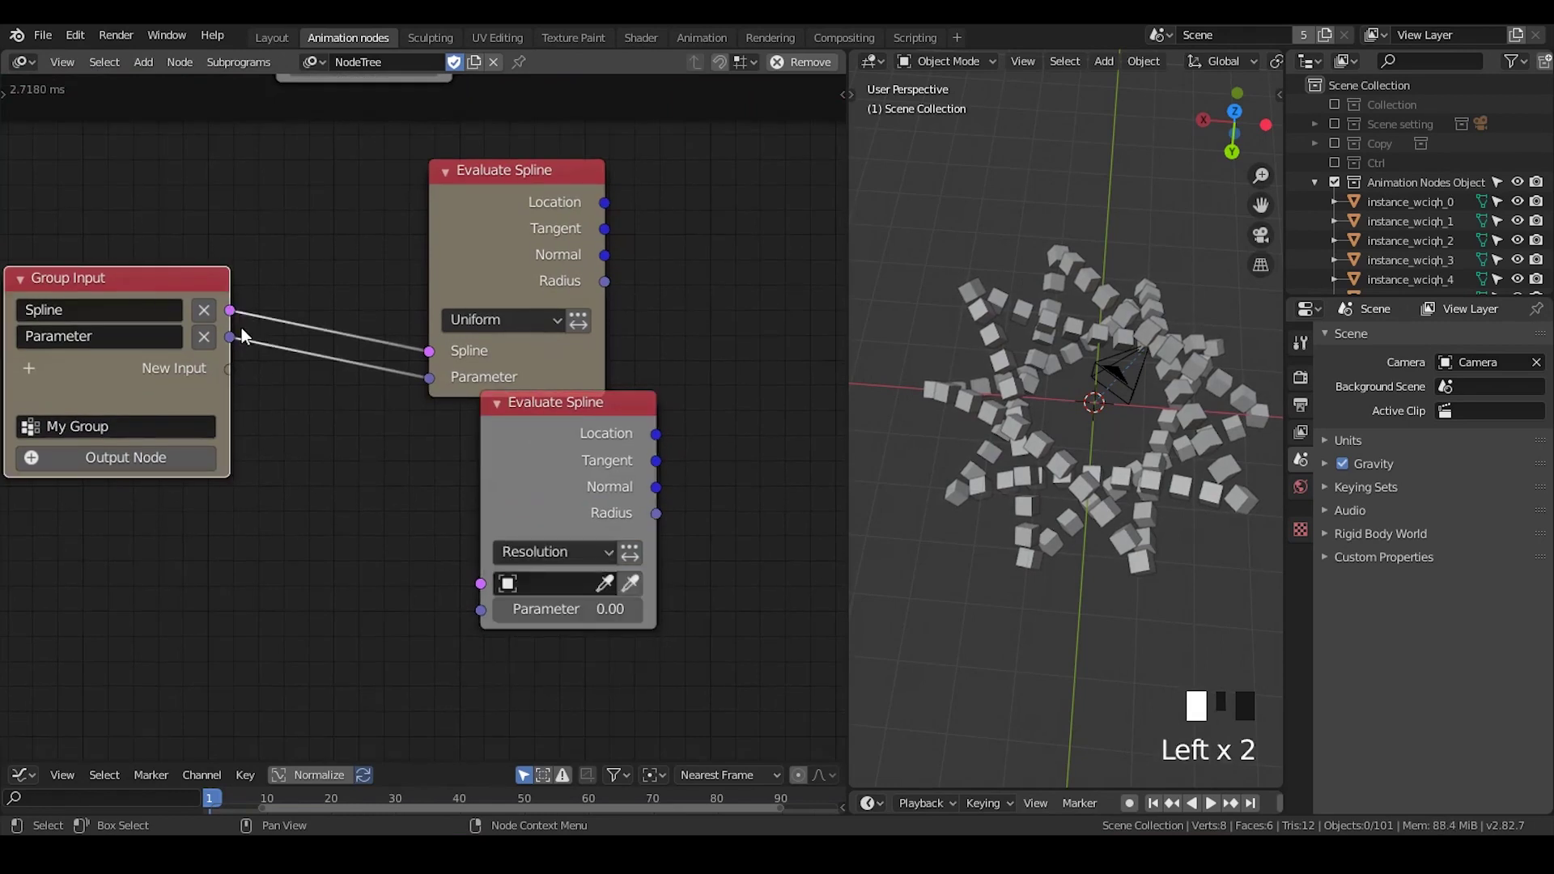
# Step: Collapse the second Evaluate Spline, move it lower and feed it the group's Spline
pyautogui.click(577, 451)
pyautogui.moveTo(525, 424); pyautogui.dragTo(453, 490)
pyautogui.moveTo(480, 498); pyautogui.dragTo(496, 475)
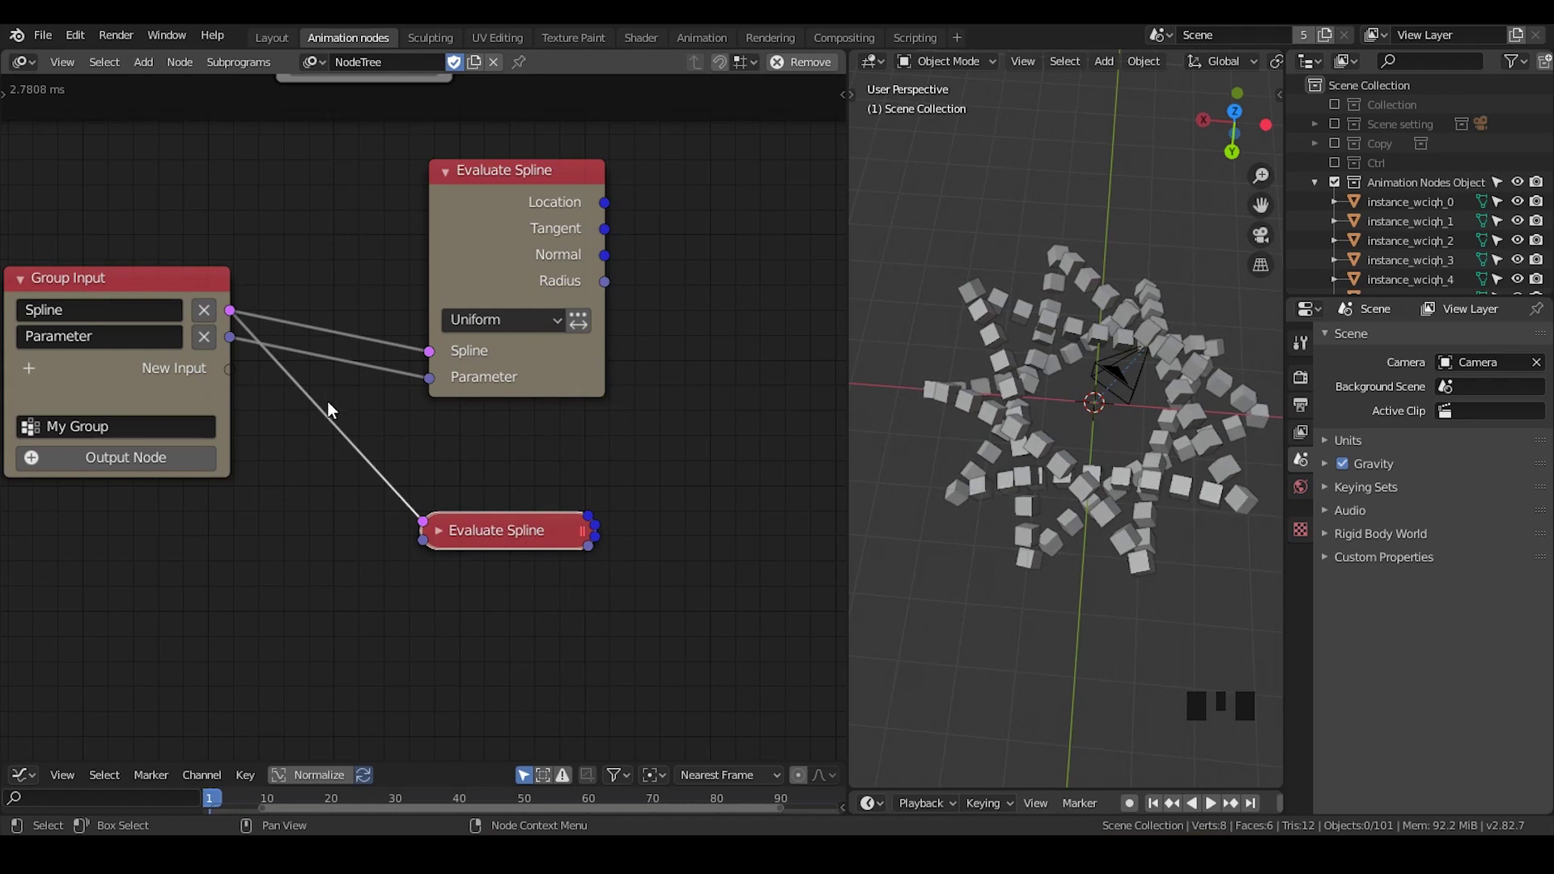
pyautogui.middleClick(377, 428)
# Step: Insert a Float Math Modulo 1.00 node on the Parameter link and collapse it
pyautogui.click(303, 289)
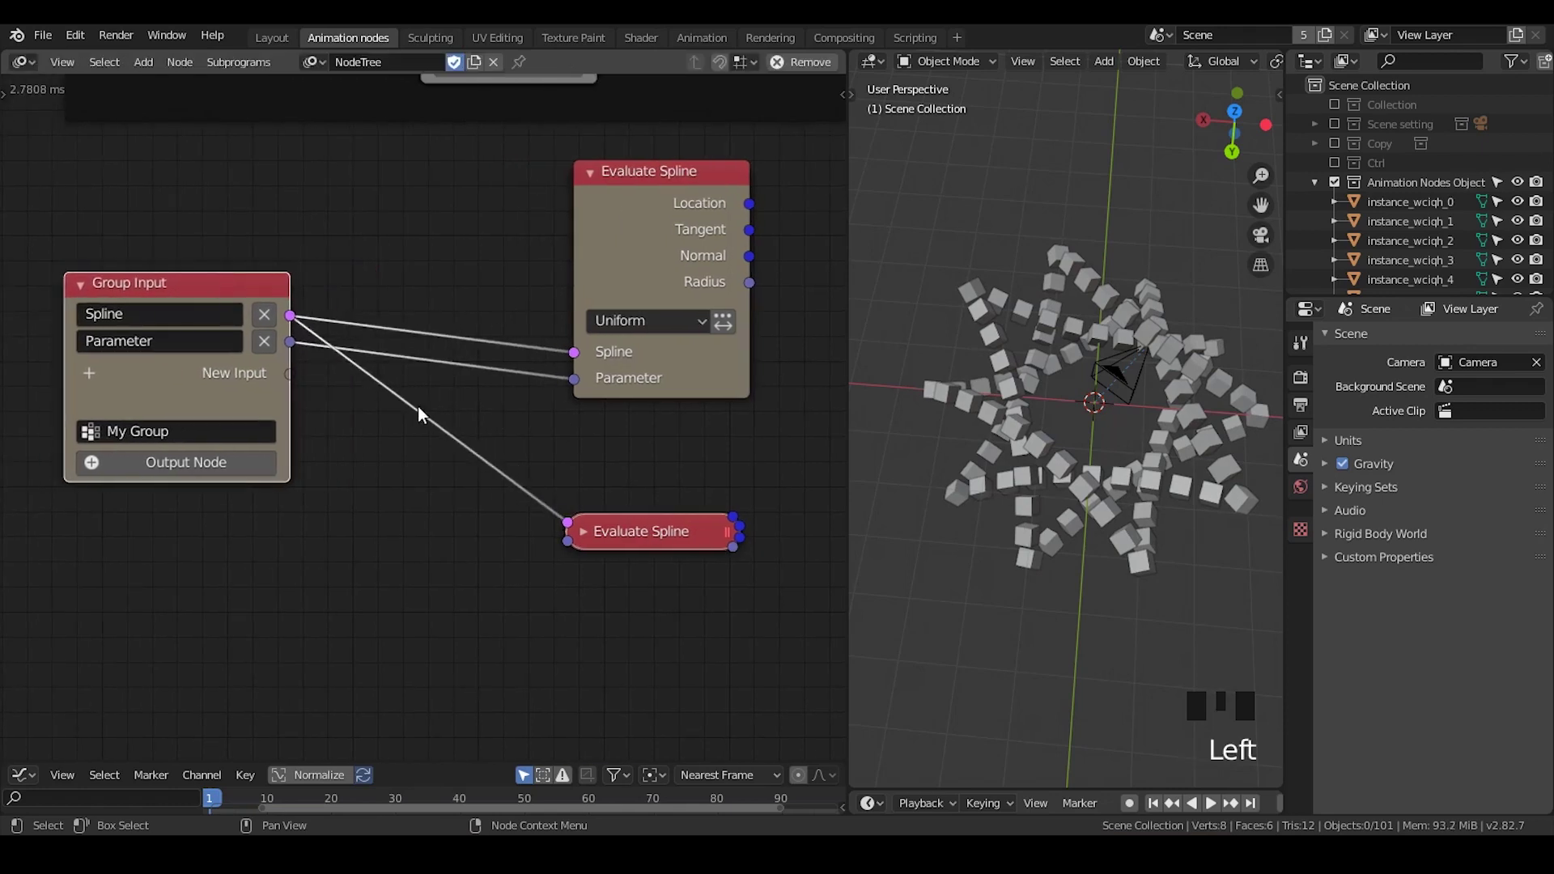
pyautogui.click(664, 384)
pyautogui.click(1037, 394)
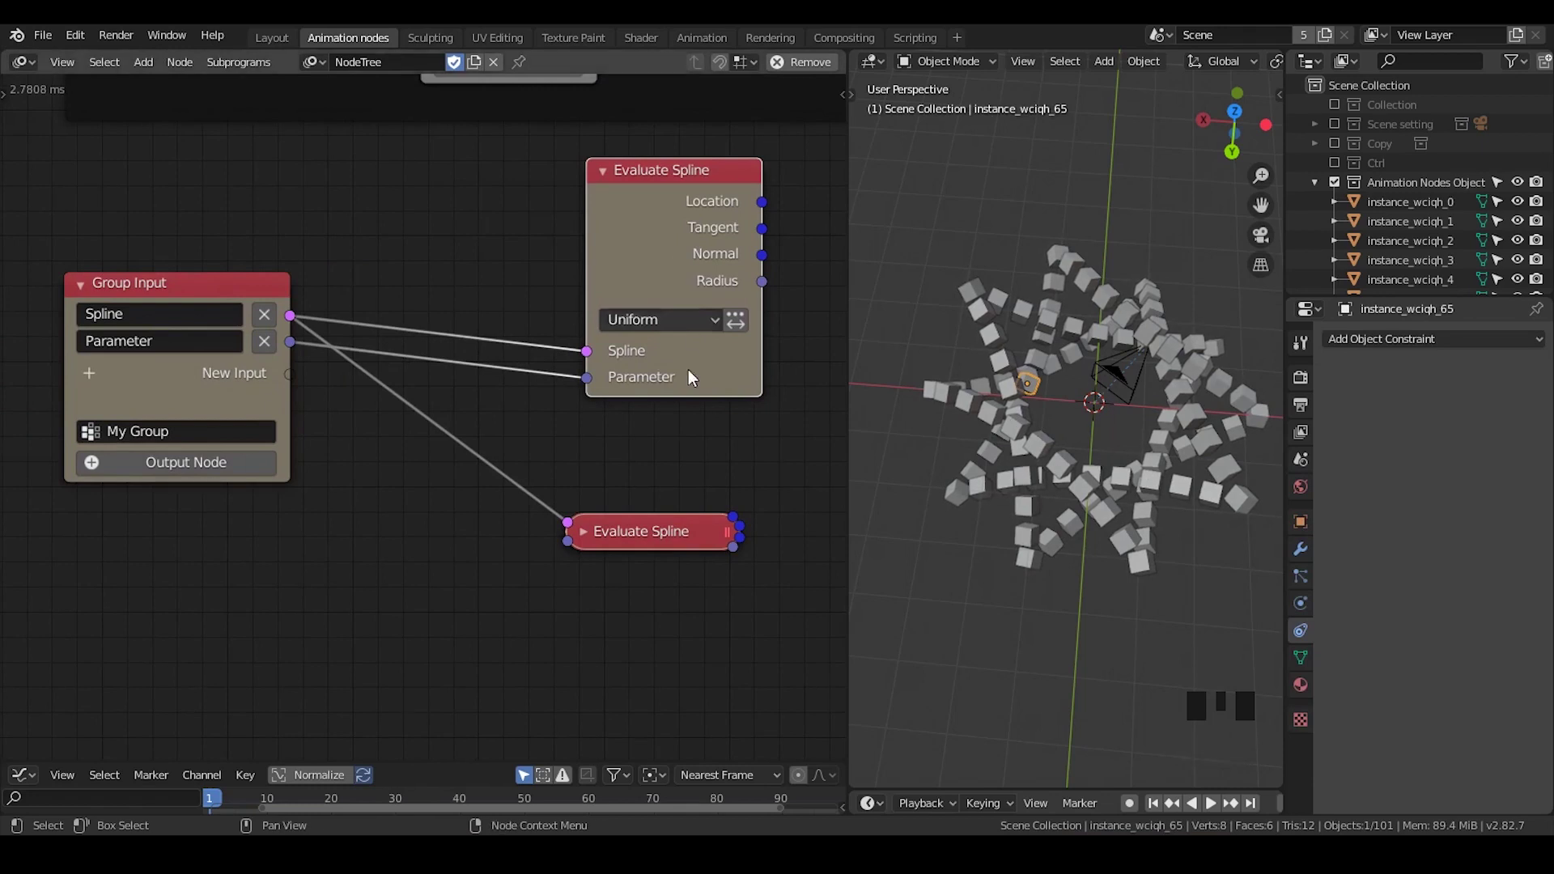
pyautogui.press('ctrl+a')
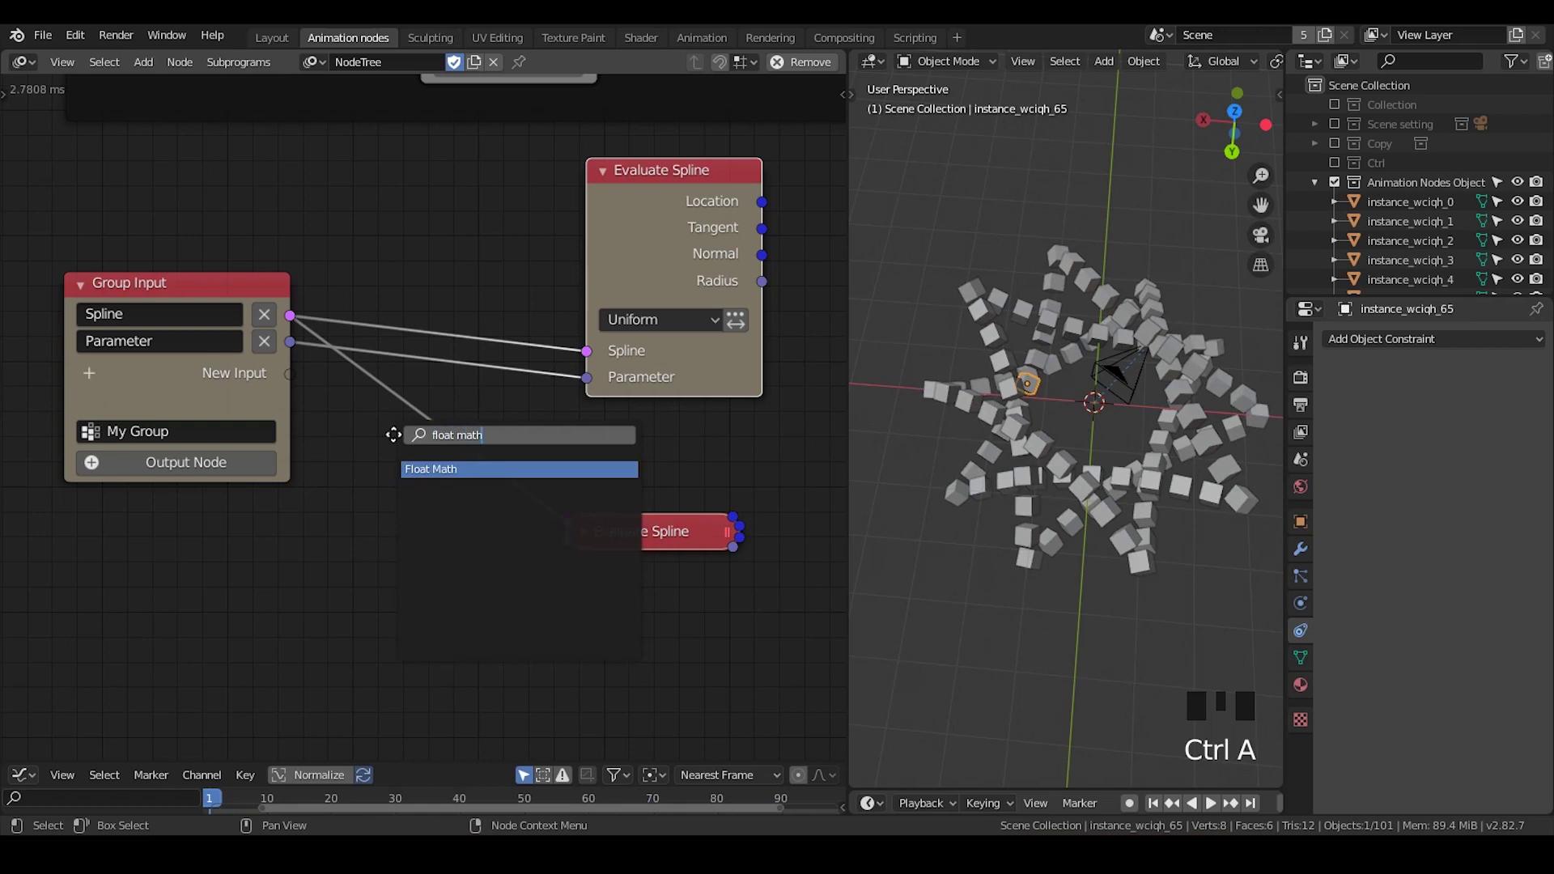
pyautogui.moveTo(484, 427); pyautogui.dragTo(638, 473)
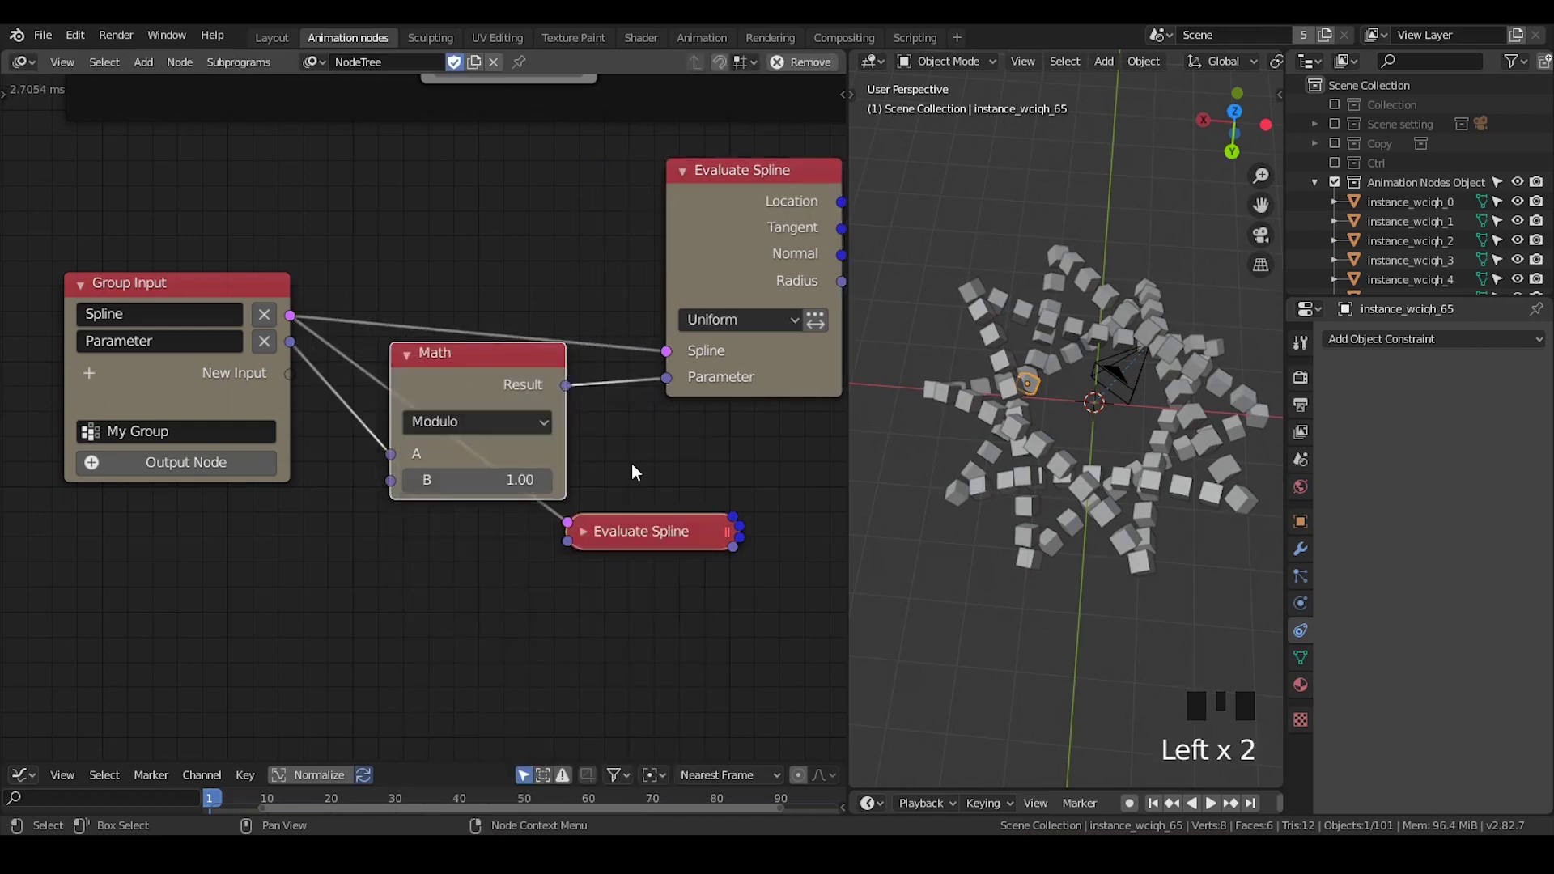
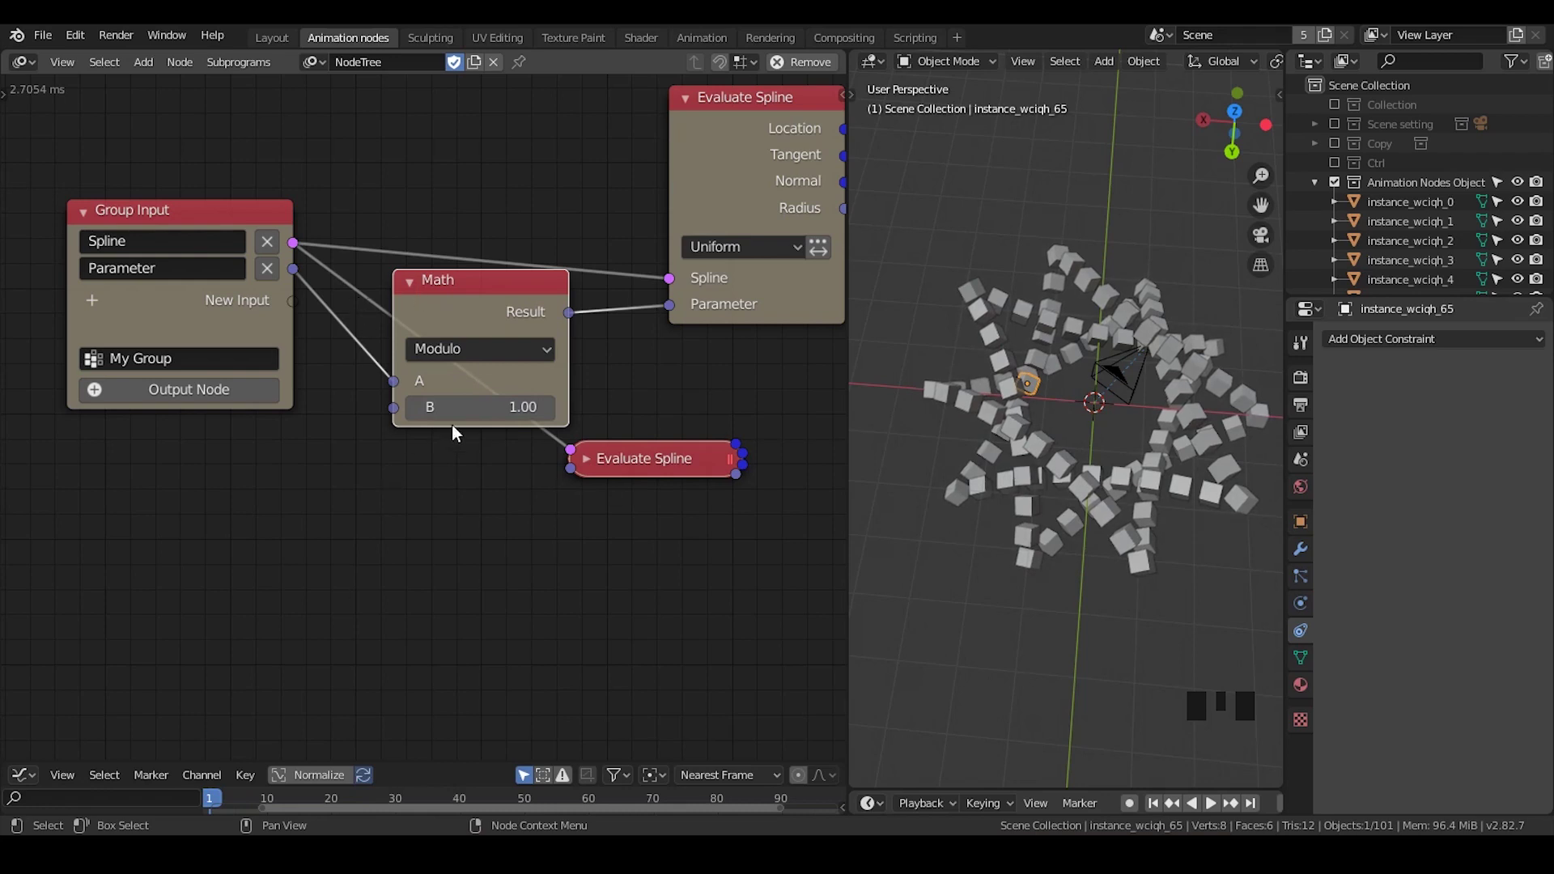
pyautogui.click(419, 290)
# Step: Pan to empty space right of the main Evaluate Spline node
pyautogui.moveTo(470, 305); pyautogui.dragTo(1135, 379)
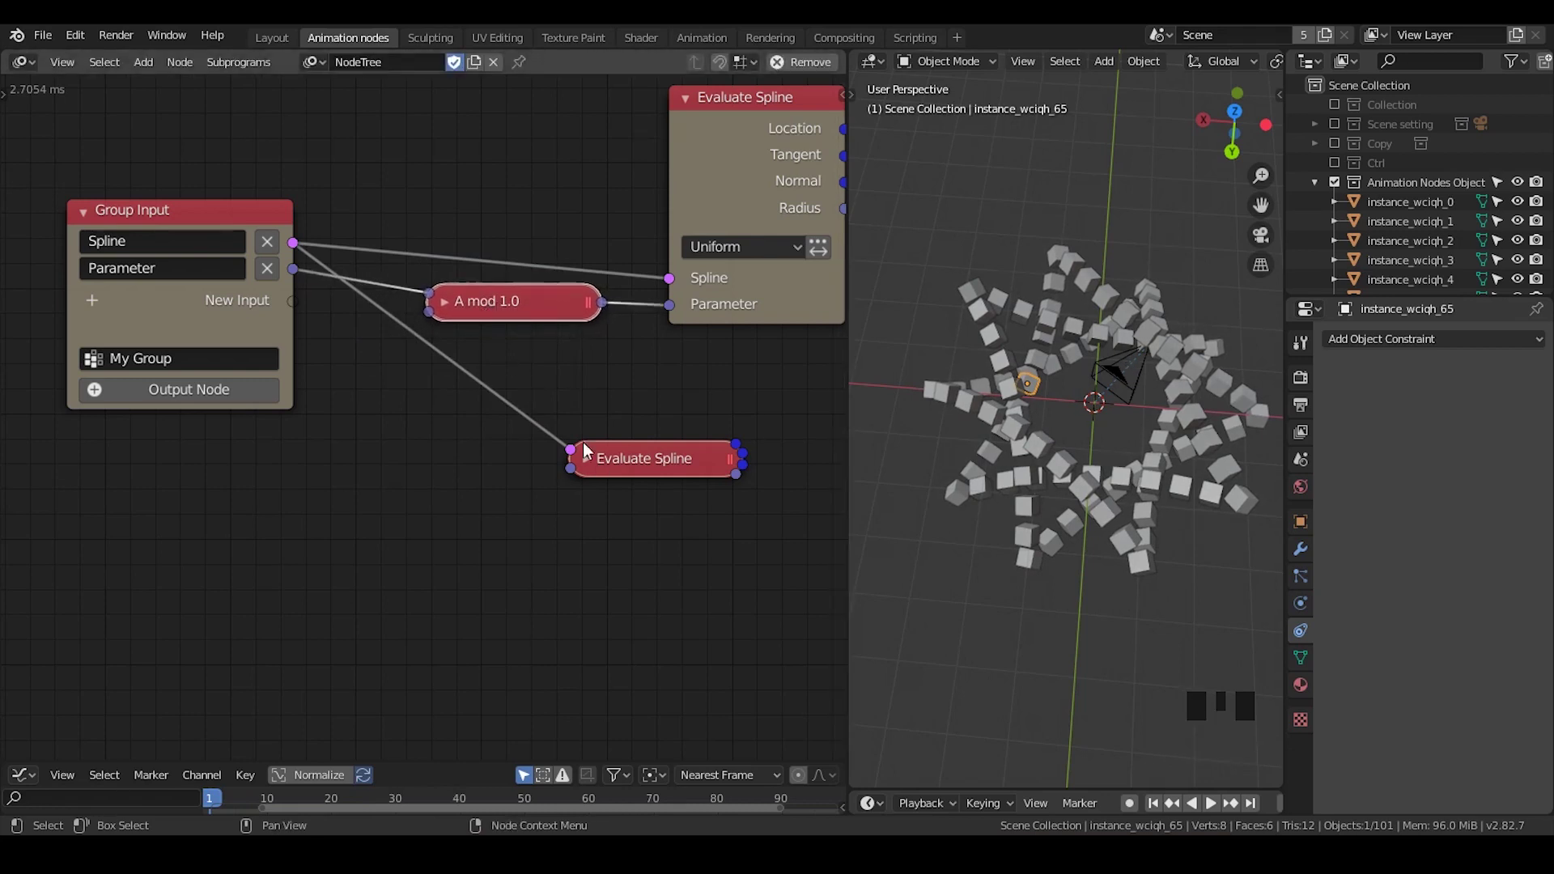
pyautogui.click(617, 467)
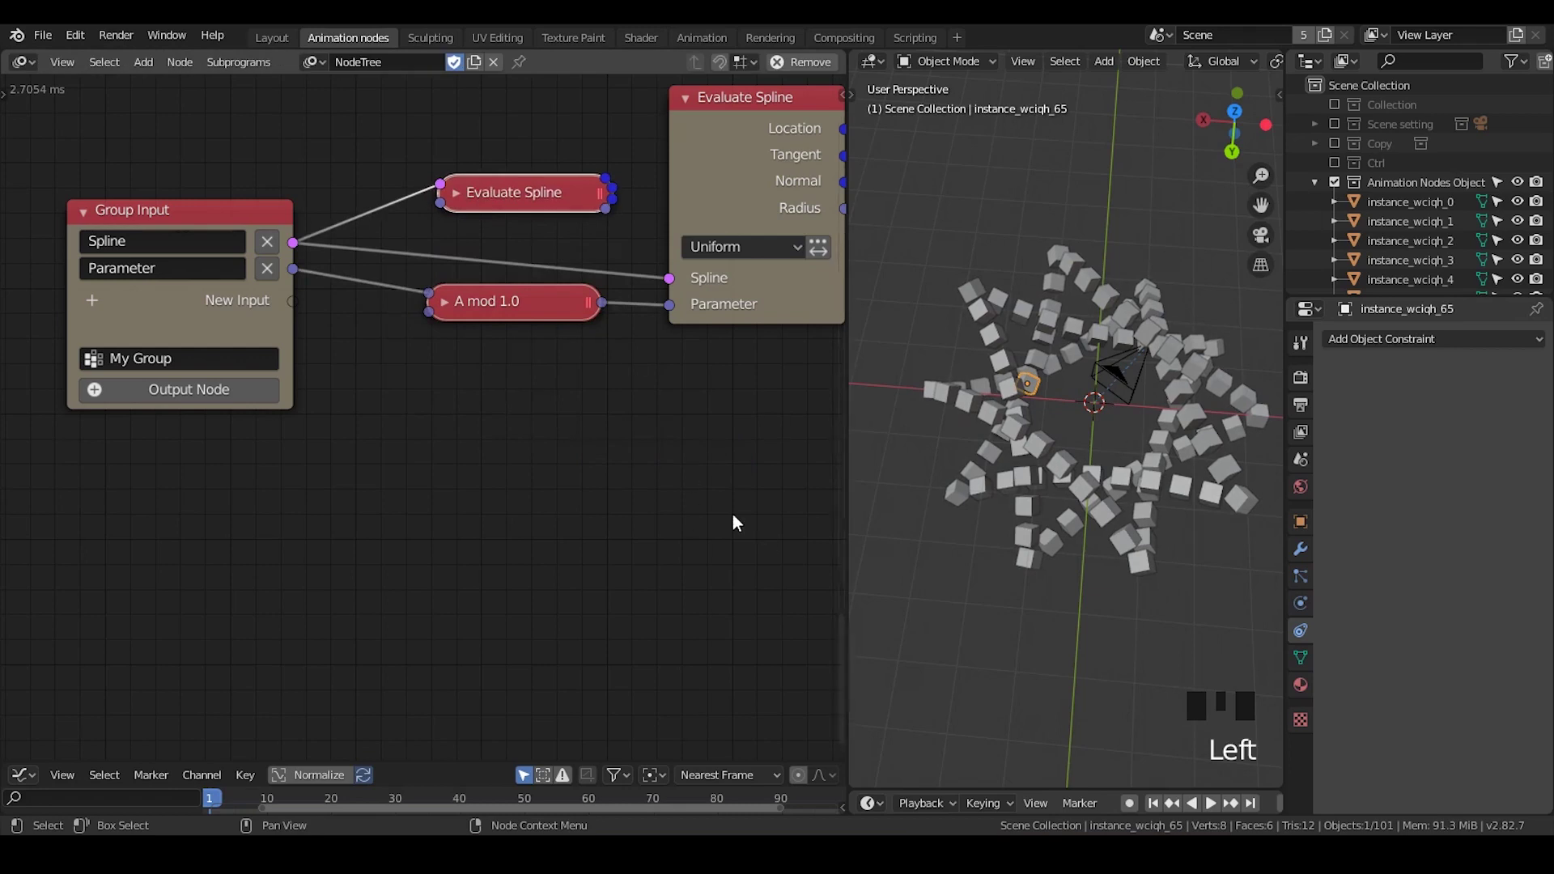
pyautogui.moveTo(733, 524); pyautogui.dragTo(624, 379)
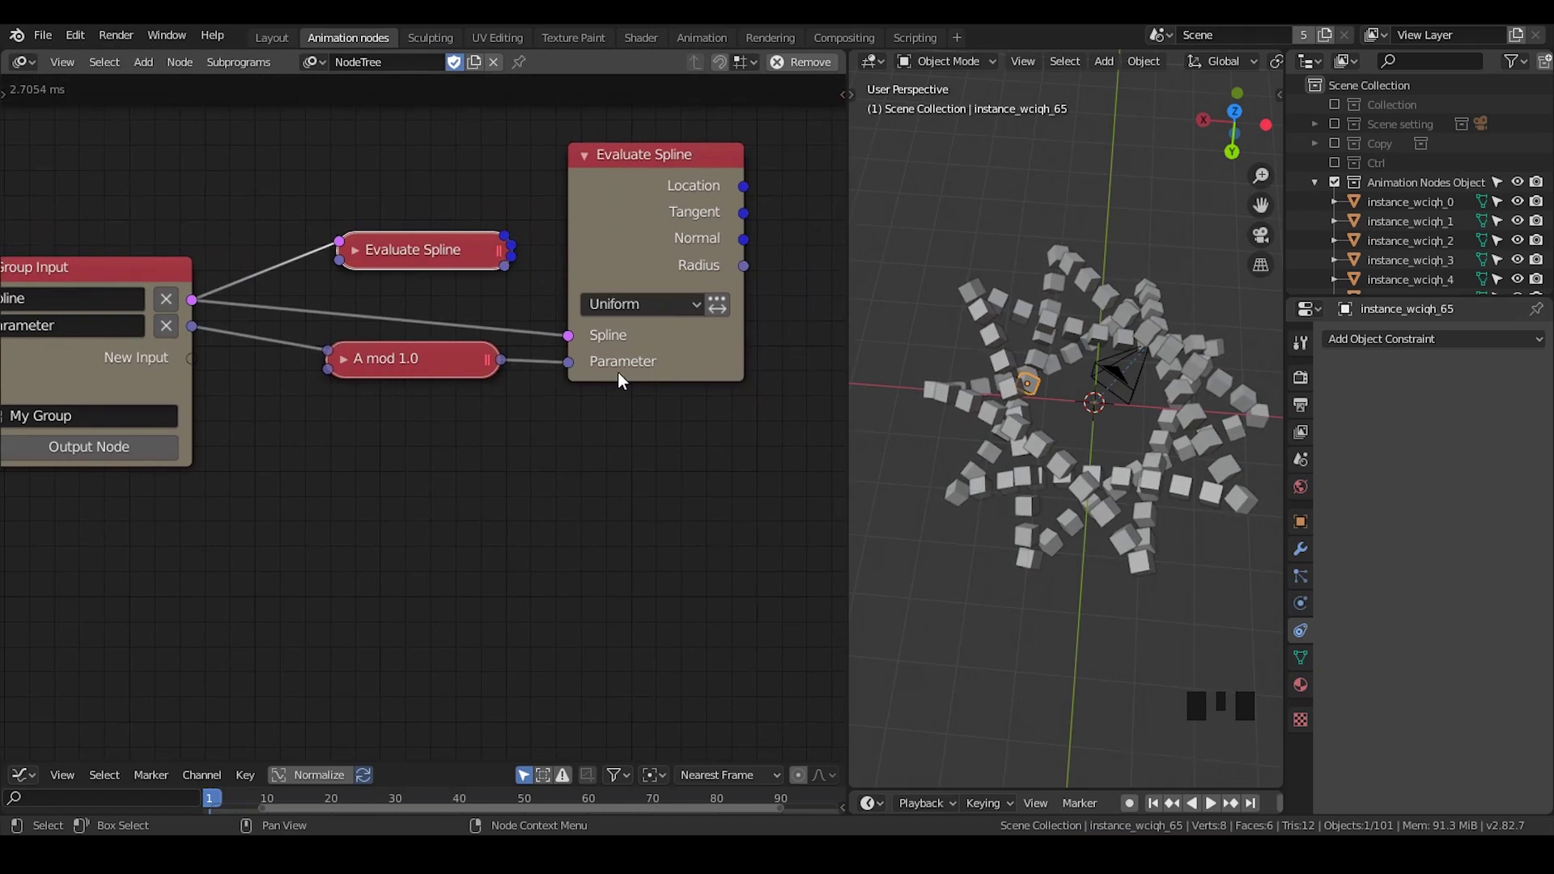
pyautogui.moveTo(686, 472); pyautogui.dragTo(564, 334)
# Step: Add a Compose Matrix fed by Evaluate Spline Location, with its Scale part switched off
pyautogui.press('ctrl+a')
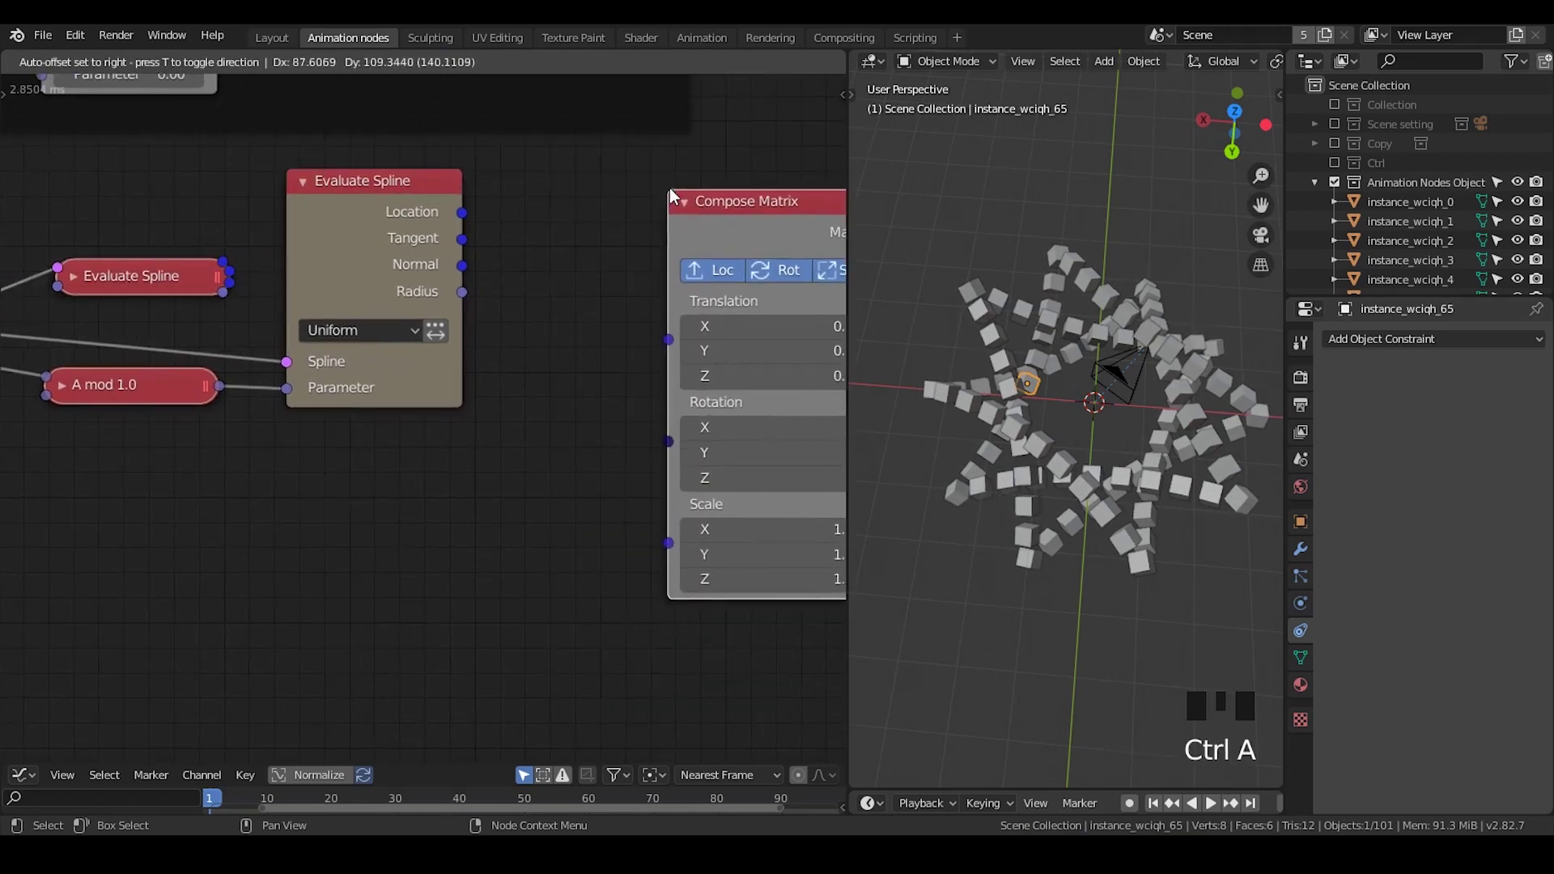
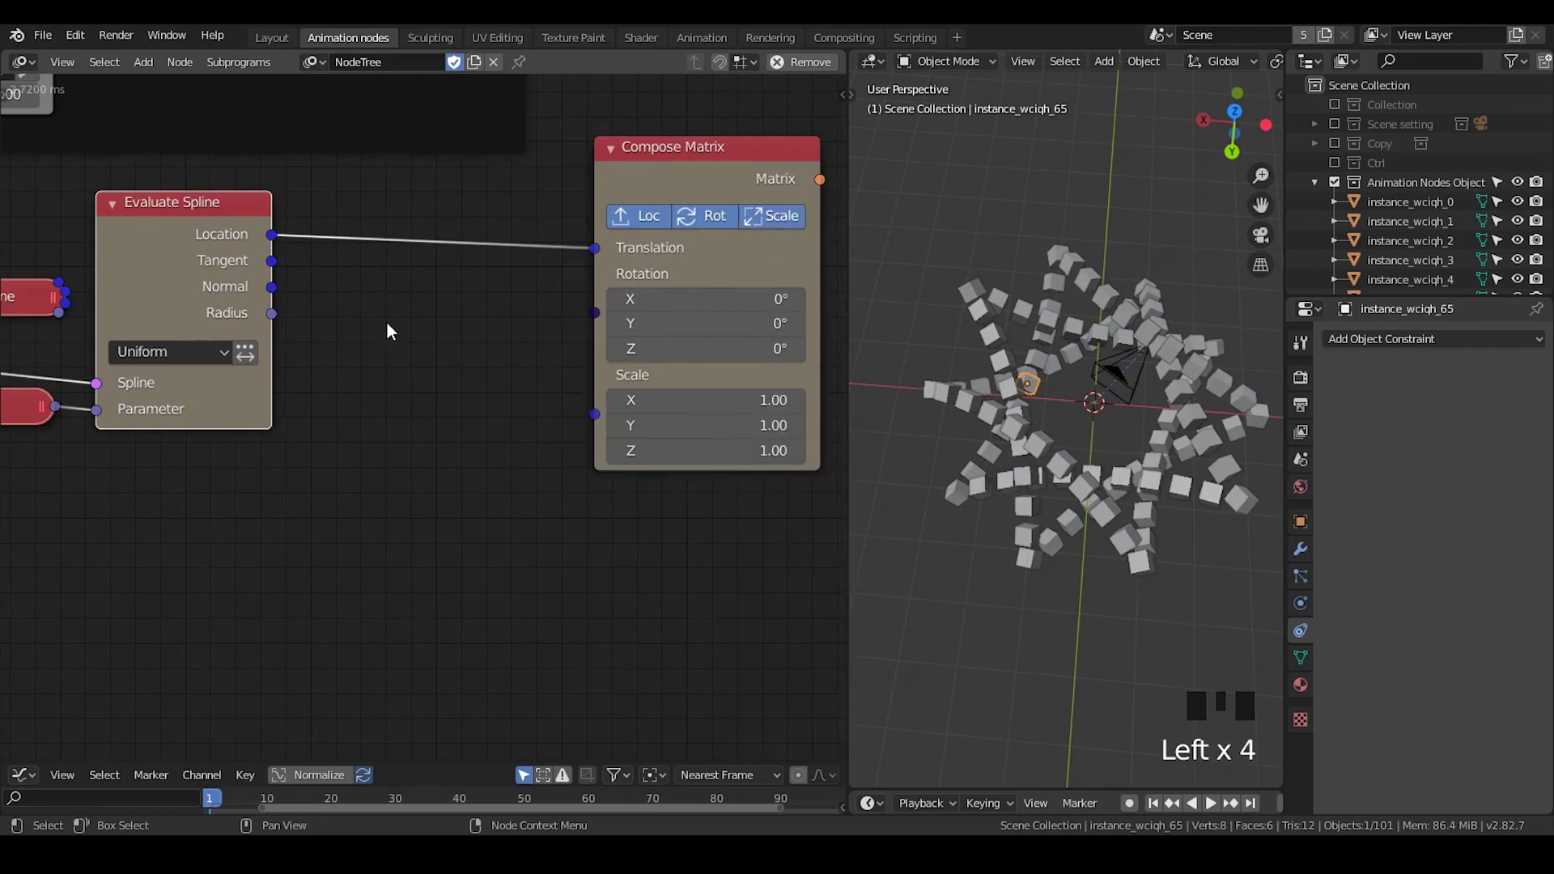
pyautogui.moveTo(278, 320); pyautogui.dragTo(387, 363)
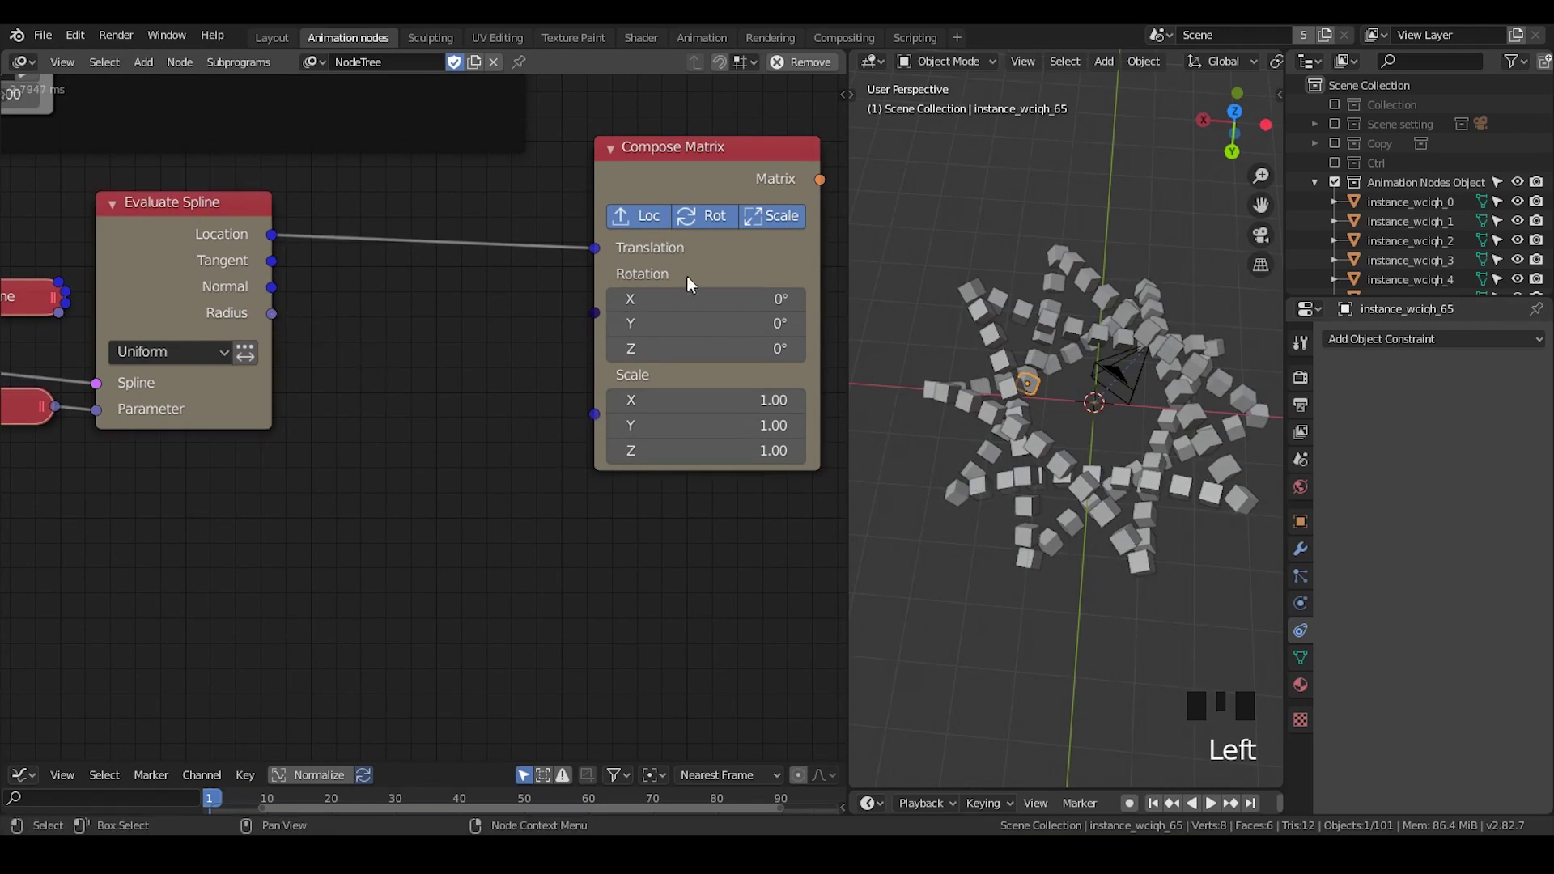
pyautogui.click(765, 232)
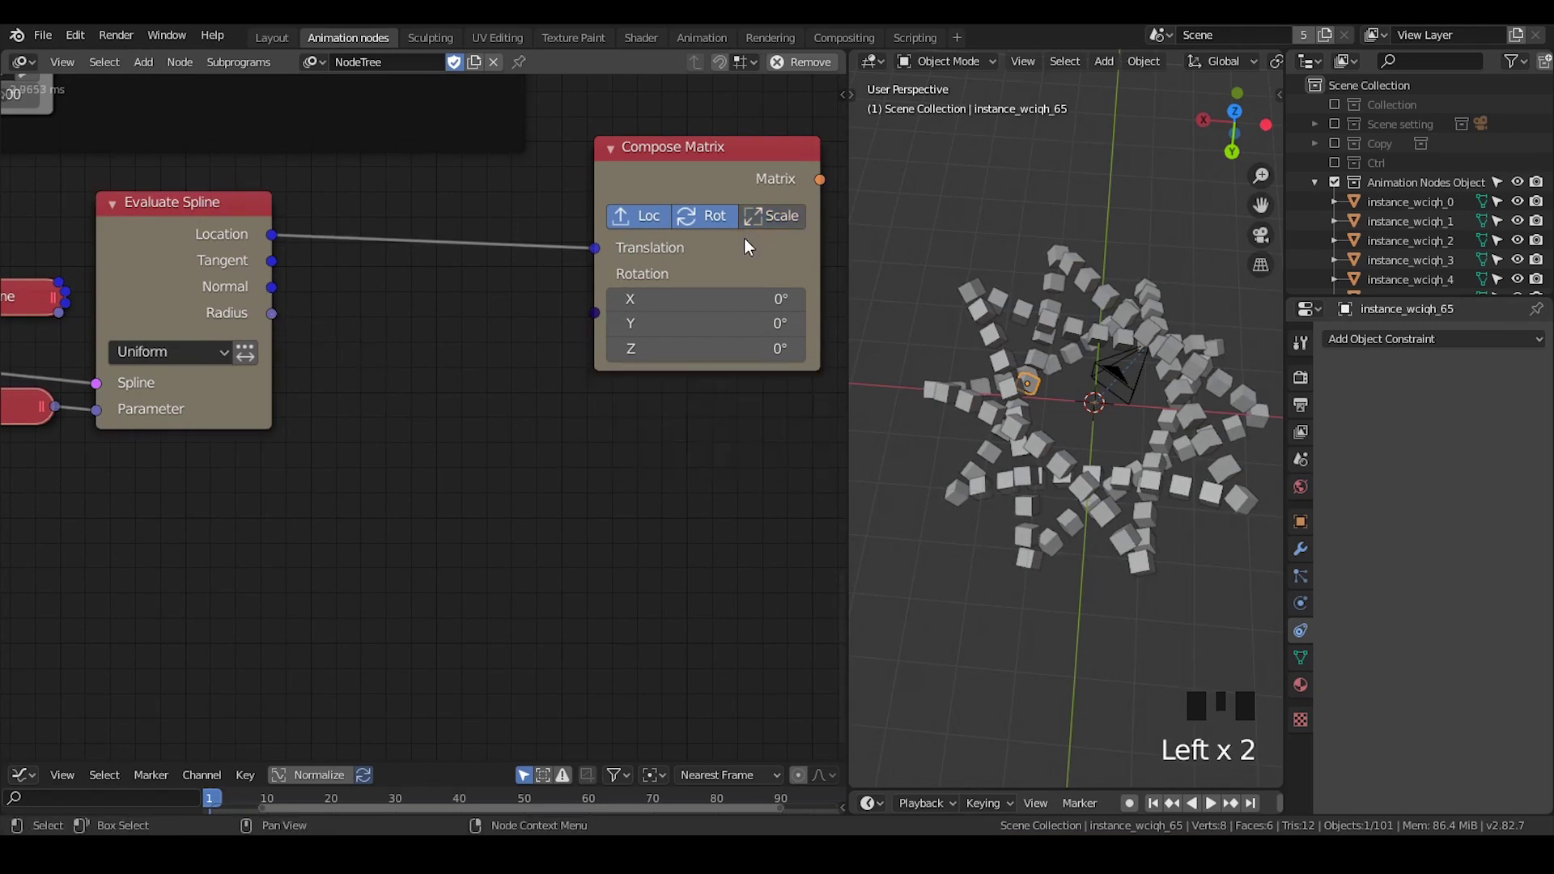
pyautogui.click(777, 229)
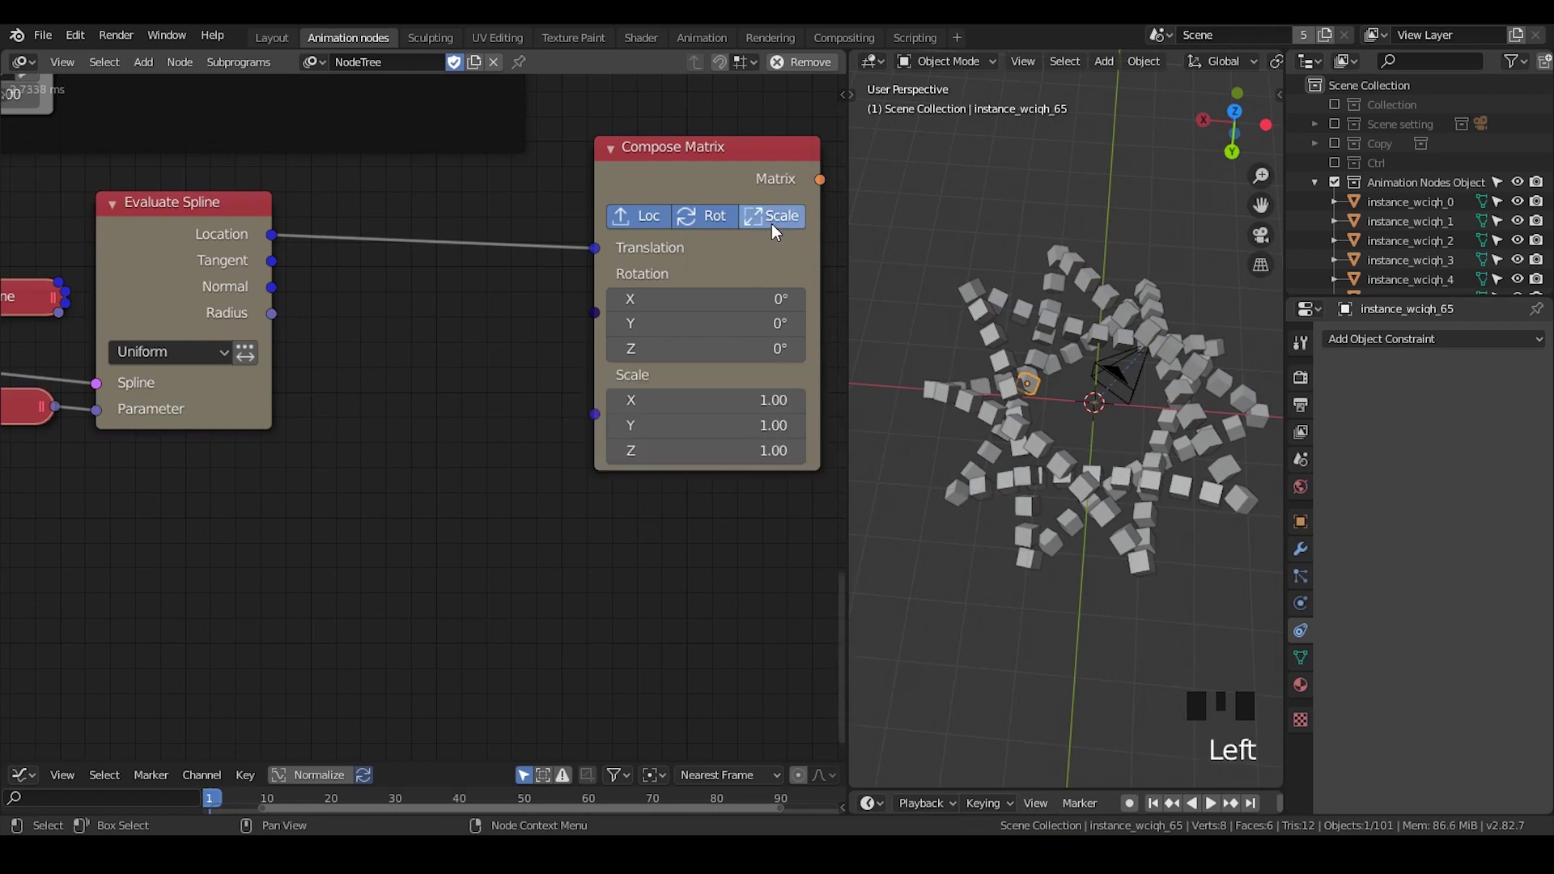
pyautogui.click(777, 230)
pyautogui.click(777, 230)
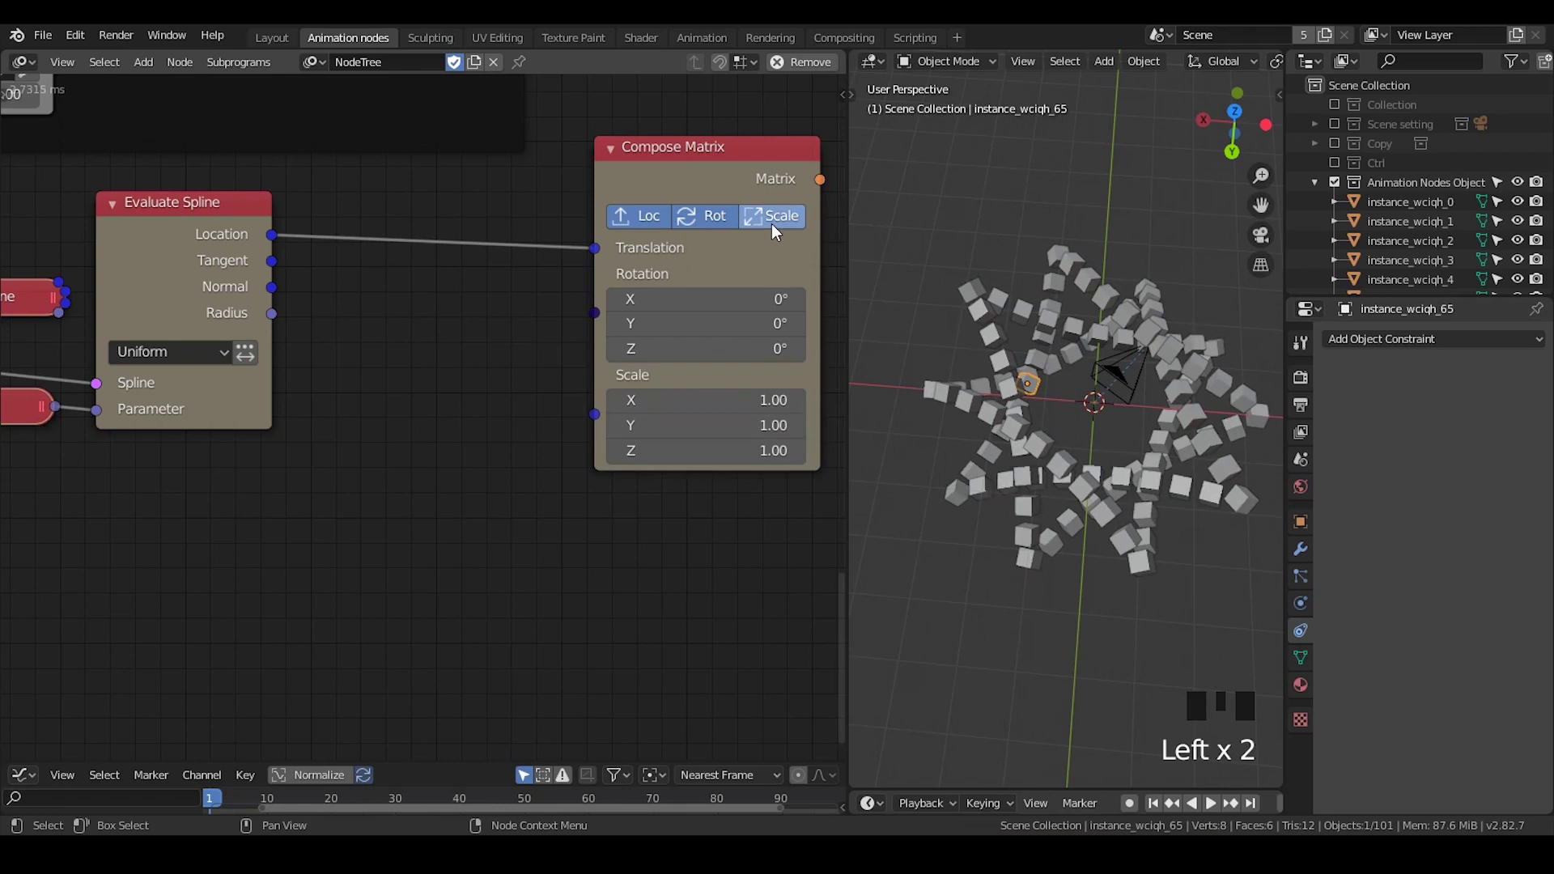
pyautogui.click(734, 259)
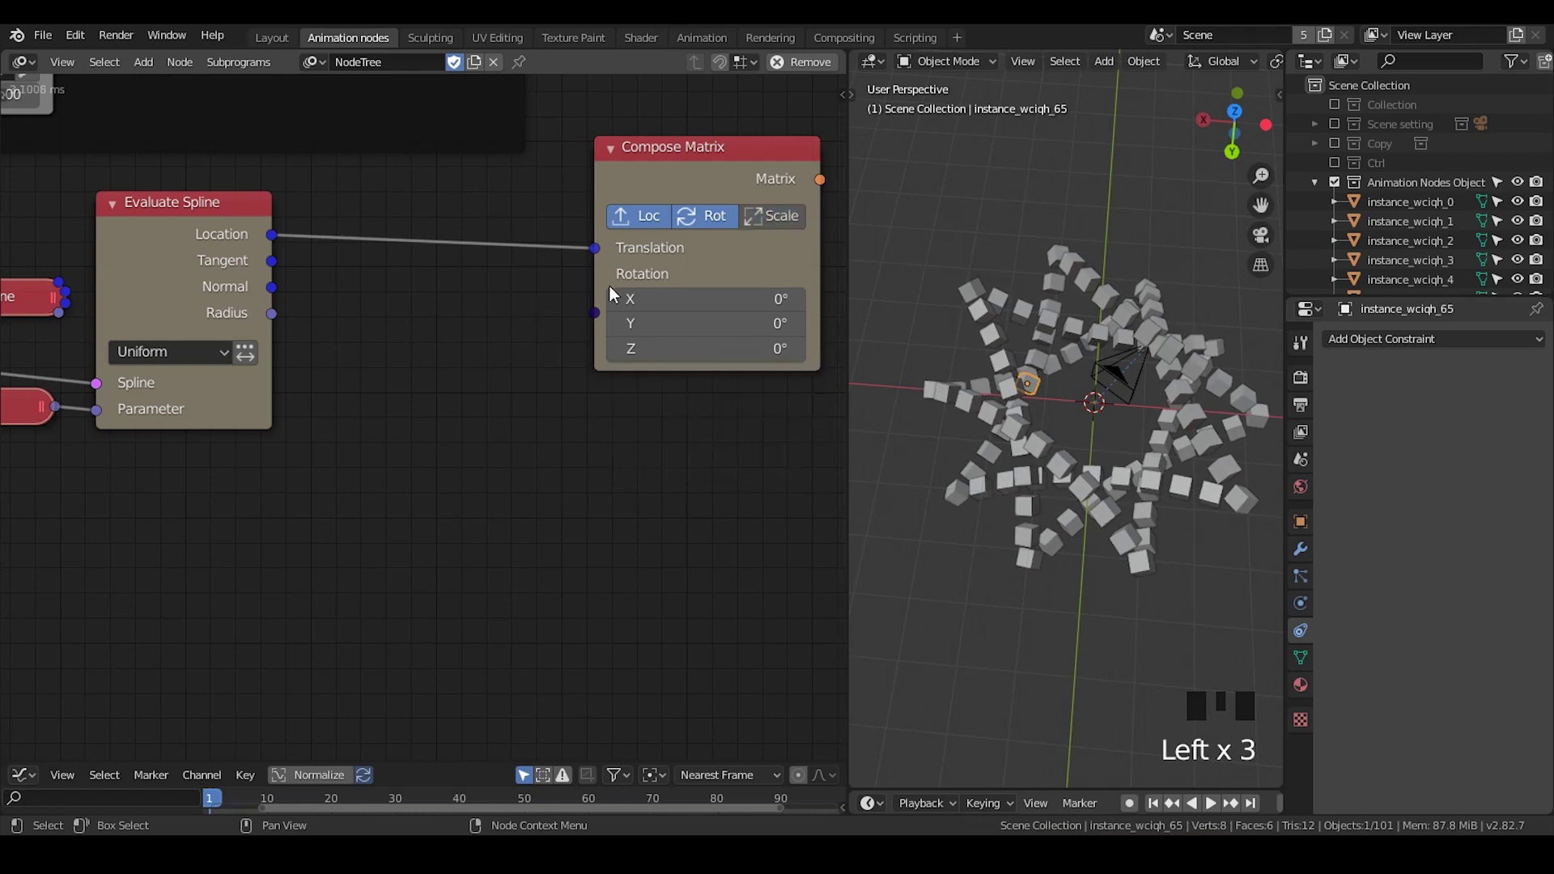
# Step: Add a Direction to Rotation node beside the Compose Matrix node
pyautogui.press('ctrl+a')
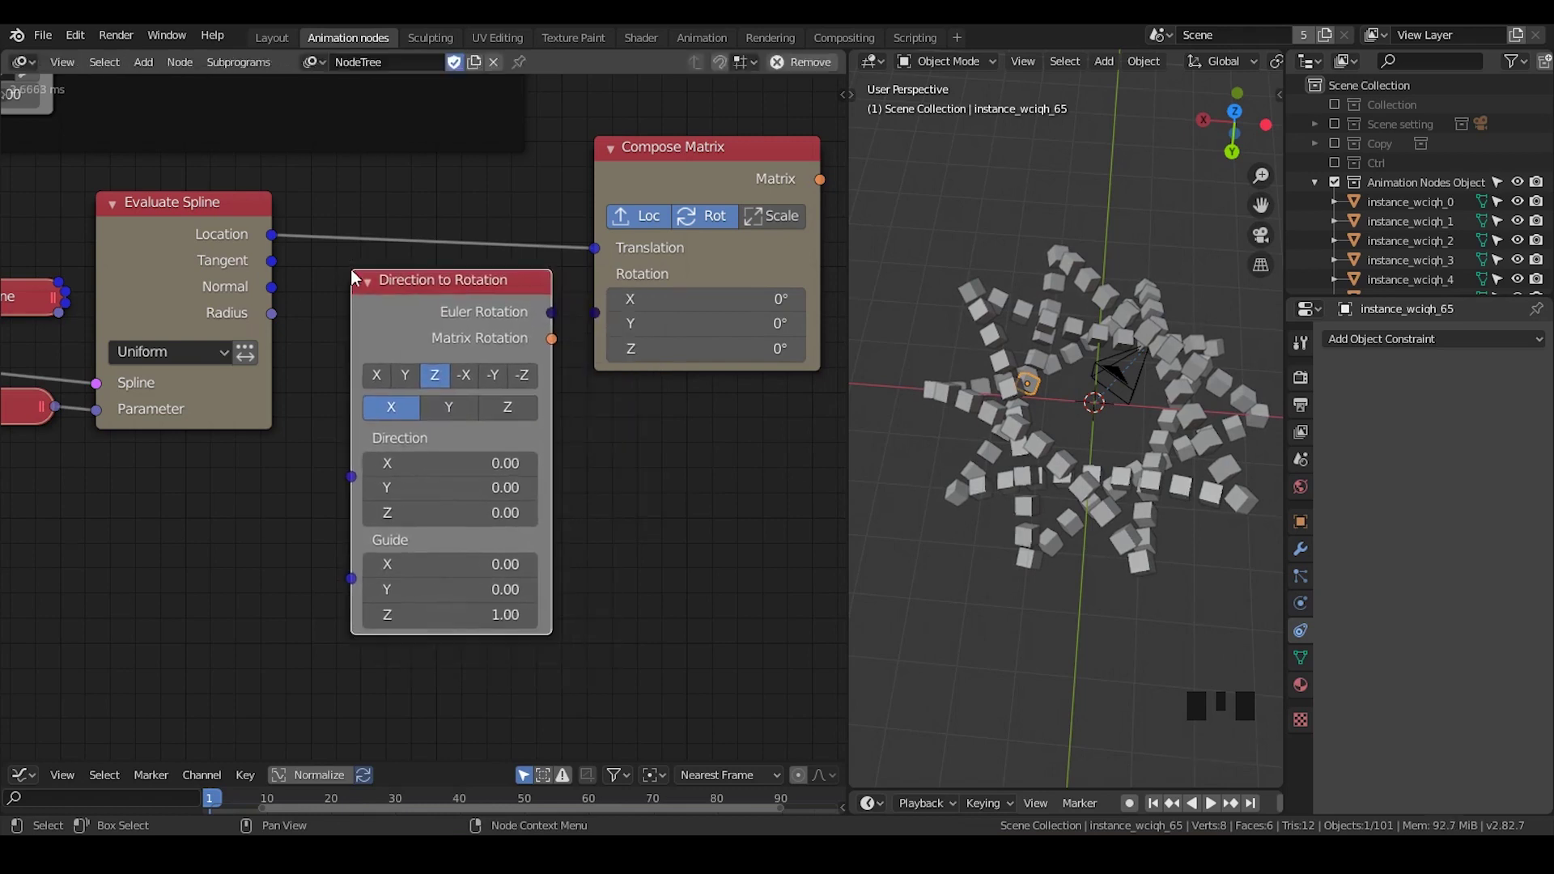
pyautogui.moveTo(650, 169); pyautogui.dragTo(692, 151)
pyautogui.click(472, 291)
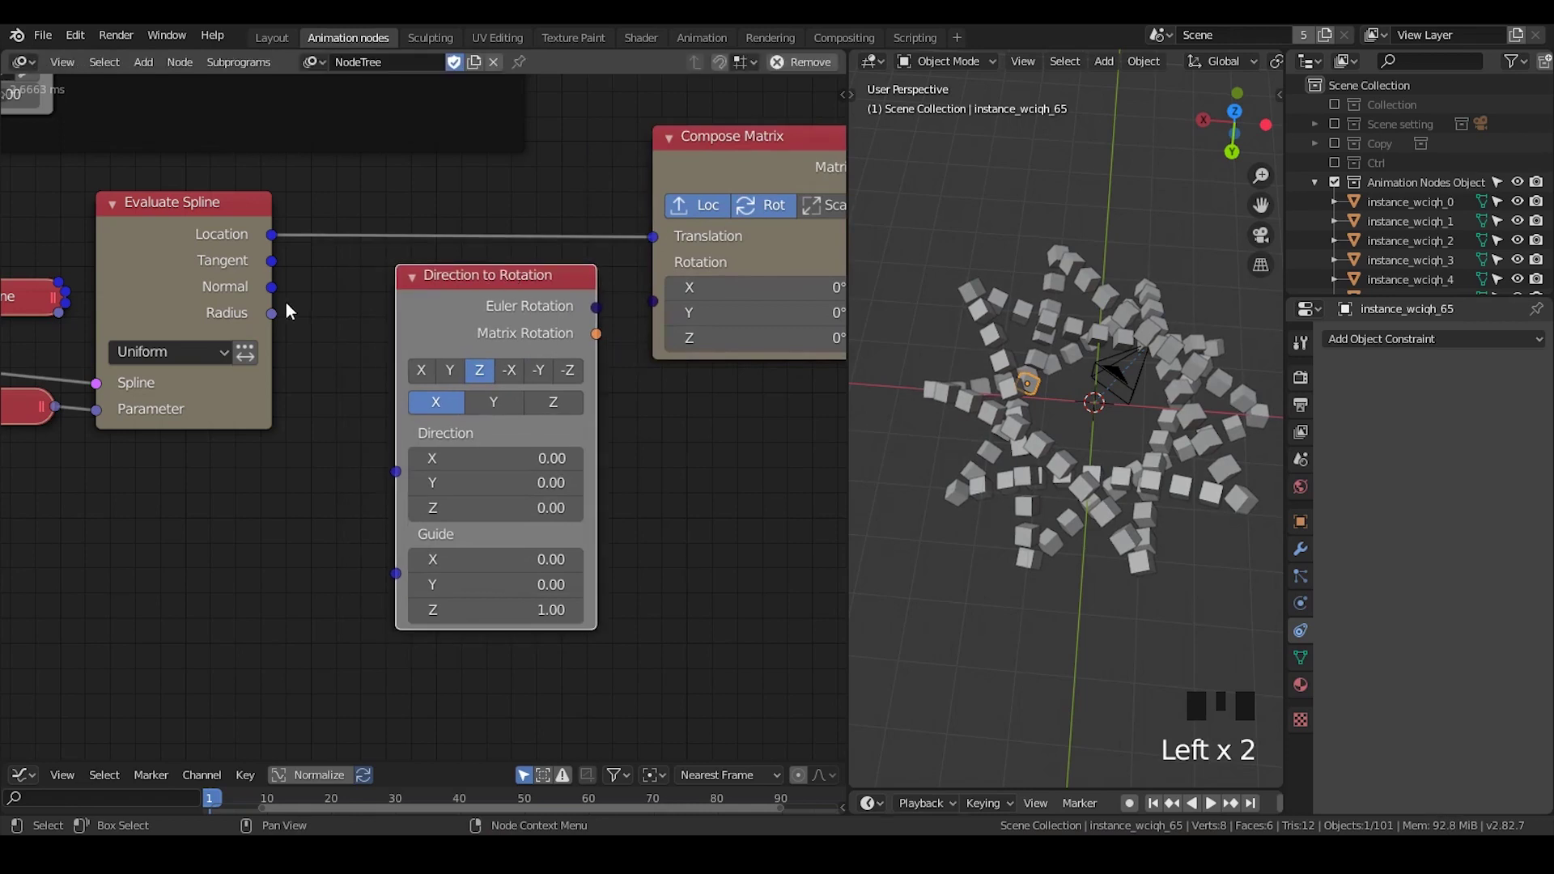
# Step: Wire the spline Tangent into the rotation's Direction and the Normal into its Guide
pyautogui.moveTo(276, 272); pyautogui.dragTo(332, 368)
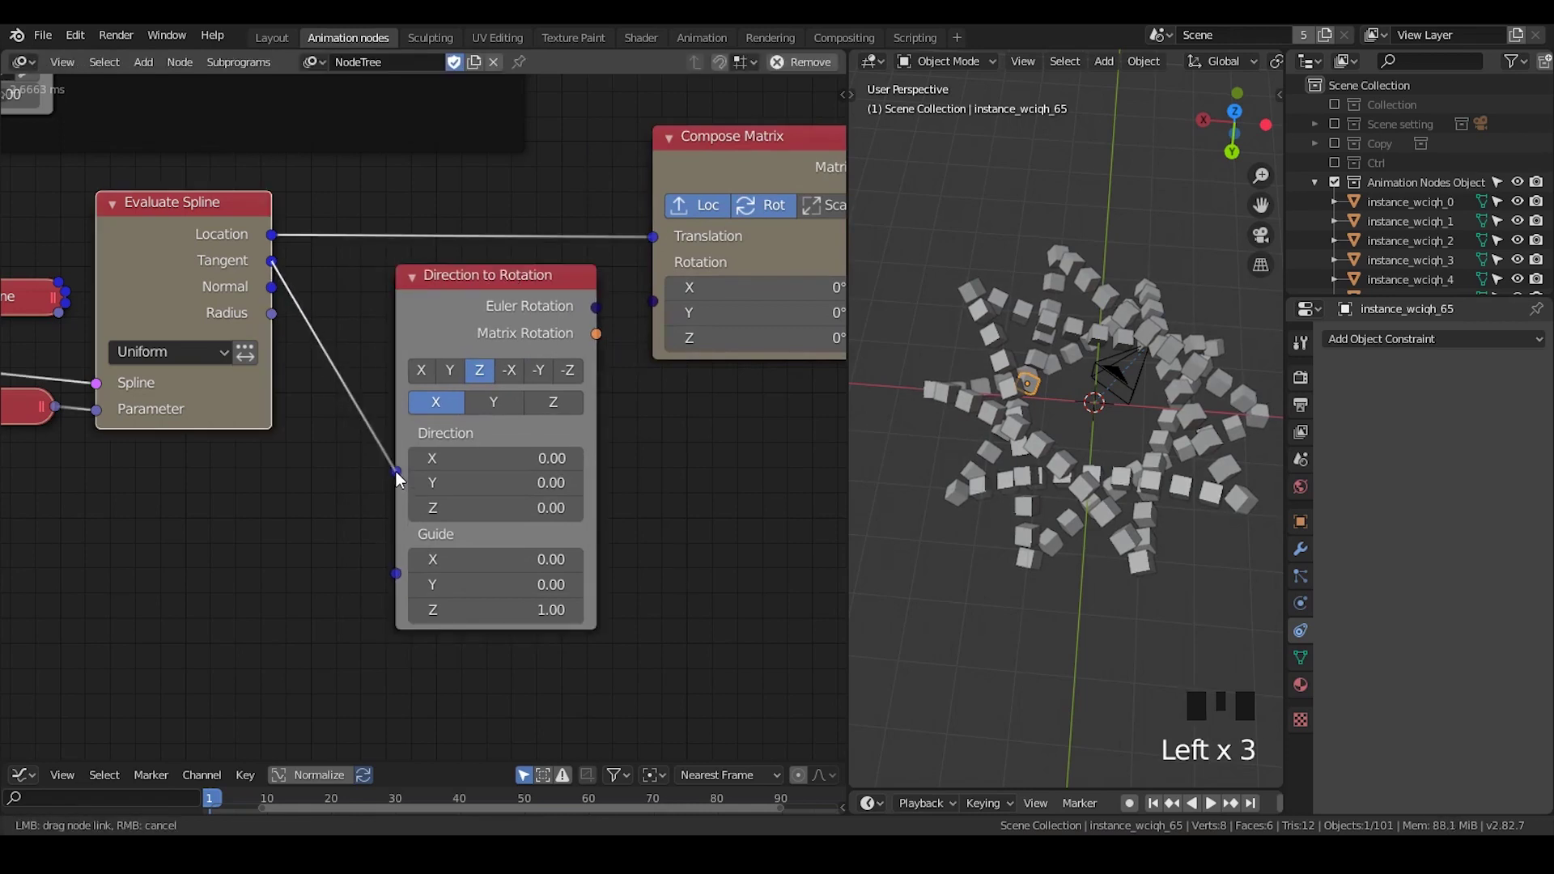
pyautogui.moveTo(993, 321); pyautogui.dragTo(992, 321)
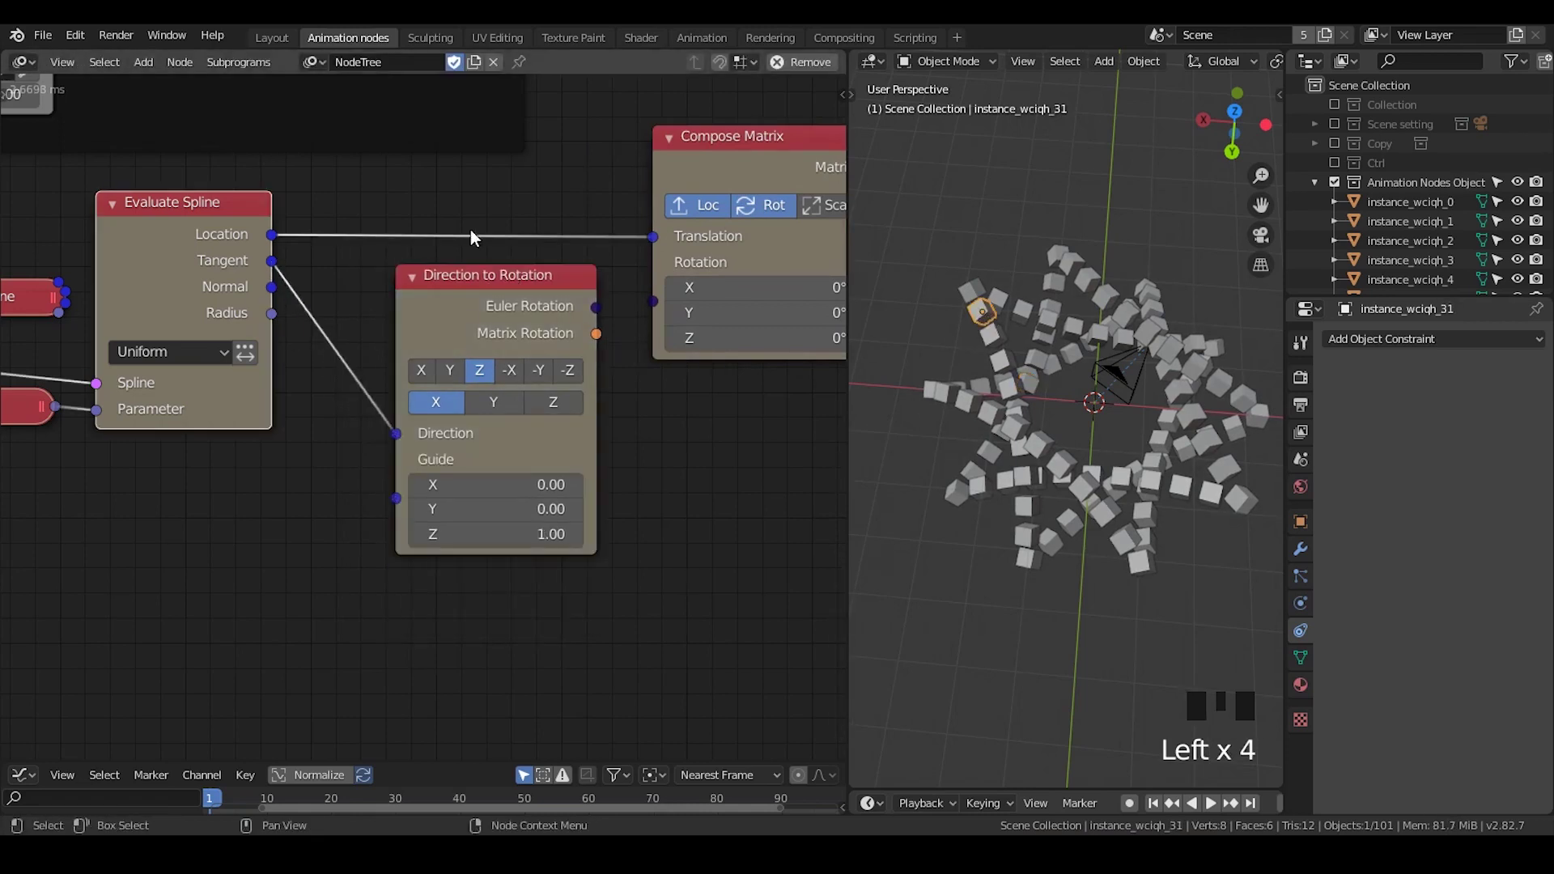
pyautogui.moveTo(275, 291); pyautogui.dragTo(1108, 234)
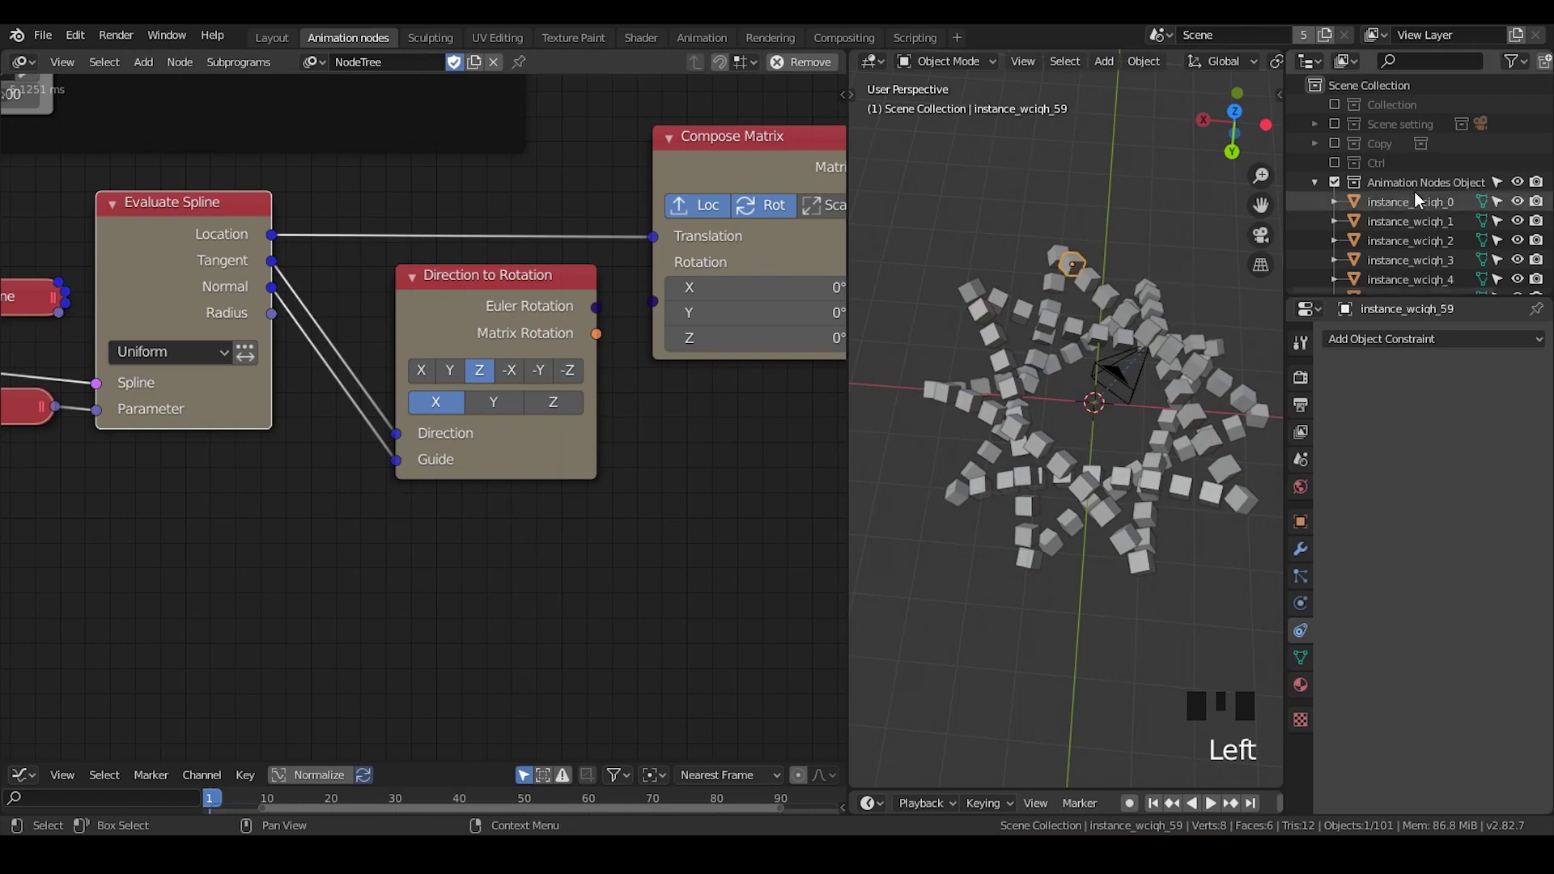
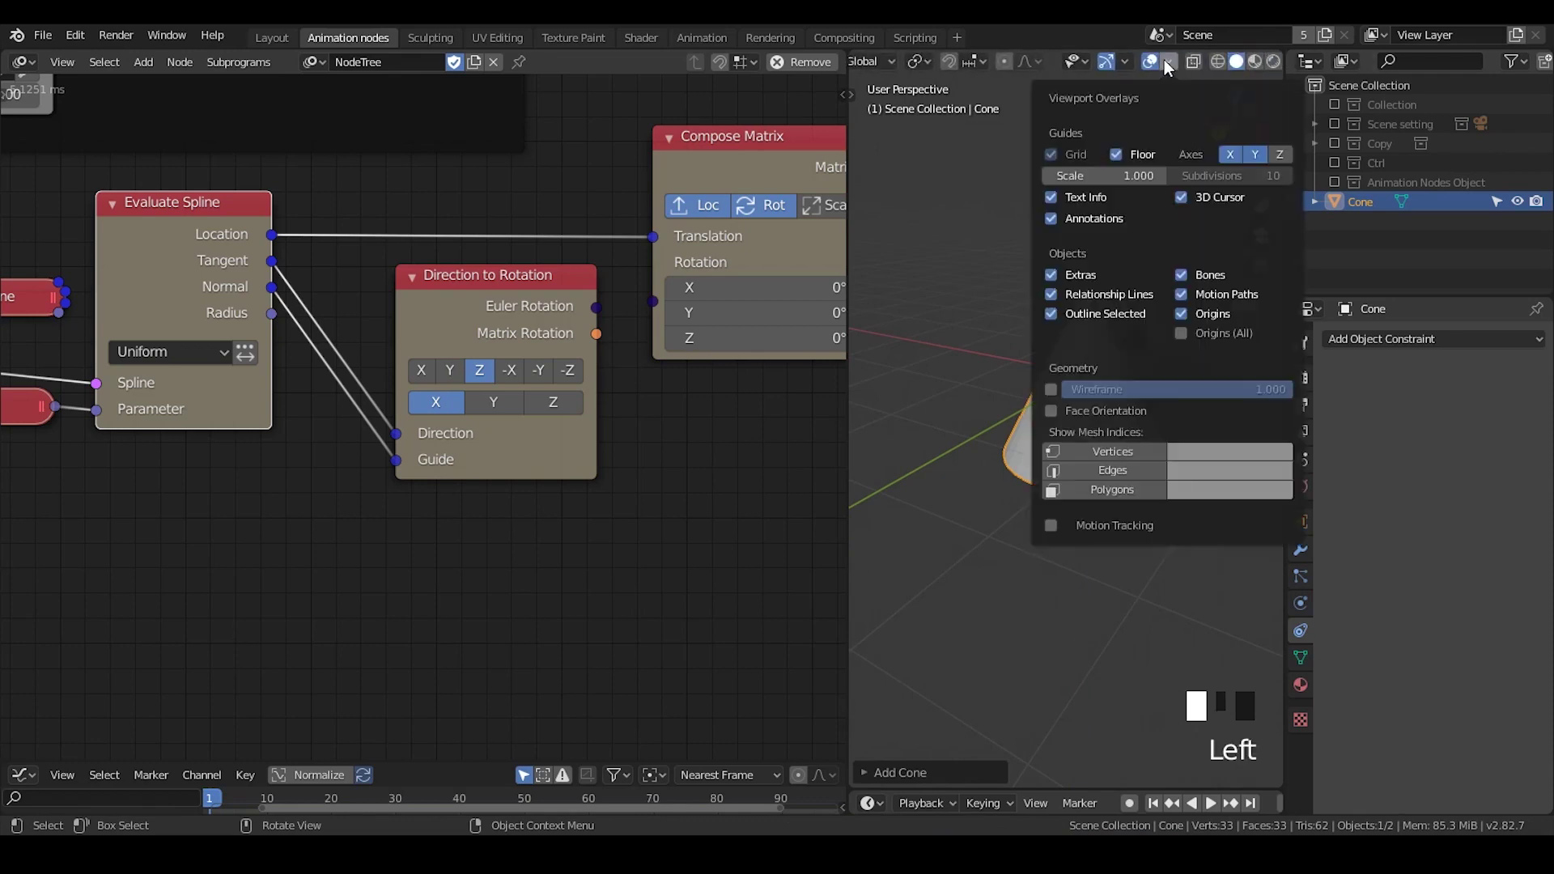
# Step: Rotate the cone about 45.7° around its Z axis in the viewport
pyautogui.moveTo(1066, 438); pyautogui.dragTo(1060, 423)
pyautogui.press('r')
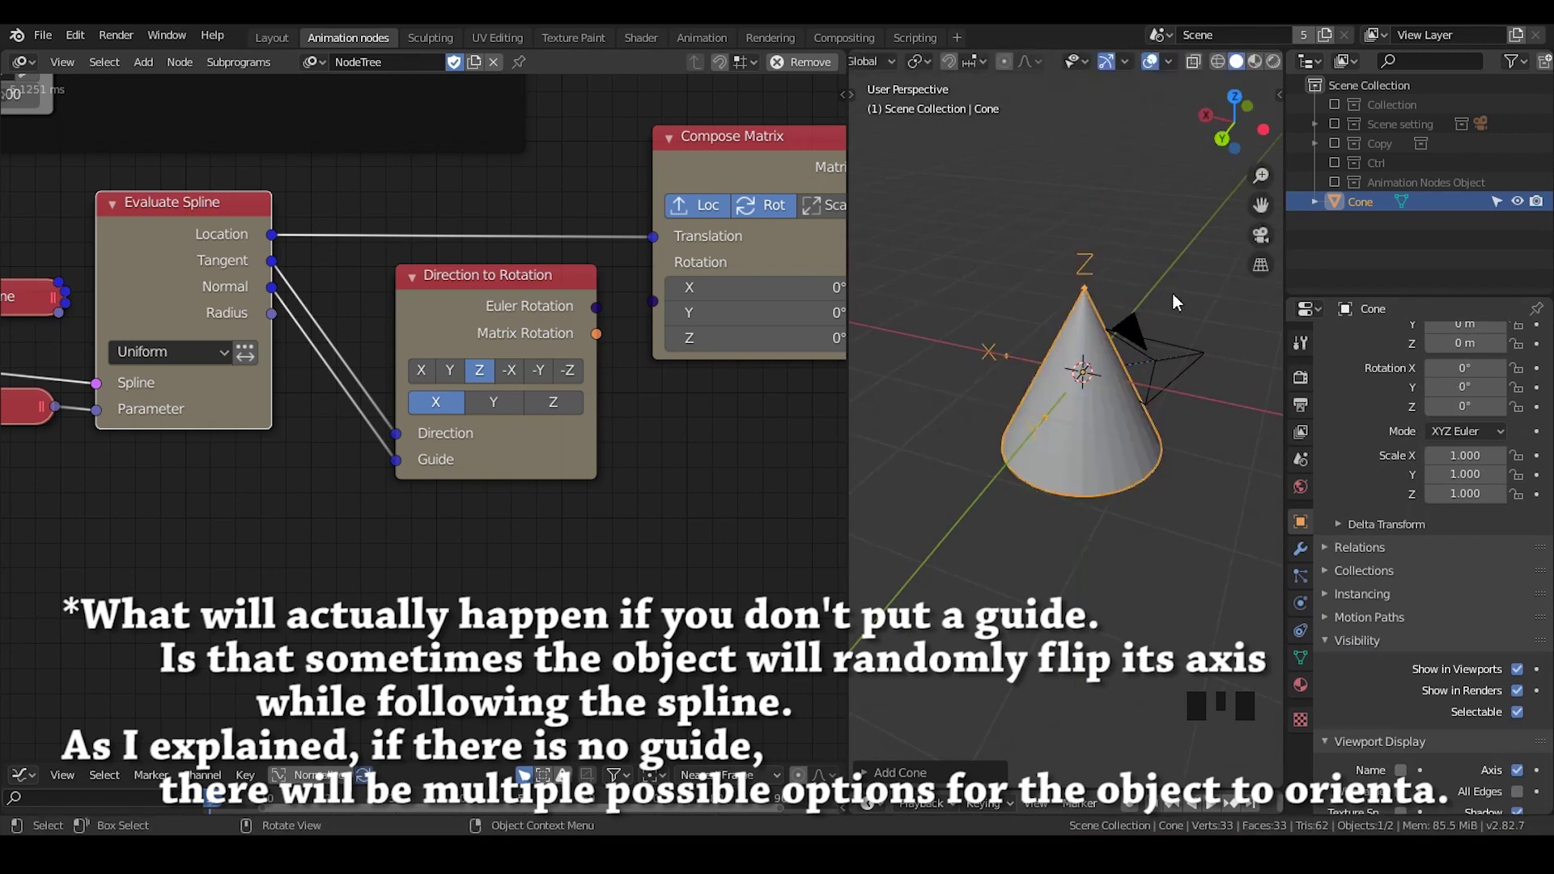
pyautogui.press('r')
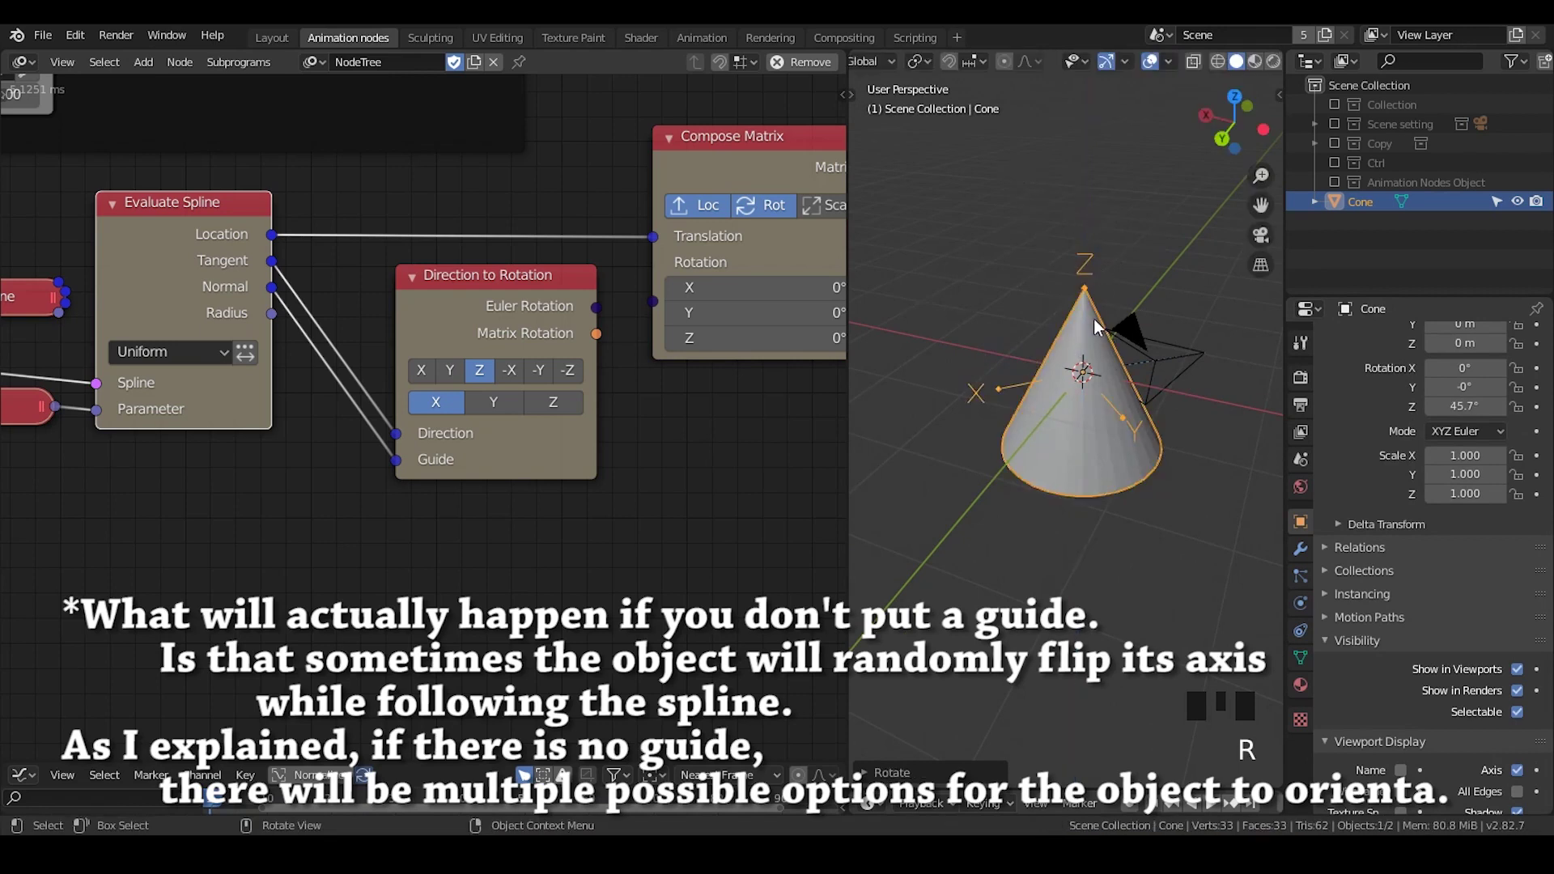
pyautogui.moveTo(1101, 326); pyautogui.dragTo(1089, 406)
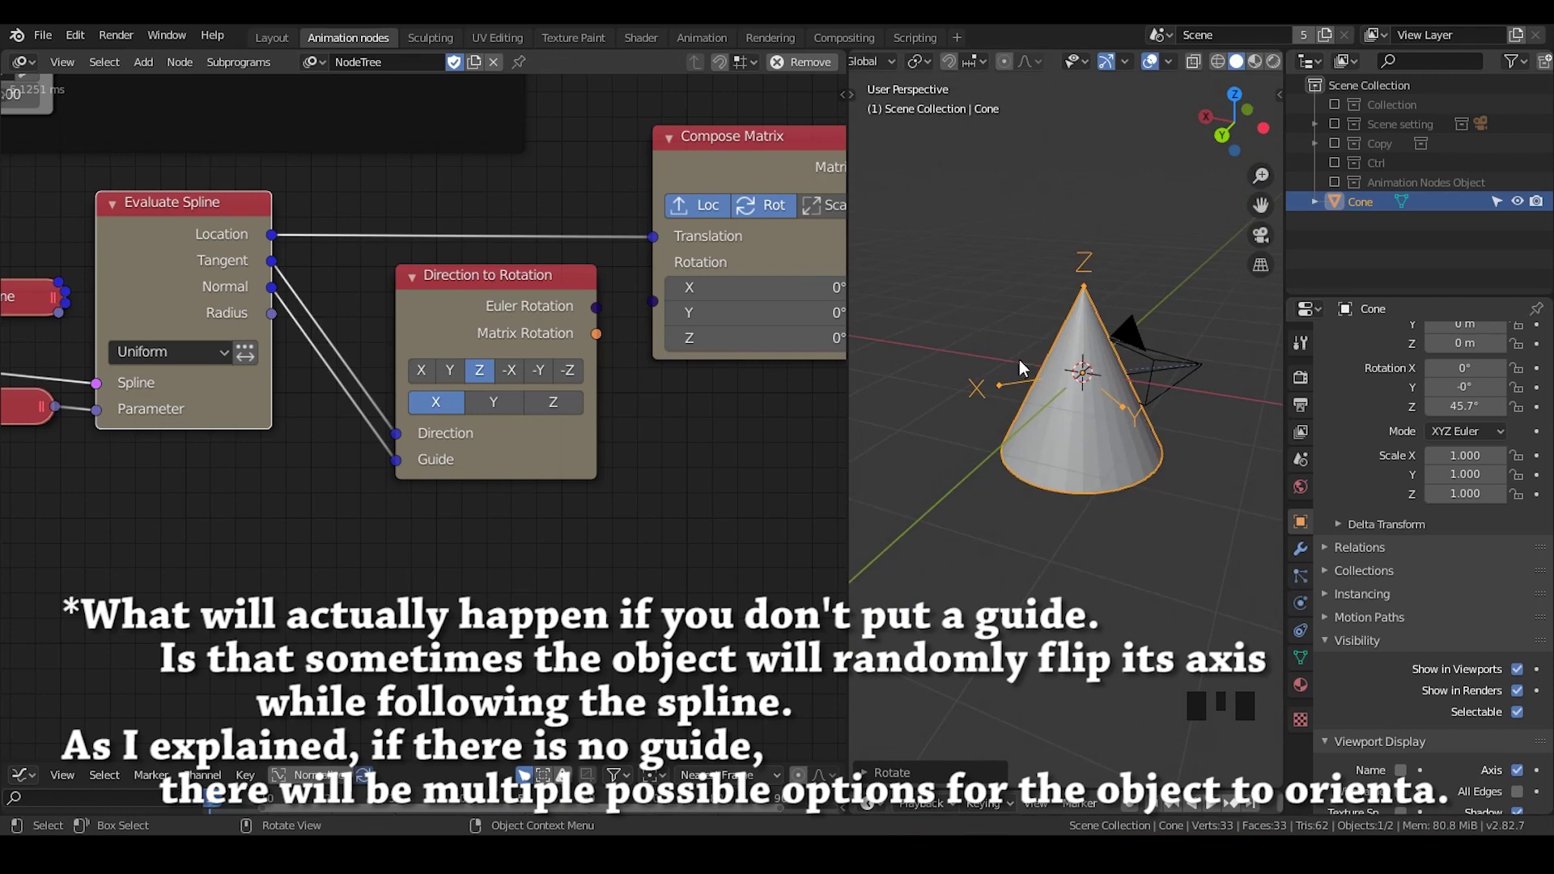
# Step: Connect the Direction to Rotation Euler result into the Compose Matrix rotation
pyautogui.click(475, 312)
pyautogui.click(285, 297)
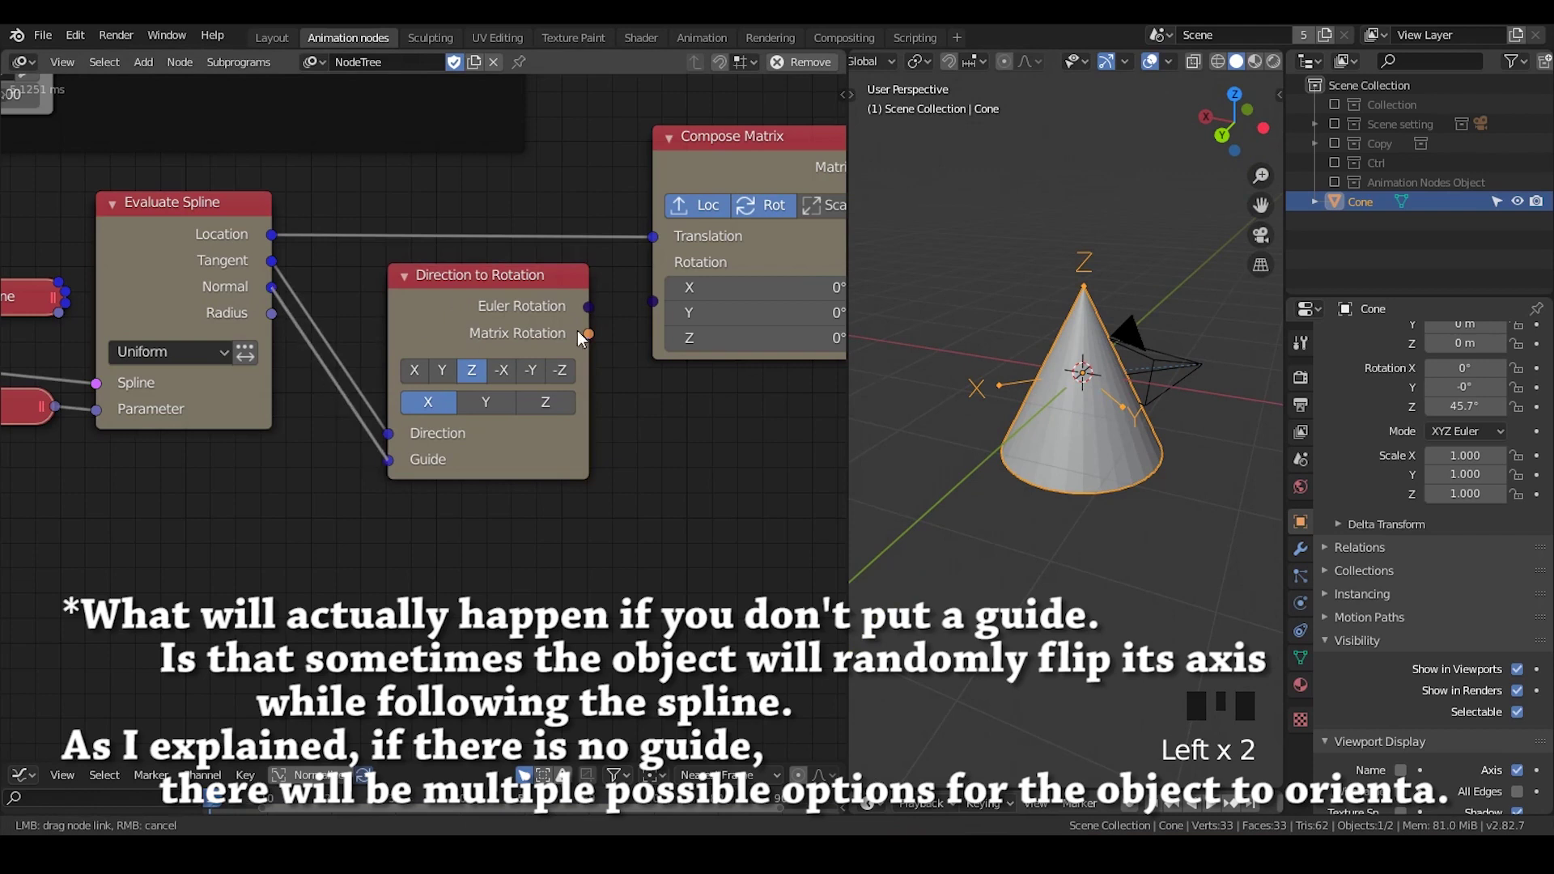
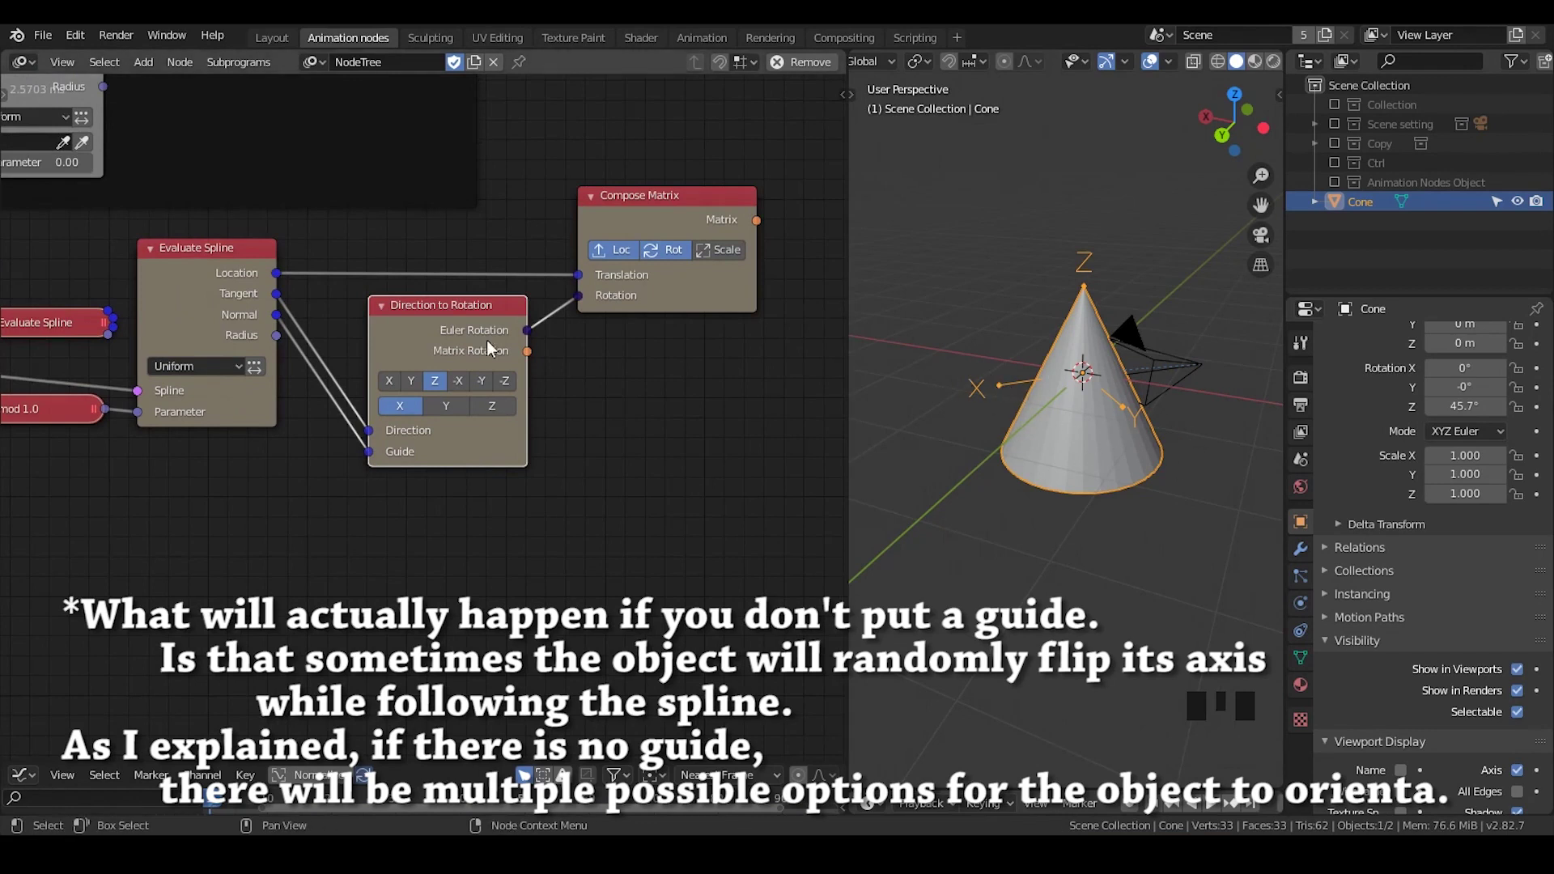
# Step: Collapse the rotation node and move the Compose Matrix node next to it
pyautogui.click(390, 315)
pyautogui.moveTo(431, 318); pyautogui.dragTo(674, 217)
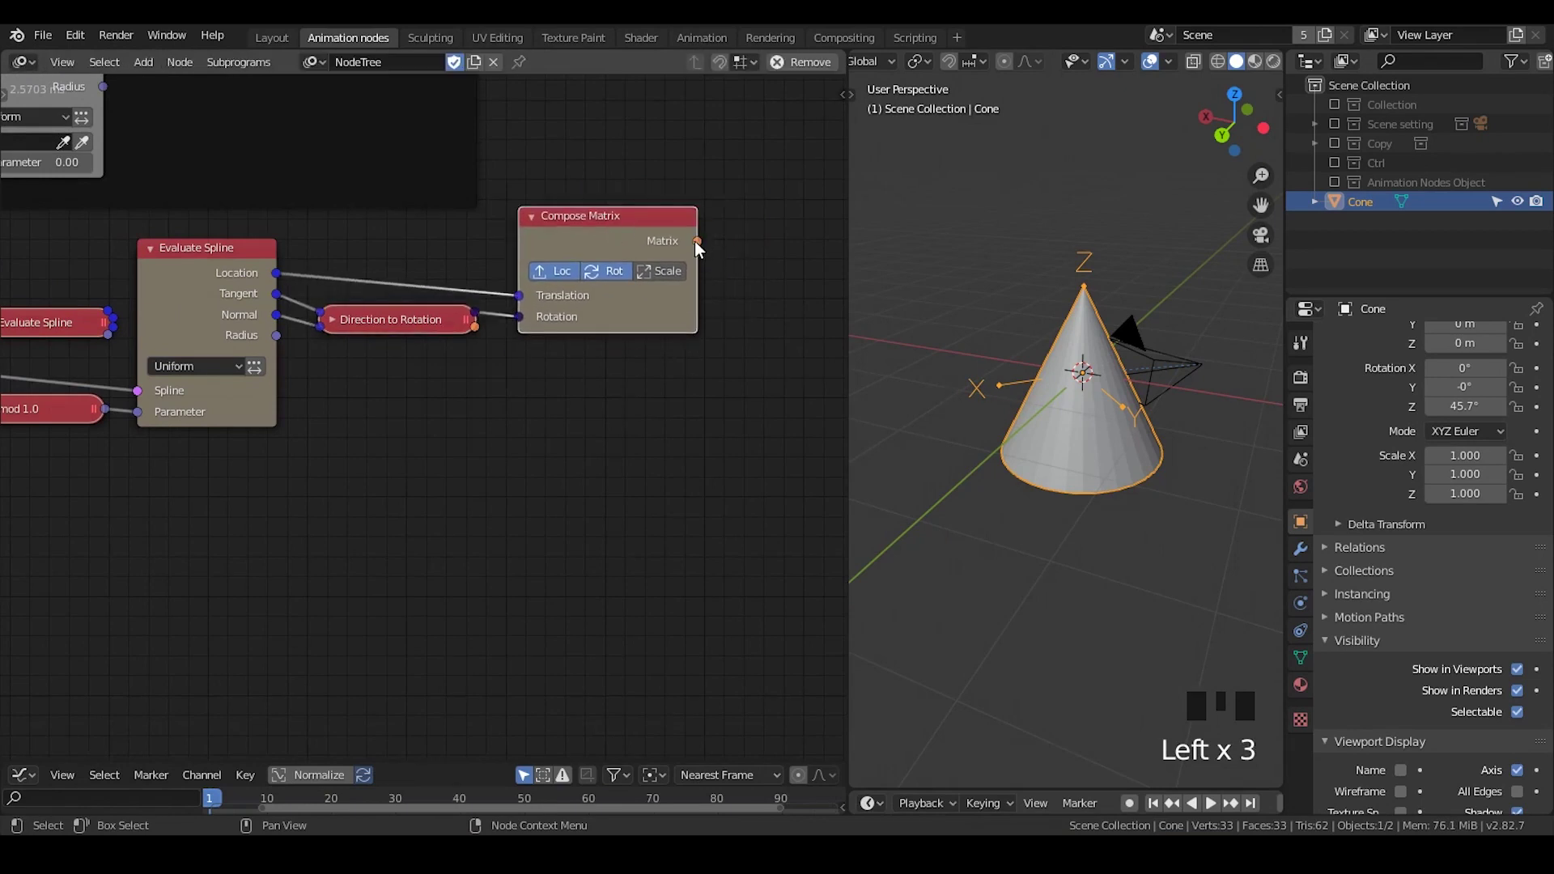
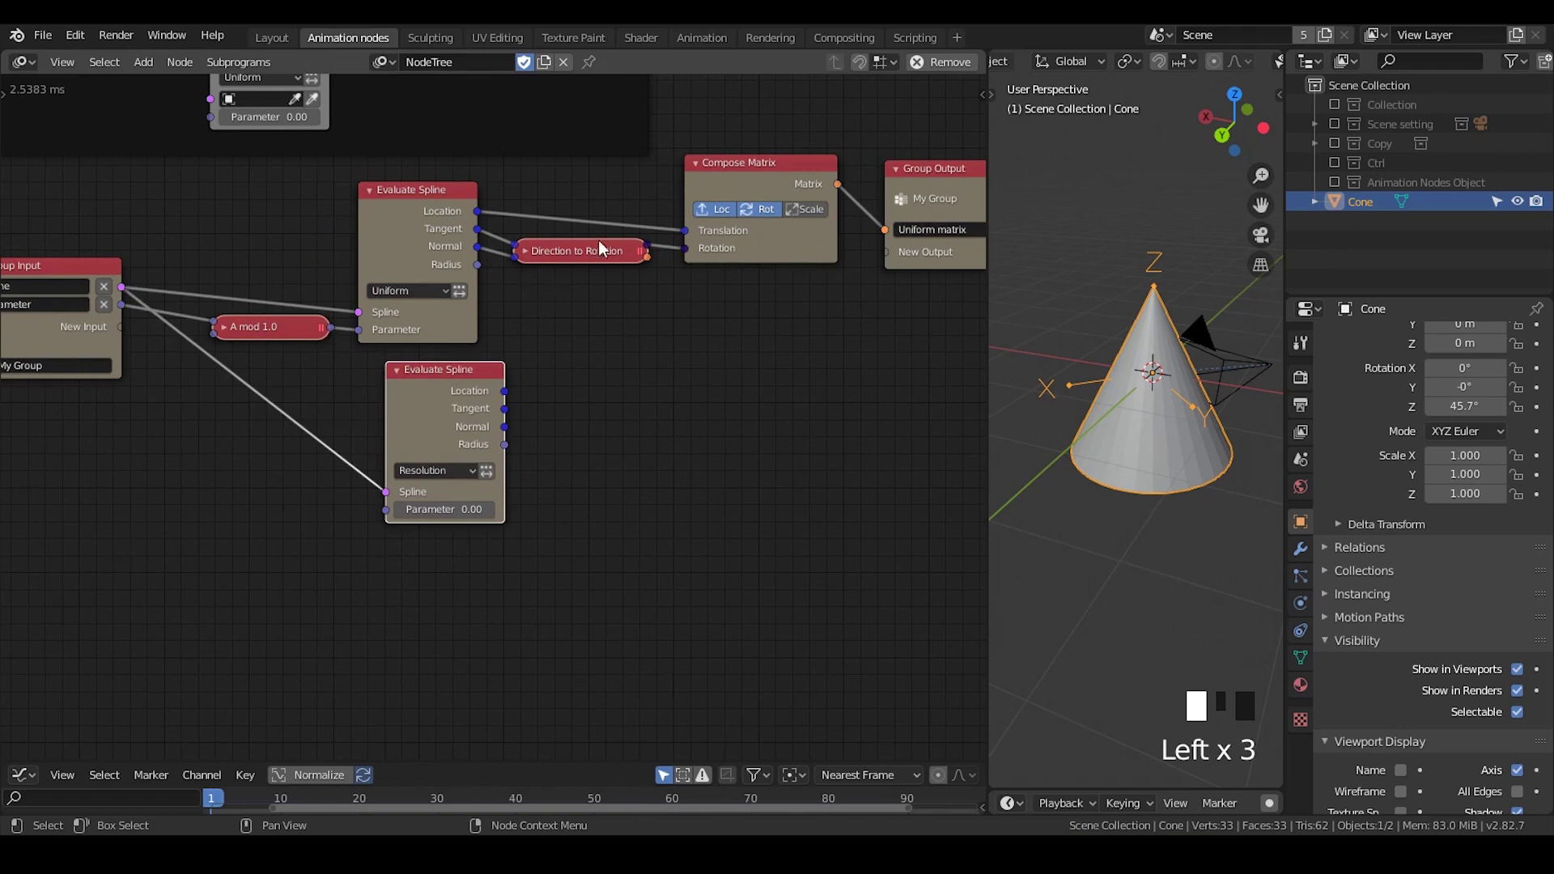
# Step: Bring the Group Input and modulo Math nodes into view and expand the Math node
pyautogui.press('shift+d')
pyautogui.moveTo(507, 393); pyautogui.dragTo(602, 383)
pyautogui.middleClick(739, 372)
pyautogui.scroll(3)
pyautogui.moveTo(495, 321); pyautogui.dragTo(328, 219)
pyautogui.click(328, 219)
pyautogui.click(576, 315)
pyautogui.click(461, 321)
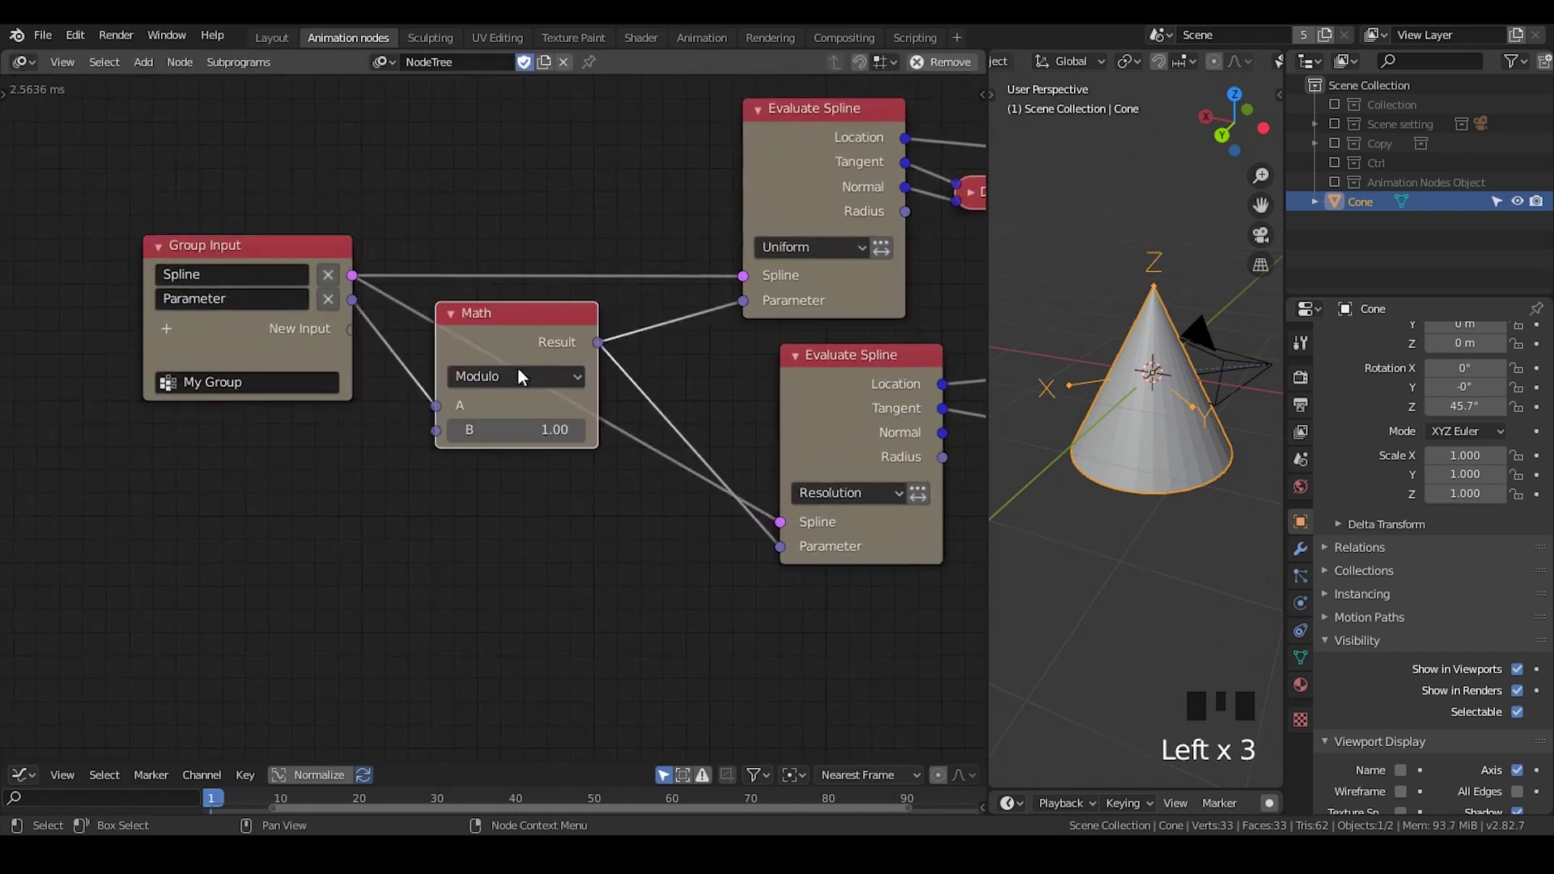
# Step: Pull the 3D view back and show the collection containing the star spline
pyautogui.scroll(-3)
pyautogui.moveTo(1135, 346); pyautogui.dragTo(1335, 110)
pyautogui.click(1335, 111)
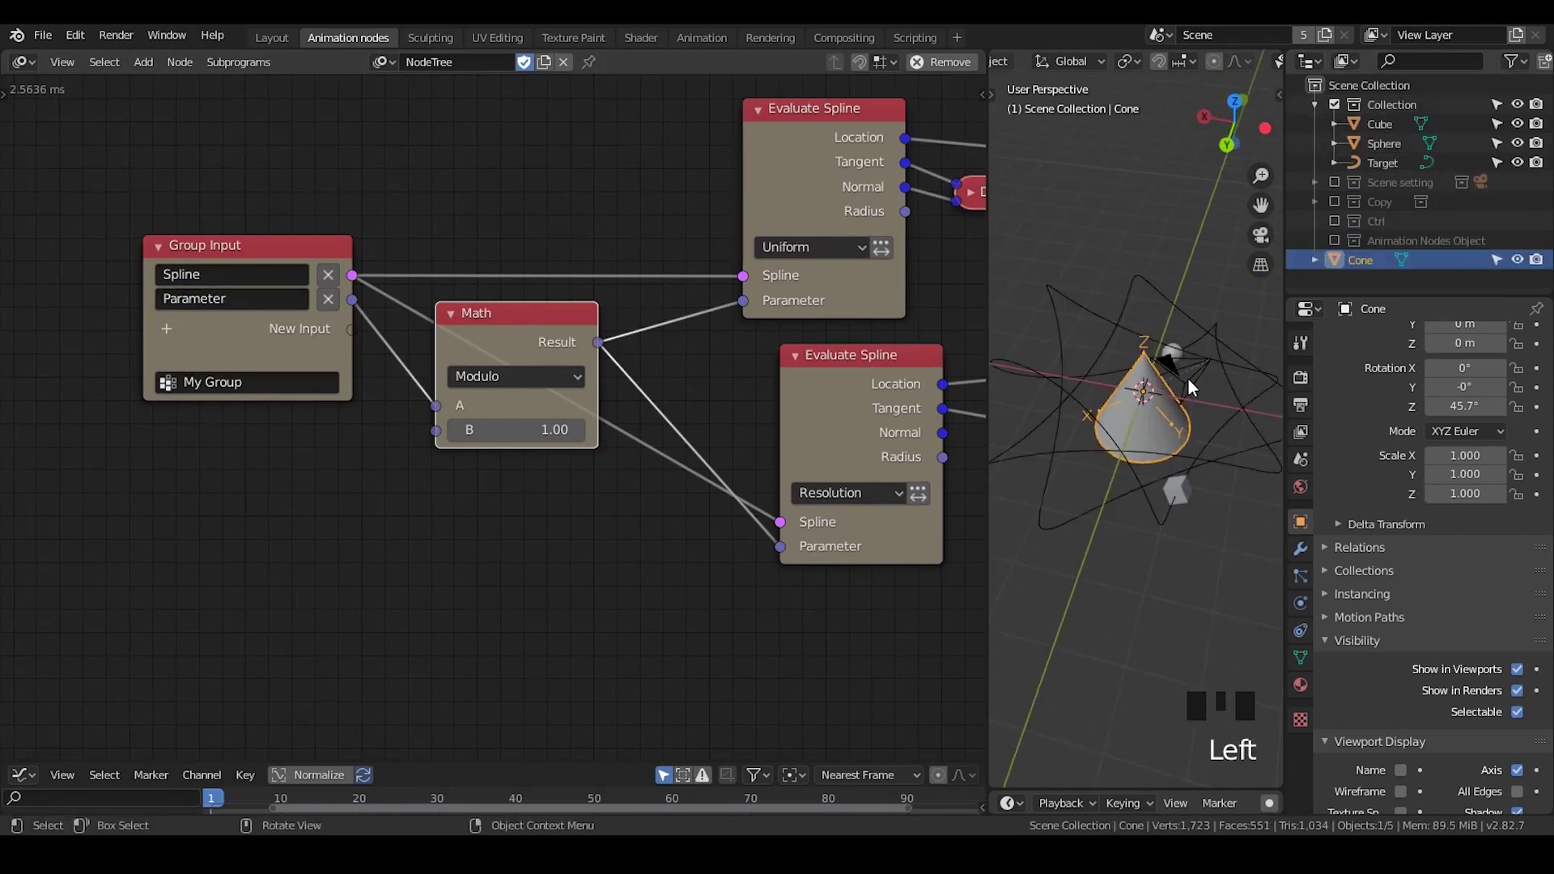
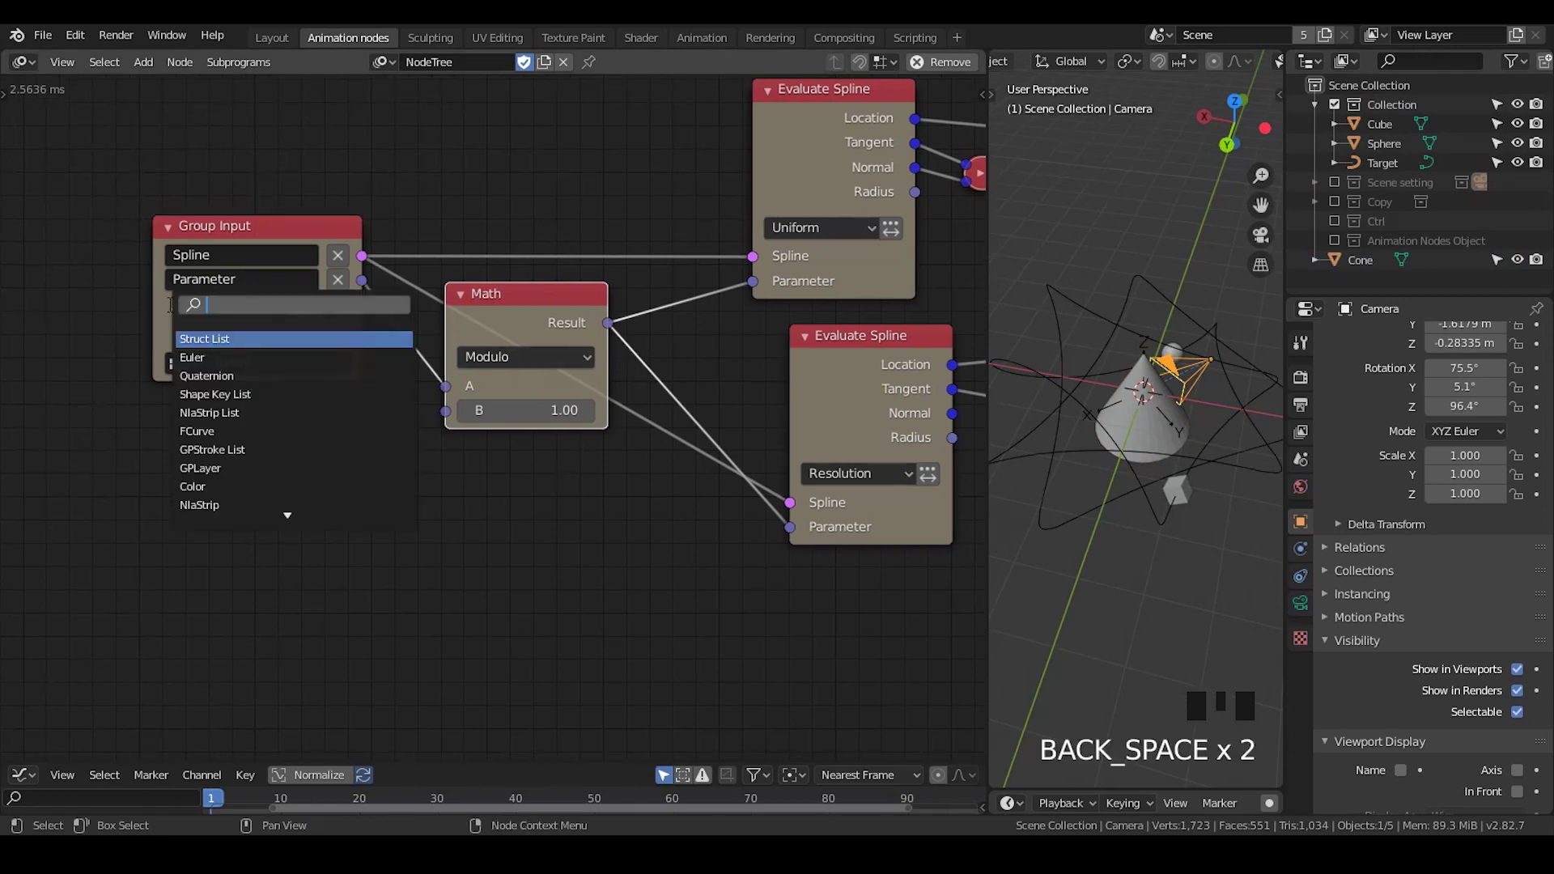
# Step: Create the Boolean Loop input and add a float Switch taking the modulo result as If True
pyautogui.press('o')
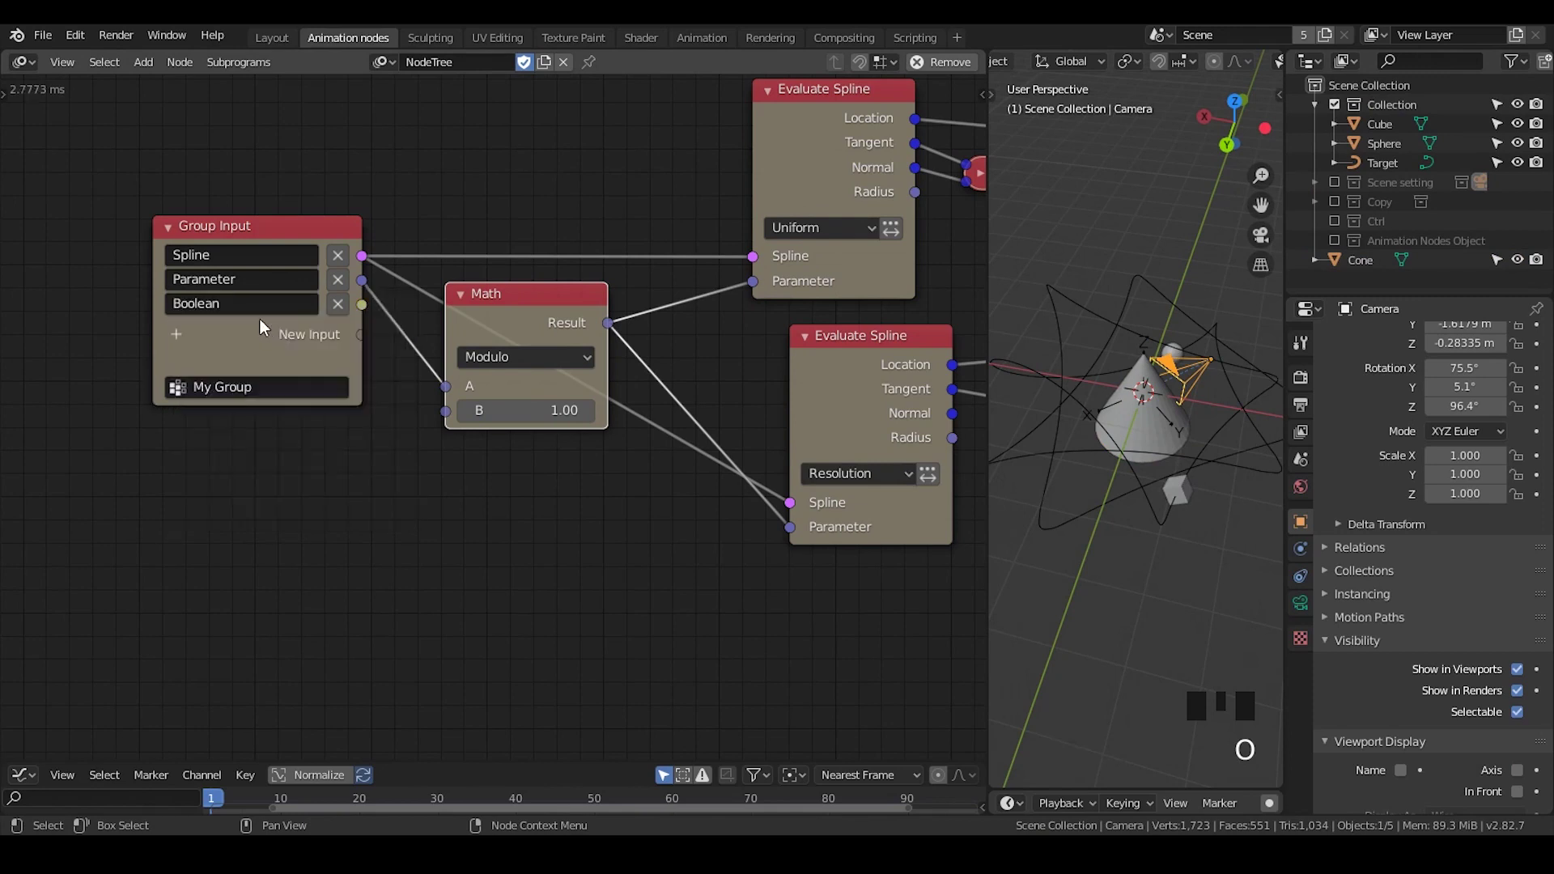
pyautogui.press('ctrl+a')
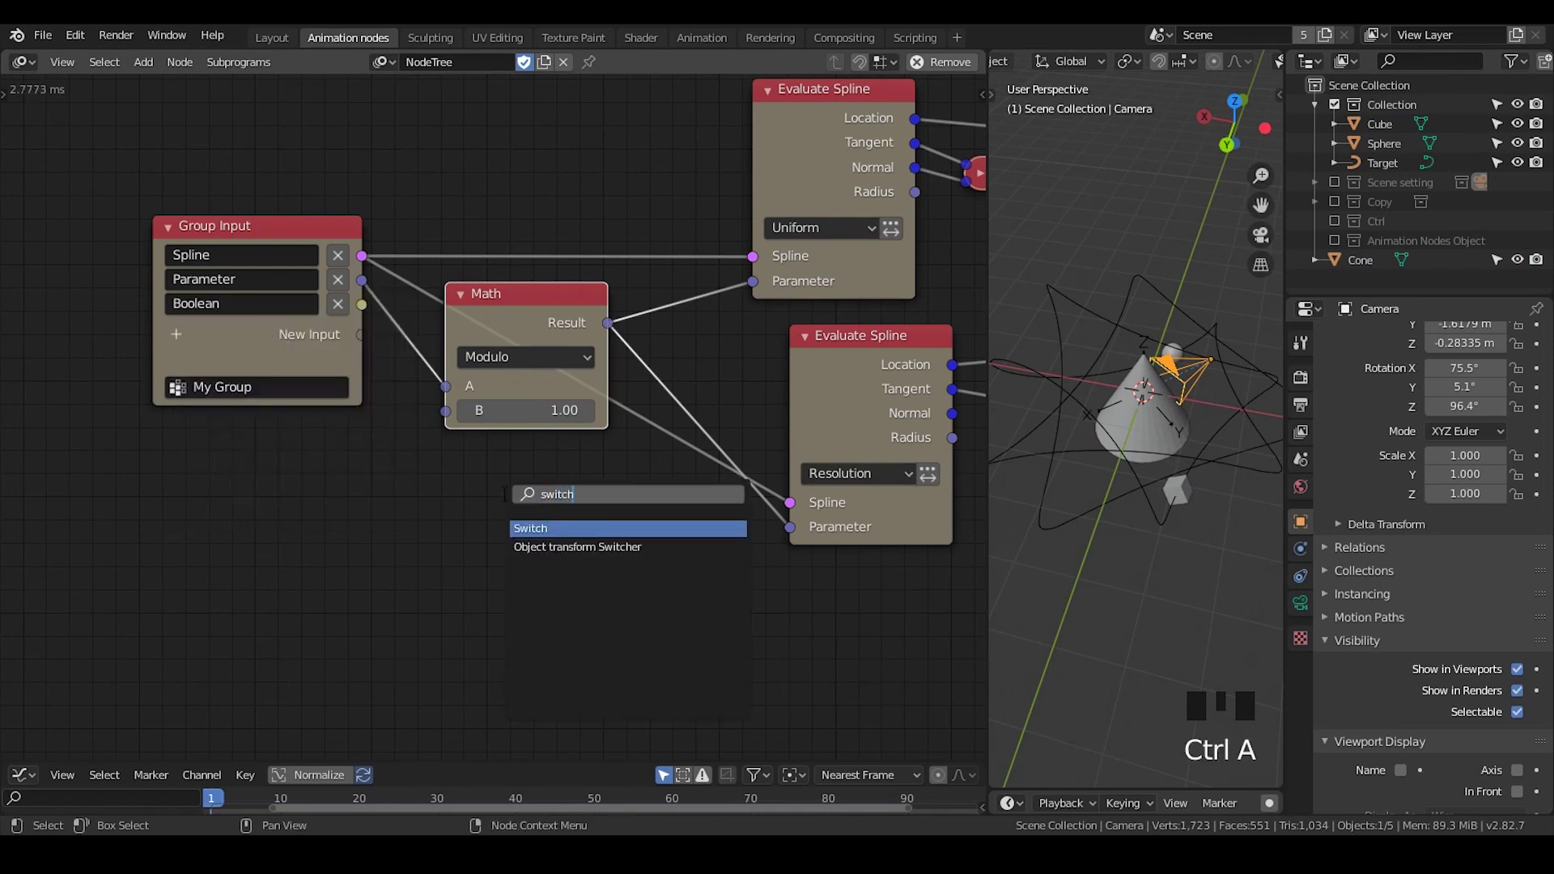
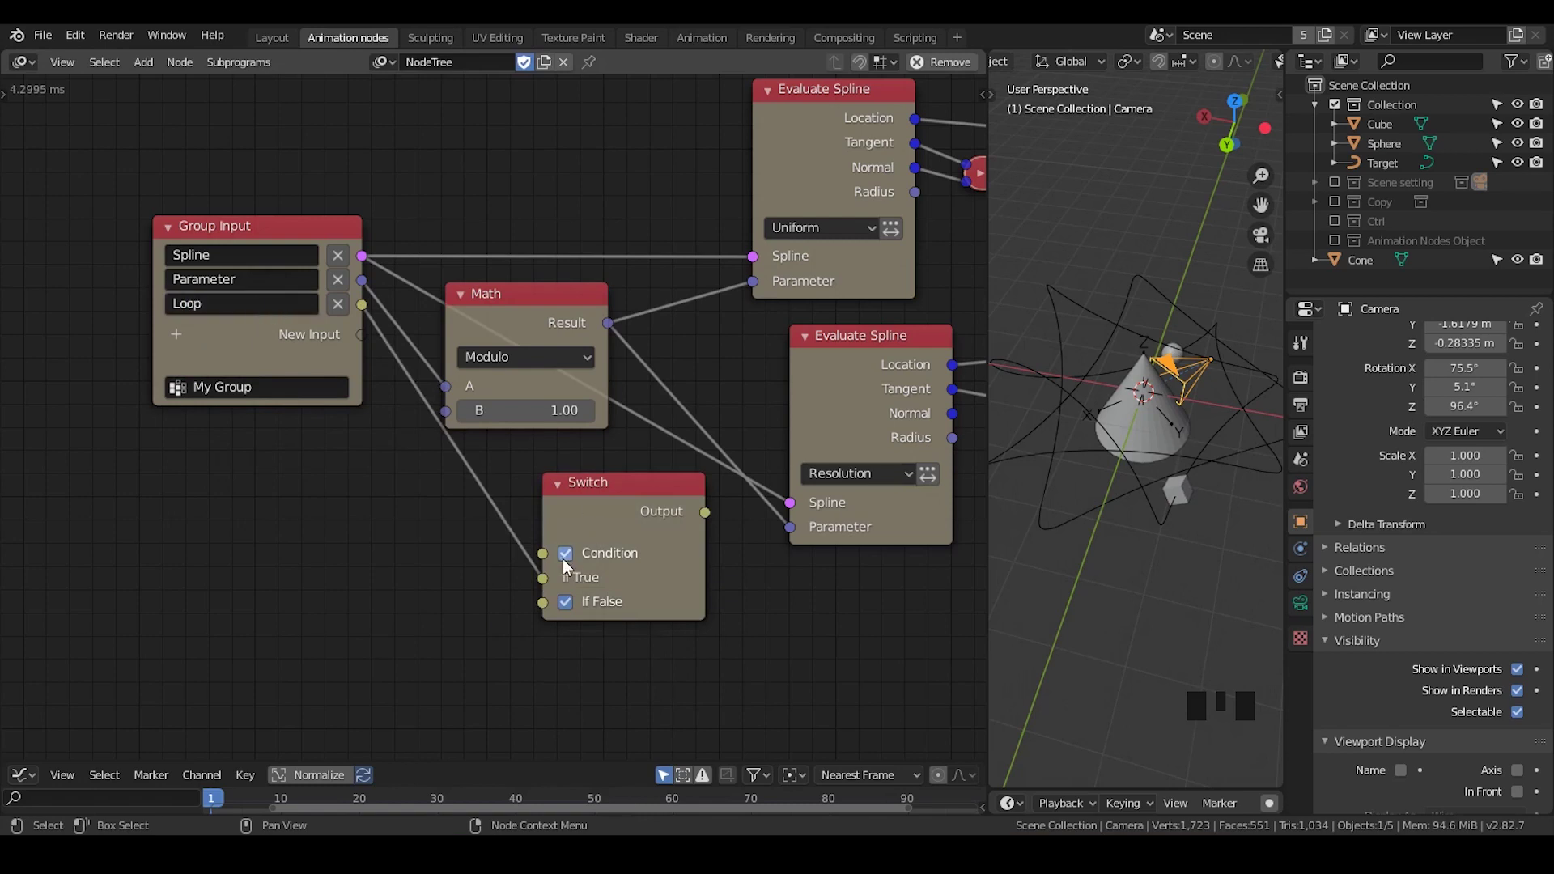
pyautogui.moveTo(610, 370); pyautogui.dragTo(592, 466)
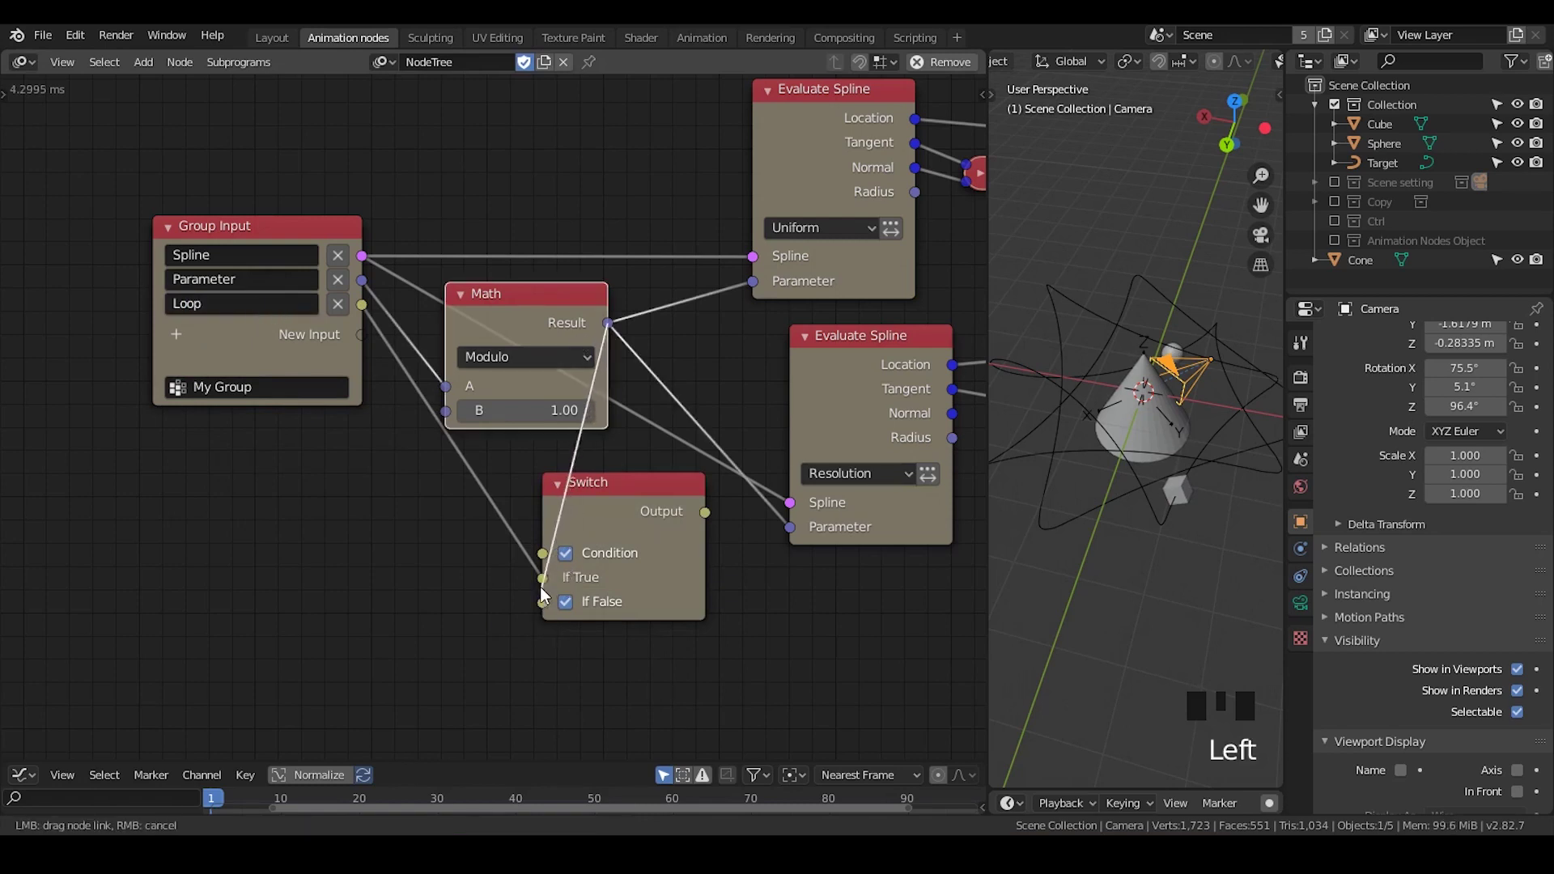
pyautogui.click(396, 358)
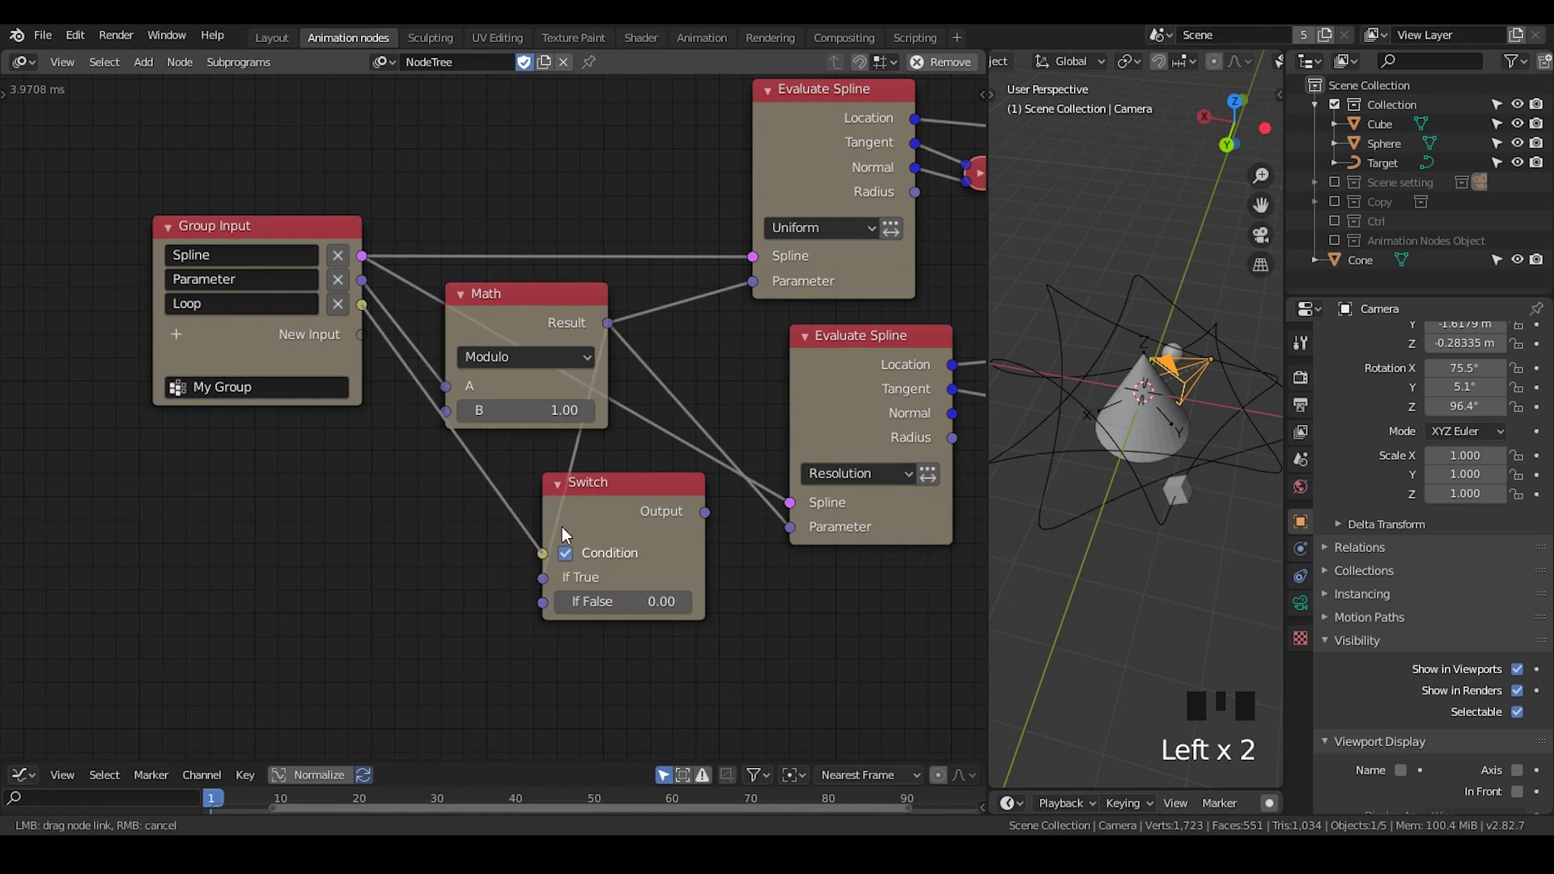
# Step: Wire Loop to the Switch condition, raw Parameter to If False, and its output into Evaluate Spline
pyautogui.click(480, 284)
pyautogui.click(318, 238)
pyautogui.click(498, 325)
pyautogui.click(250, 309)
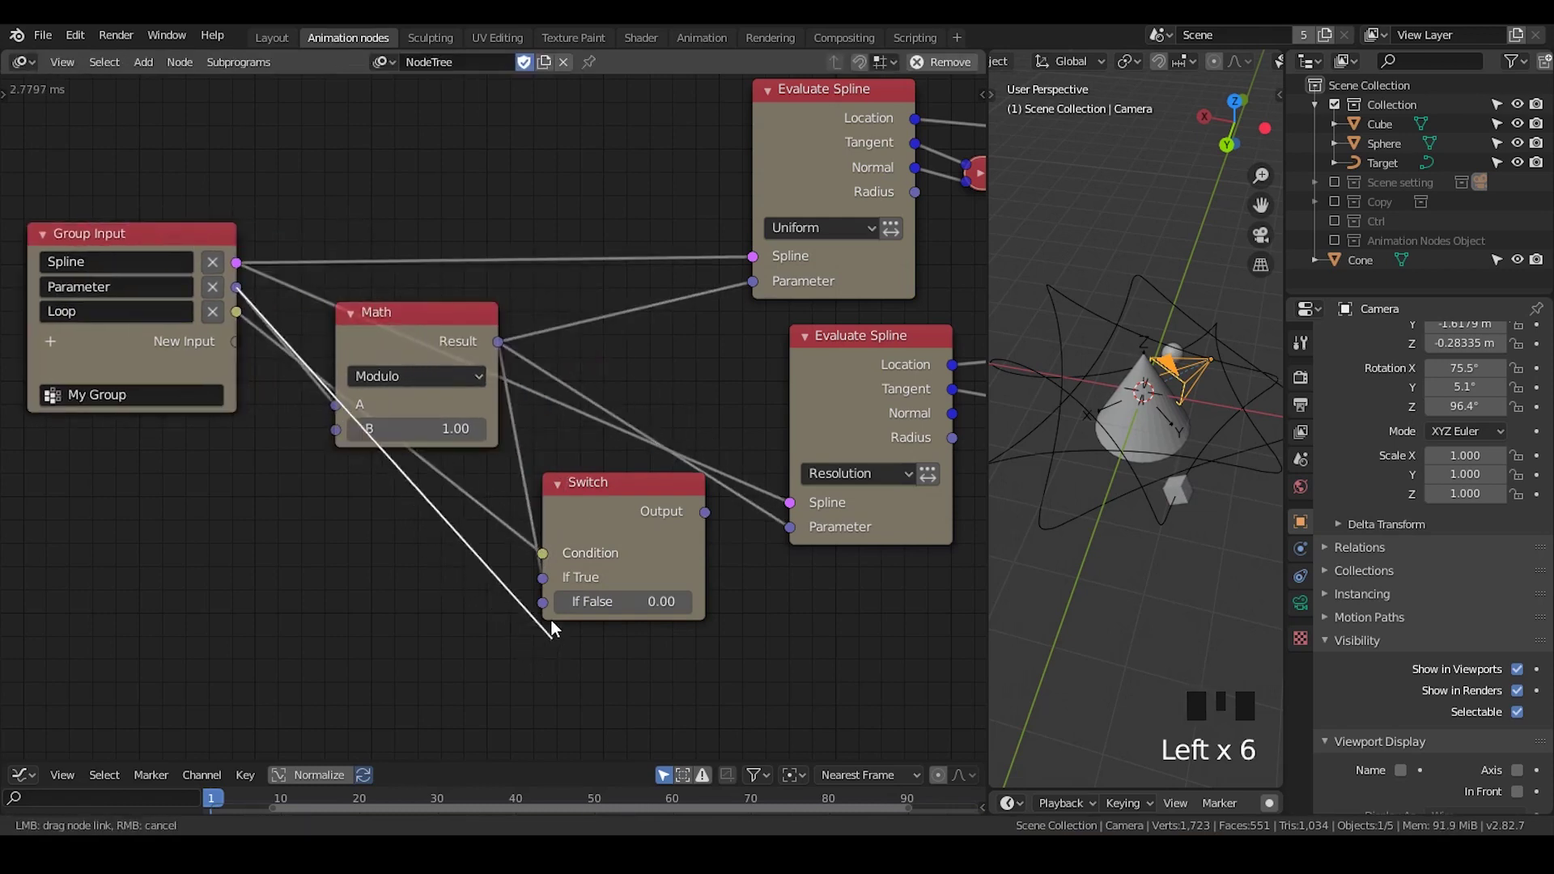
pyautogui.click(645, 502)
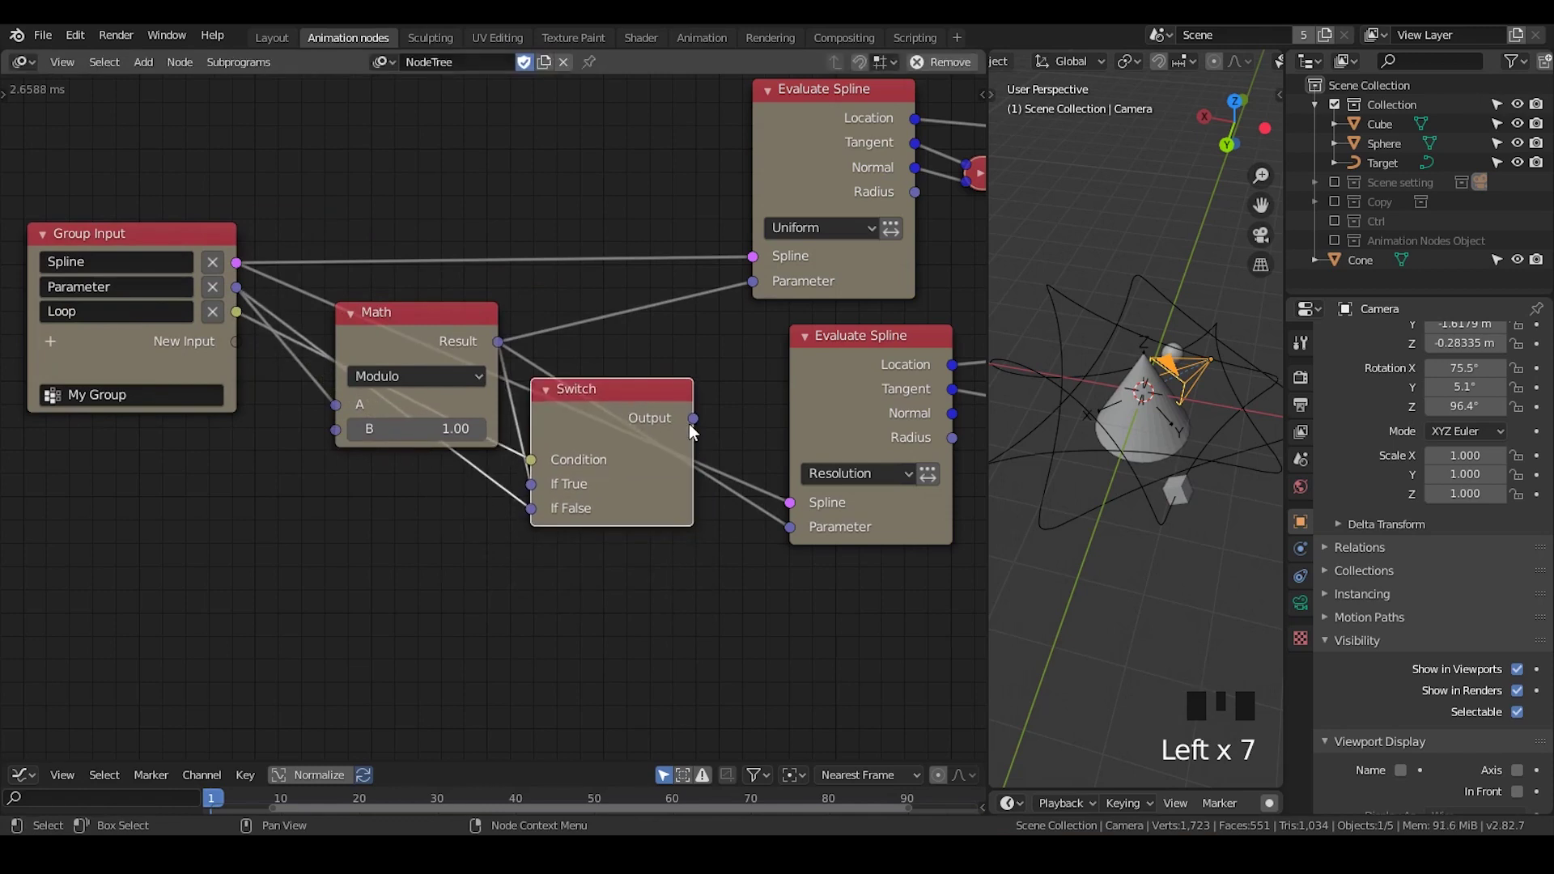
pyautogui.moveTo(703, 412); pyautogui.dragTo(383, 325)
# Step: Collapse the Math and Switch nodes and line them up in a row
pyautogui.click(347, 327)
pyautogui.click(544, 395)
pyautogui.moveTo(558, 397); pyautogui.dragTo(576, 404)
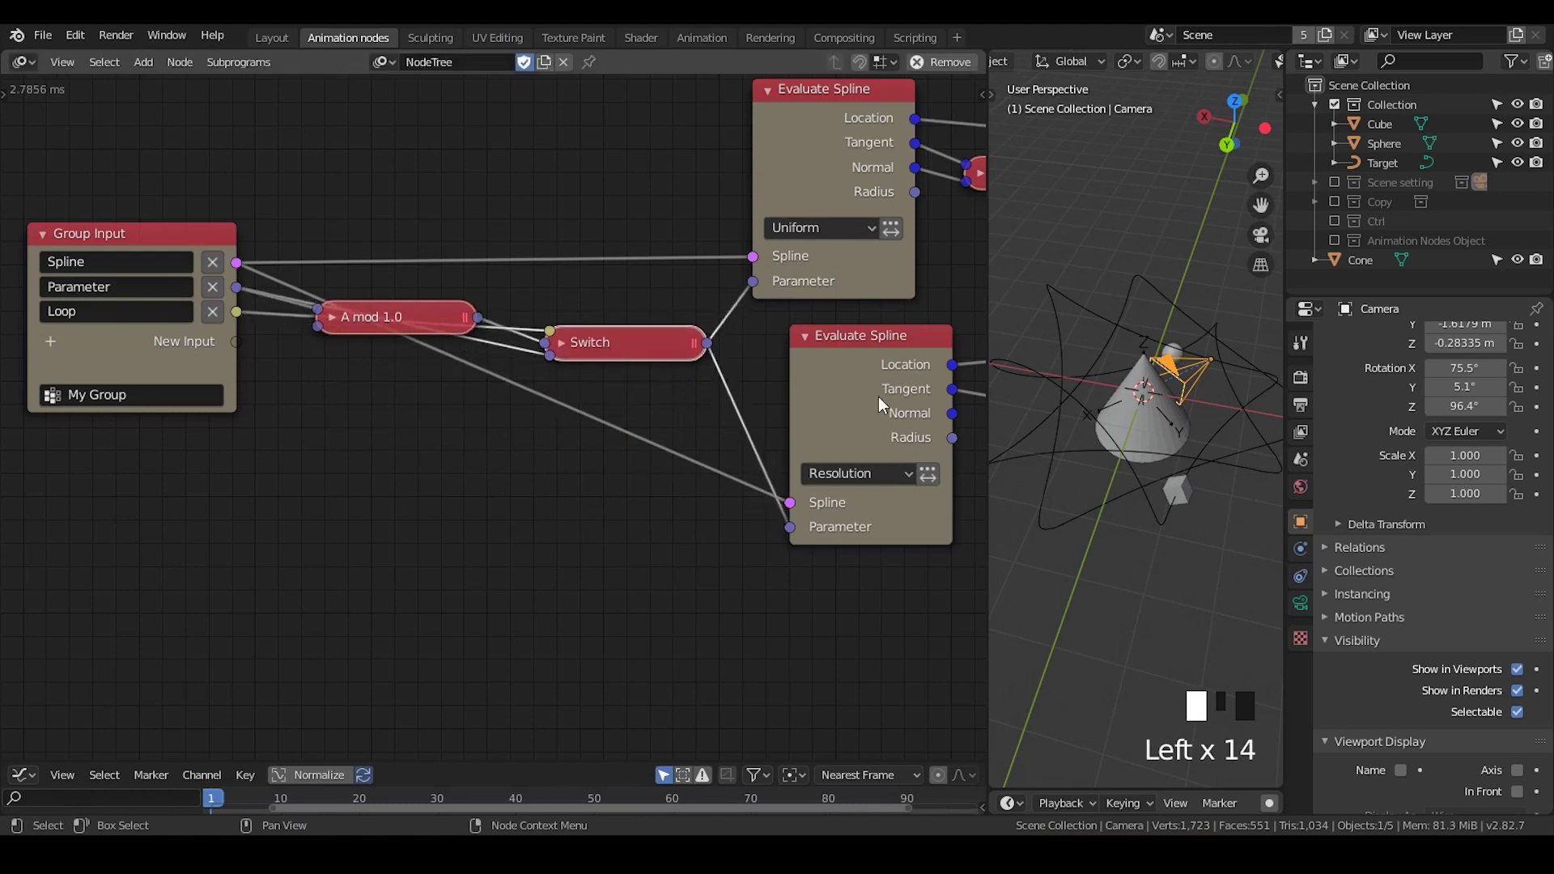
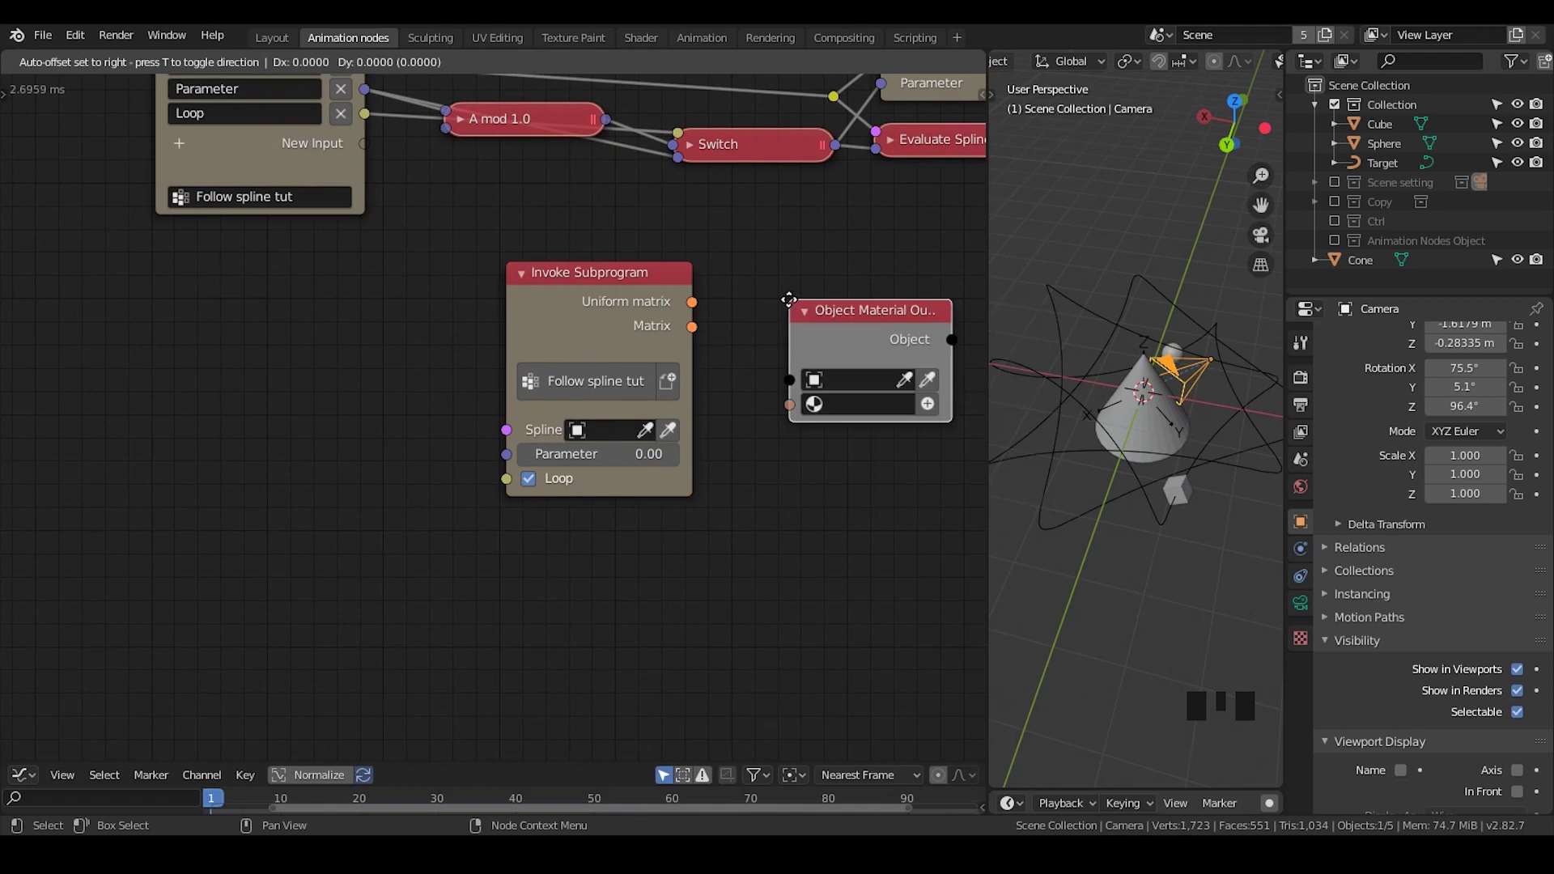
# Step: Delete the wrongly added material output node and search for an object output node instead
pyautogui.press('x')
pyautogui.press('ctrl+a')
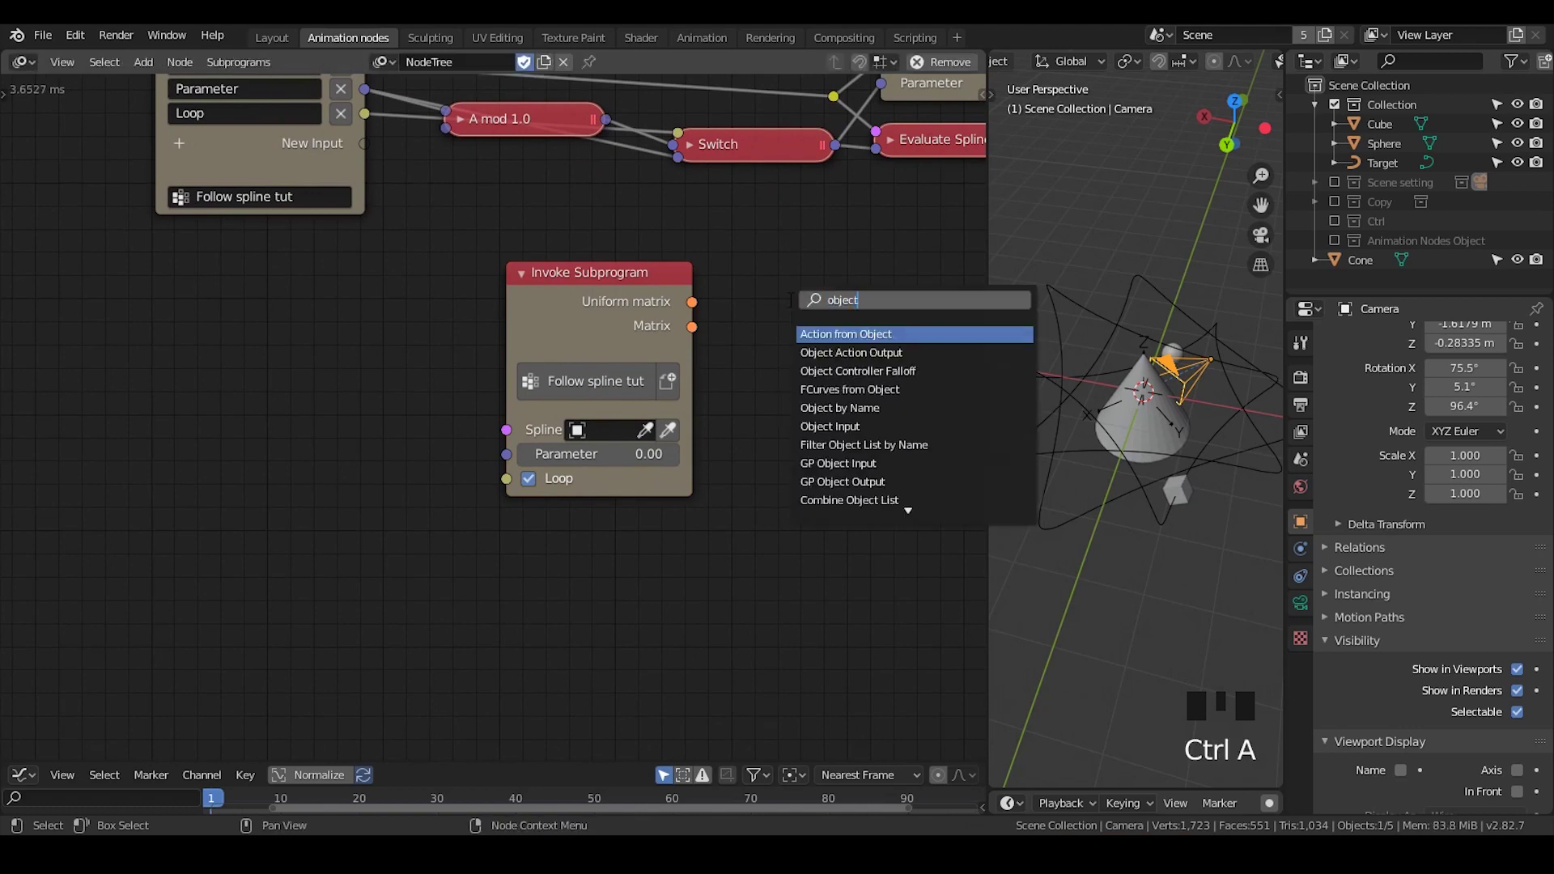
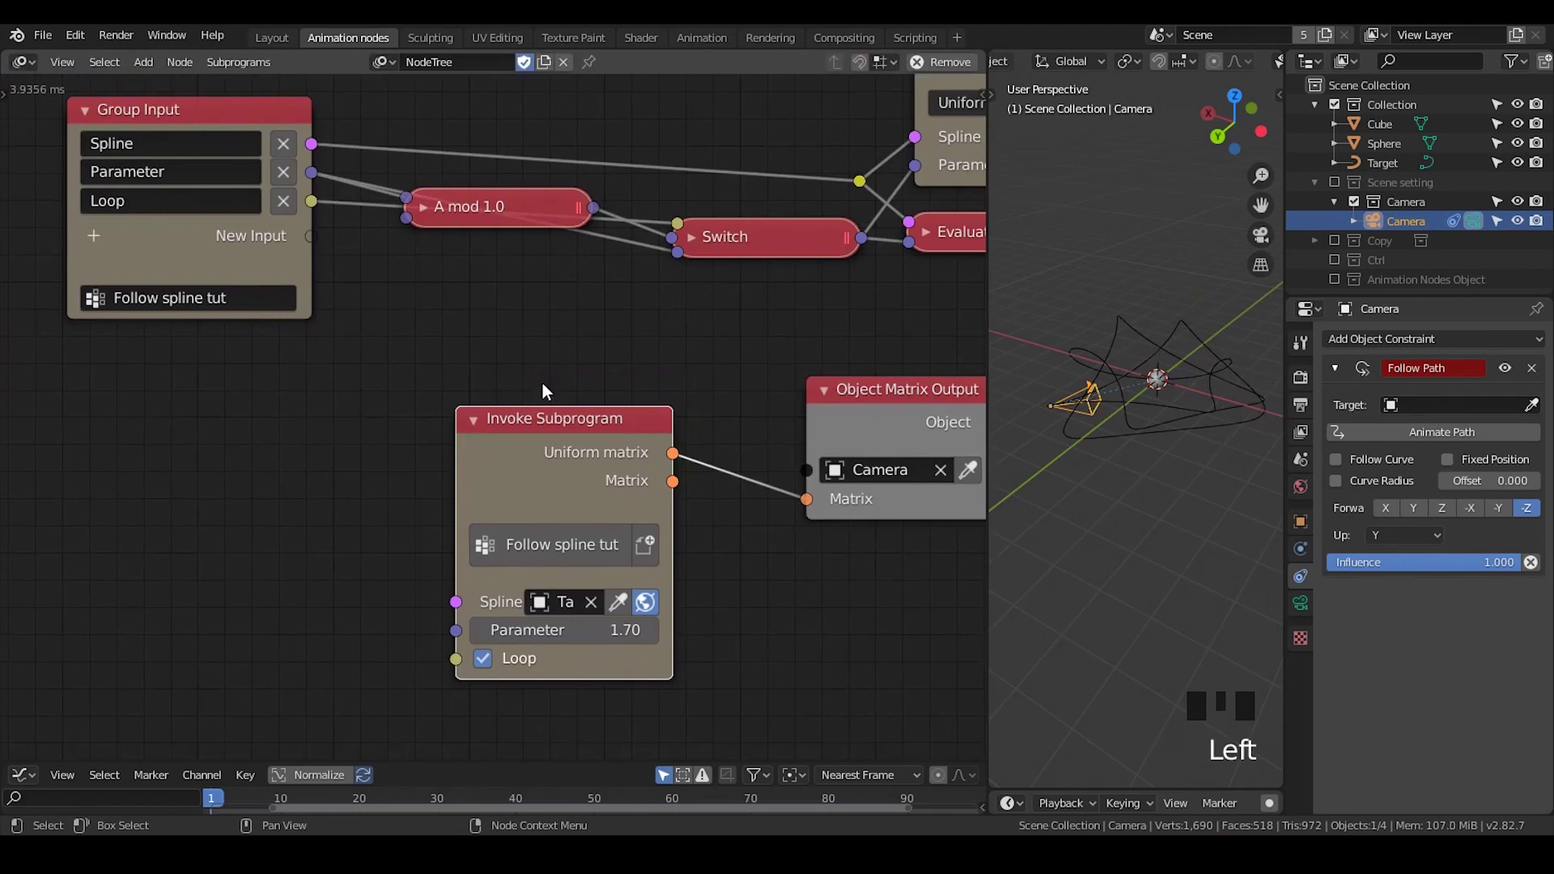
# Step: Switch the Direction to Rotation track axis from Z to Y
pyautogui.moveTo(572, 426); pyautogui.dragTo(803, 374)
pyautogui.moveTo(803, 374); pyautogui.dragTo(531, 195)
pyautogui.click(531, 195)
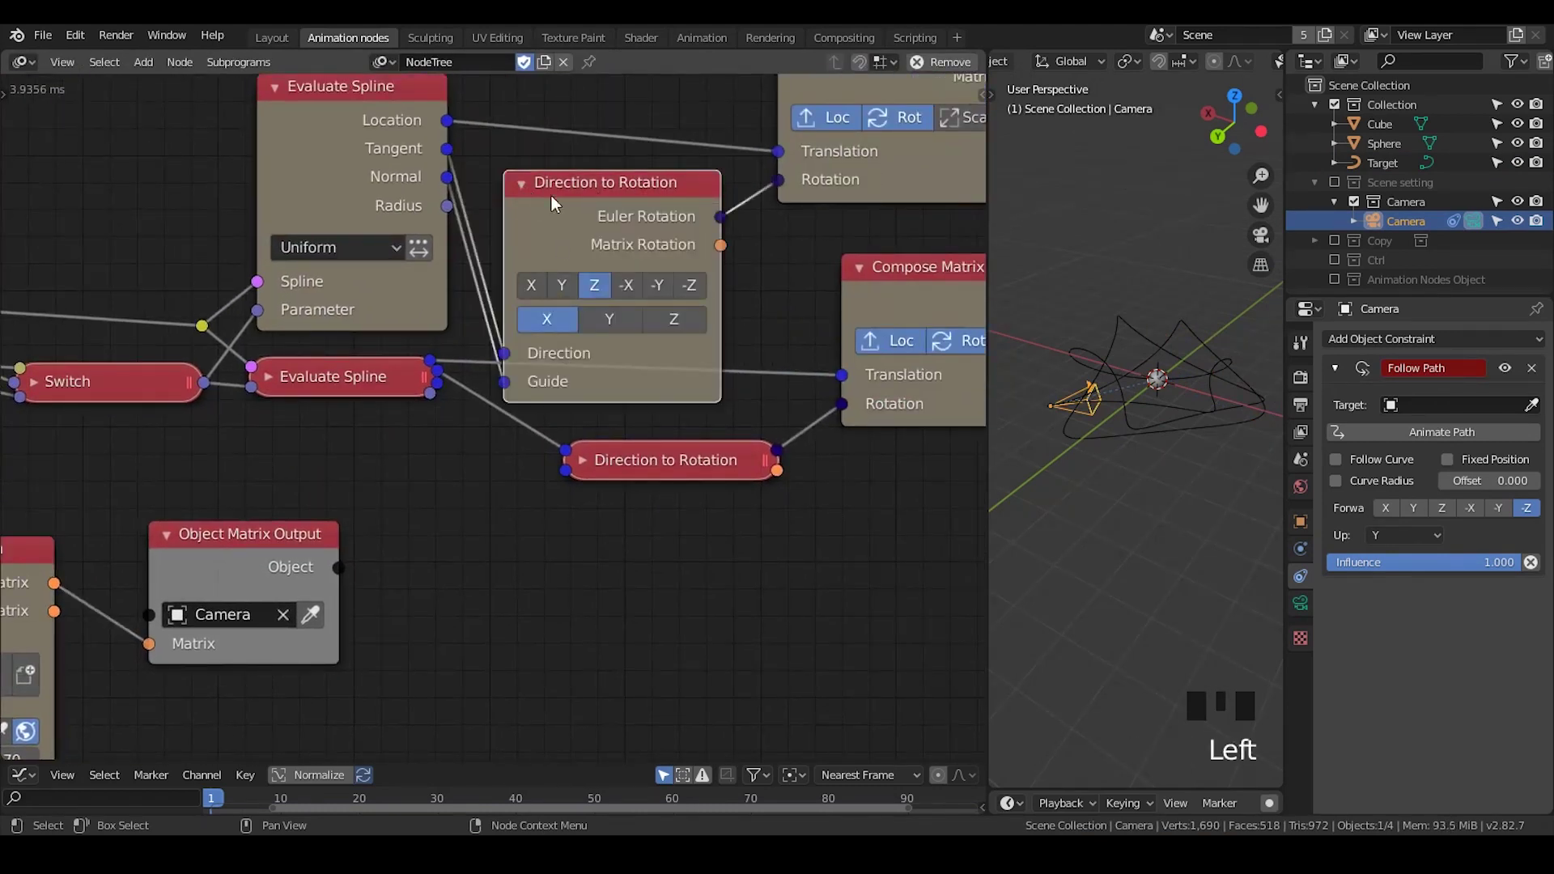
pyautogui.click(567, 296)
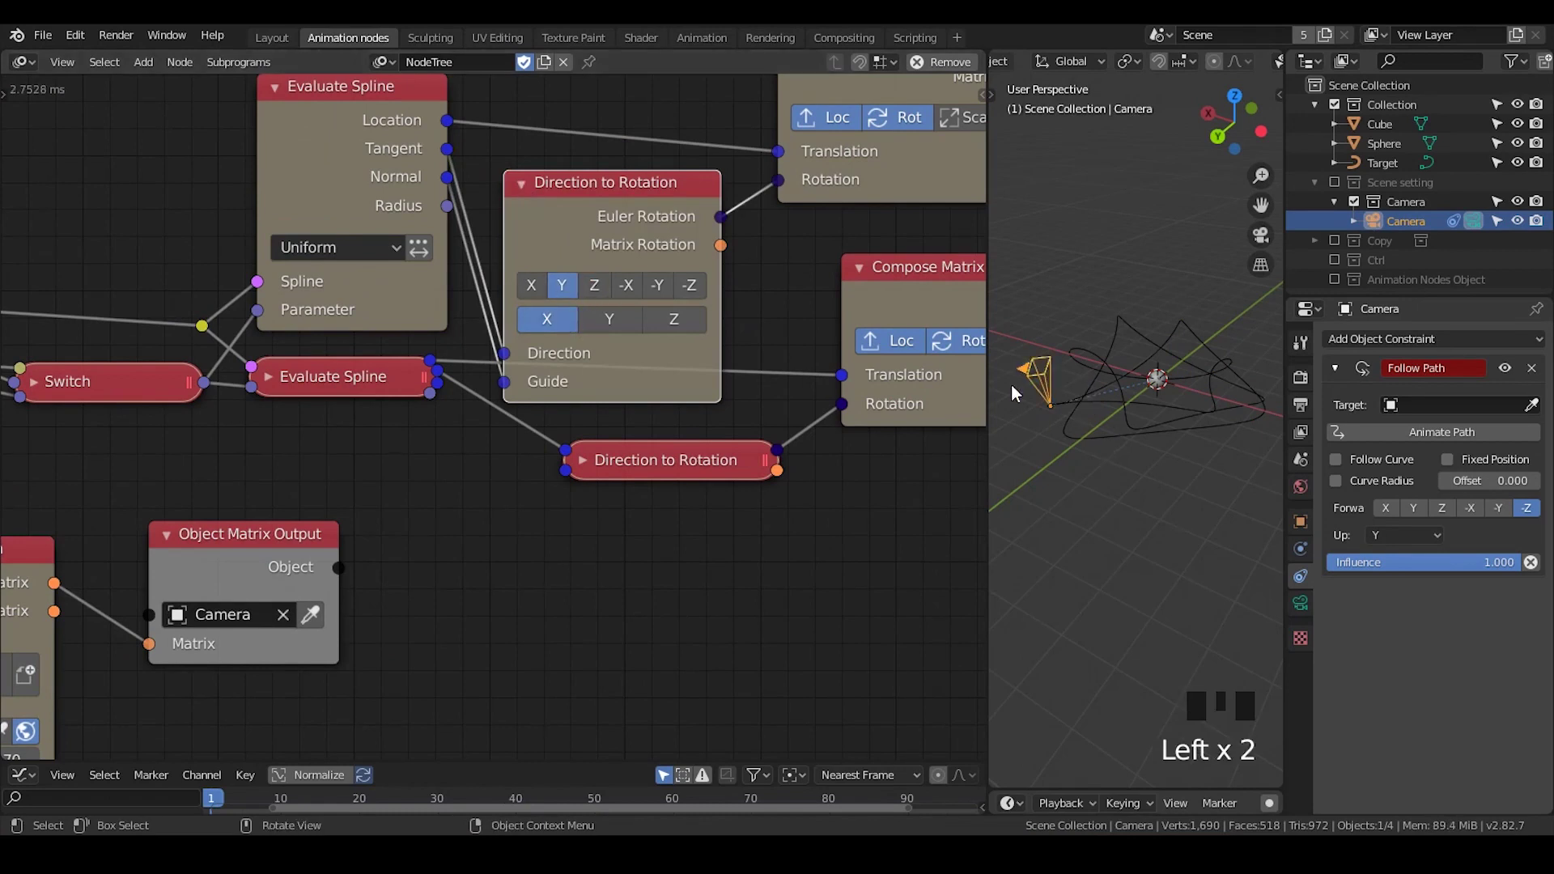
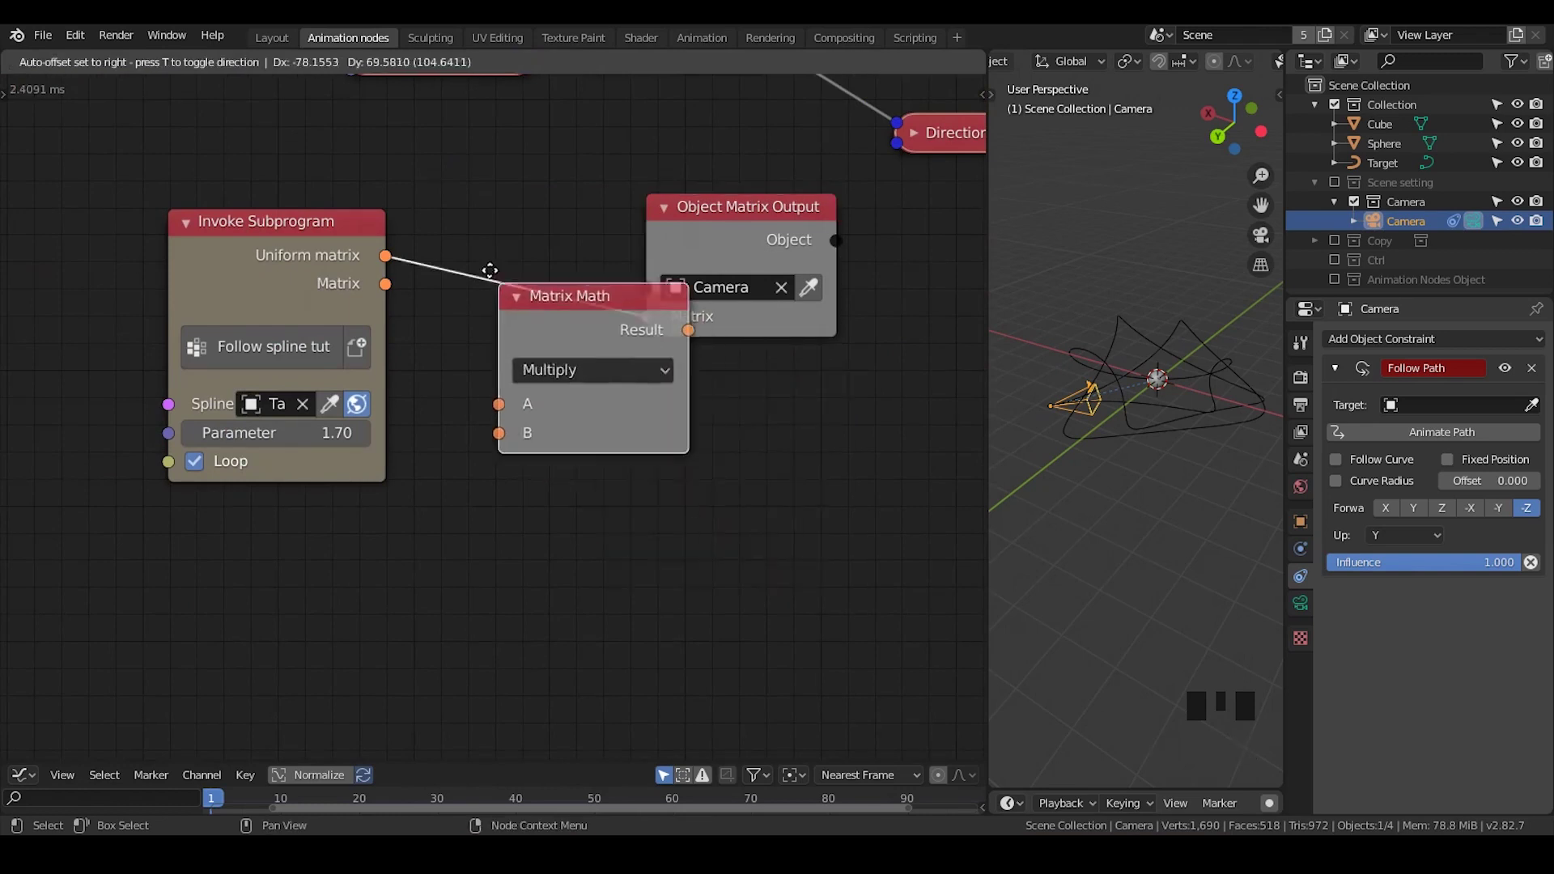
# Step: Add a Compose Matrix rotating 90° about X and feed it into the Multiply's B input
pyautogui.middleClick(523, 431)
pyautogui.press('ctrl+a')
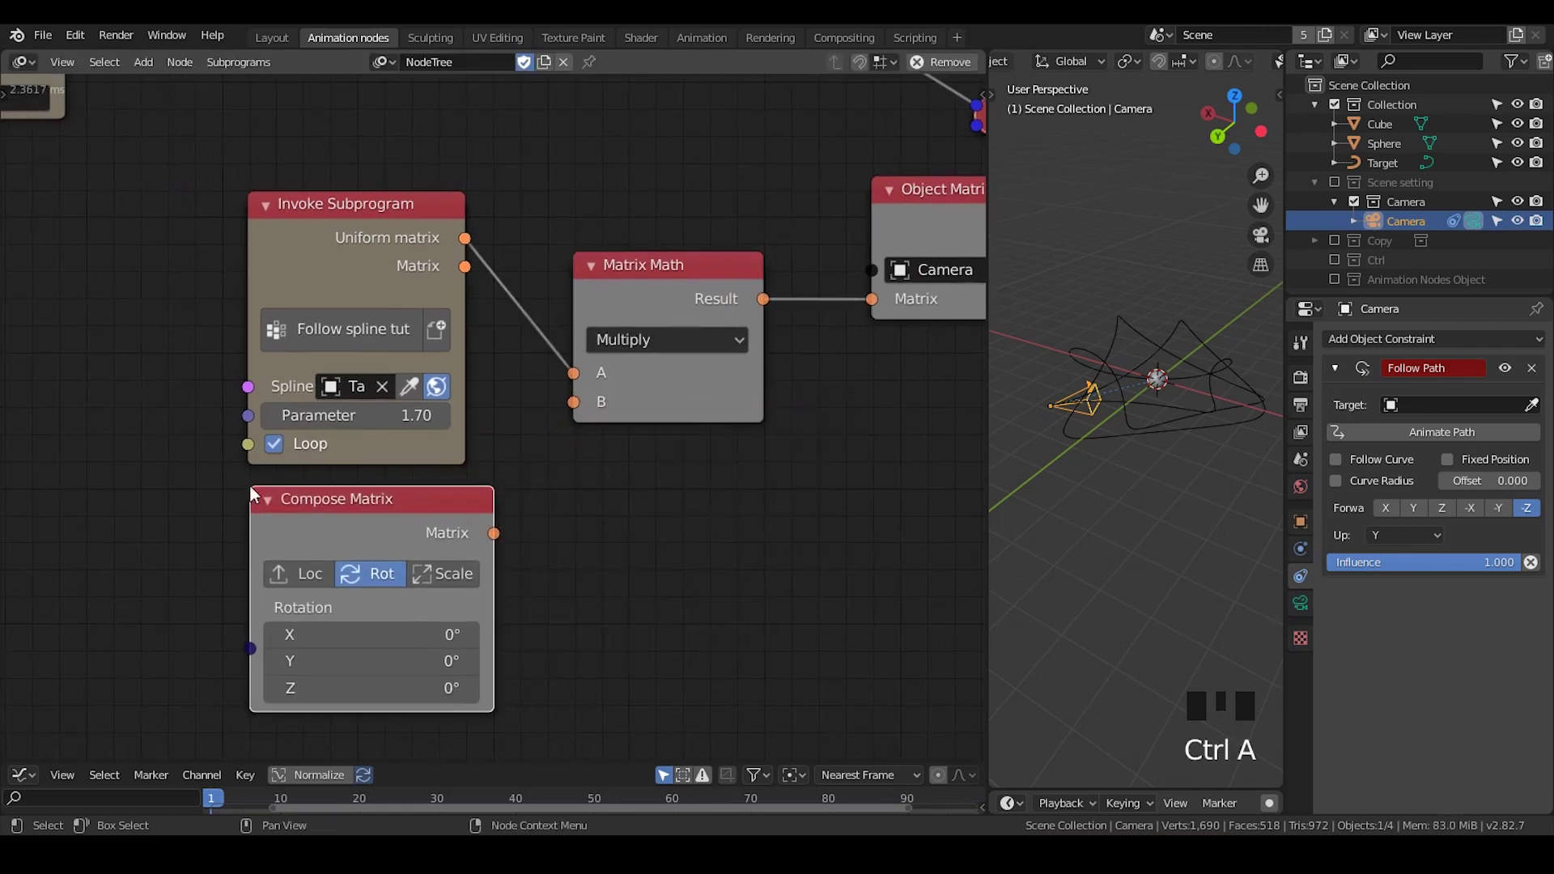
pyautogui.moveTo(505, 529); pyautogui.dragTo(585, 562)
pyautogui.middleClick(585, 563)
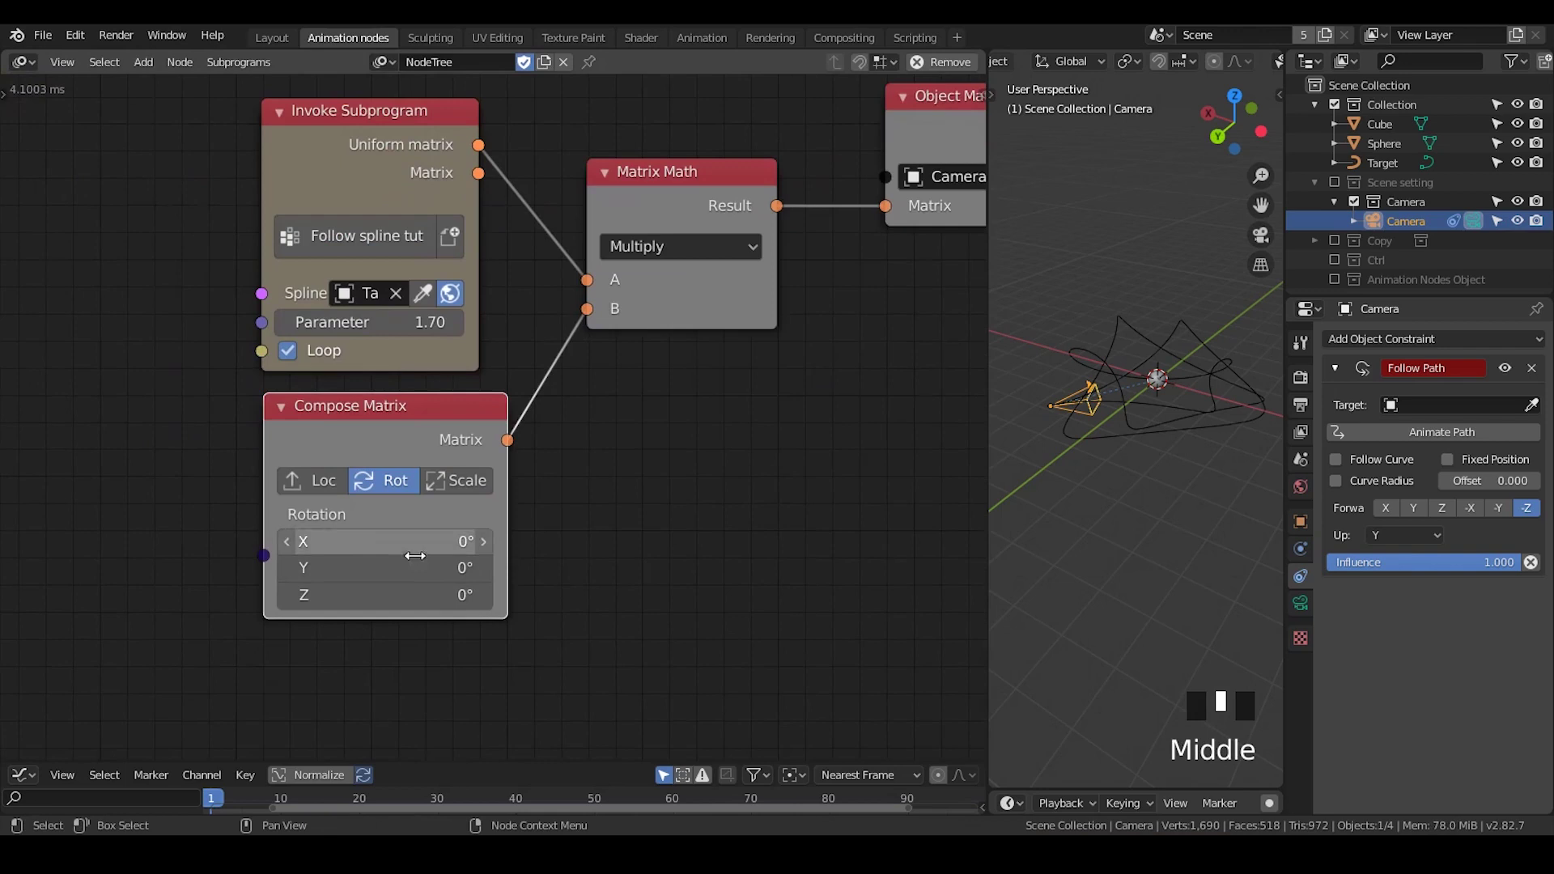
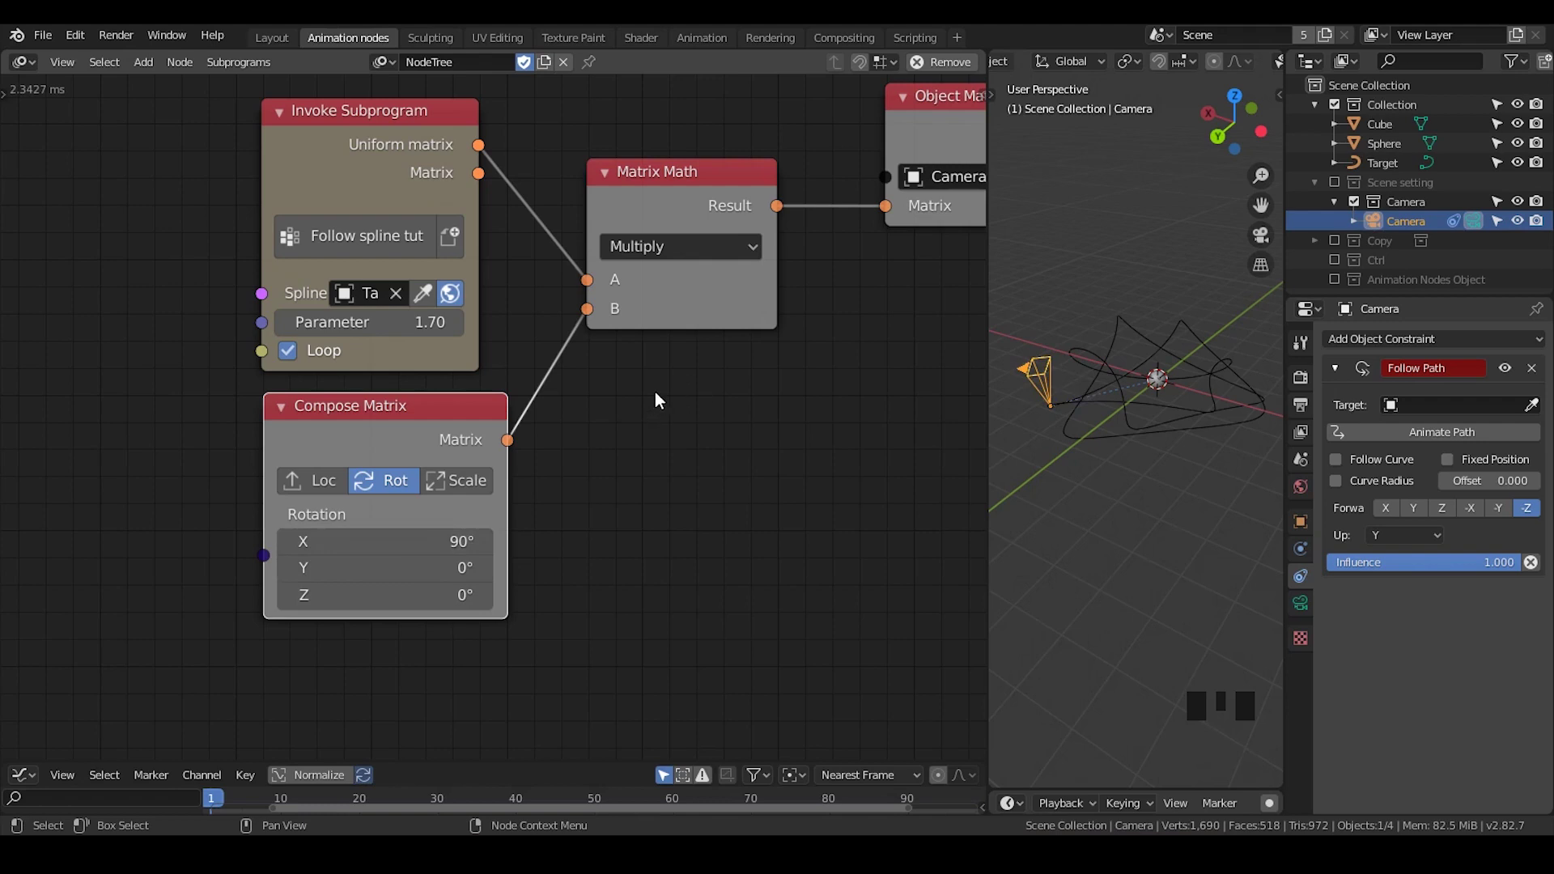
# Step: Detach the Multiply matrix node from the camera link and move it aside
pyautogui.moveTo(445, 430); pyautogui.dragTo(653, 175)
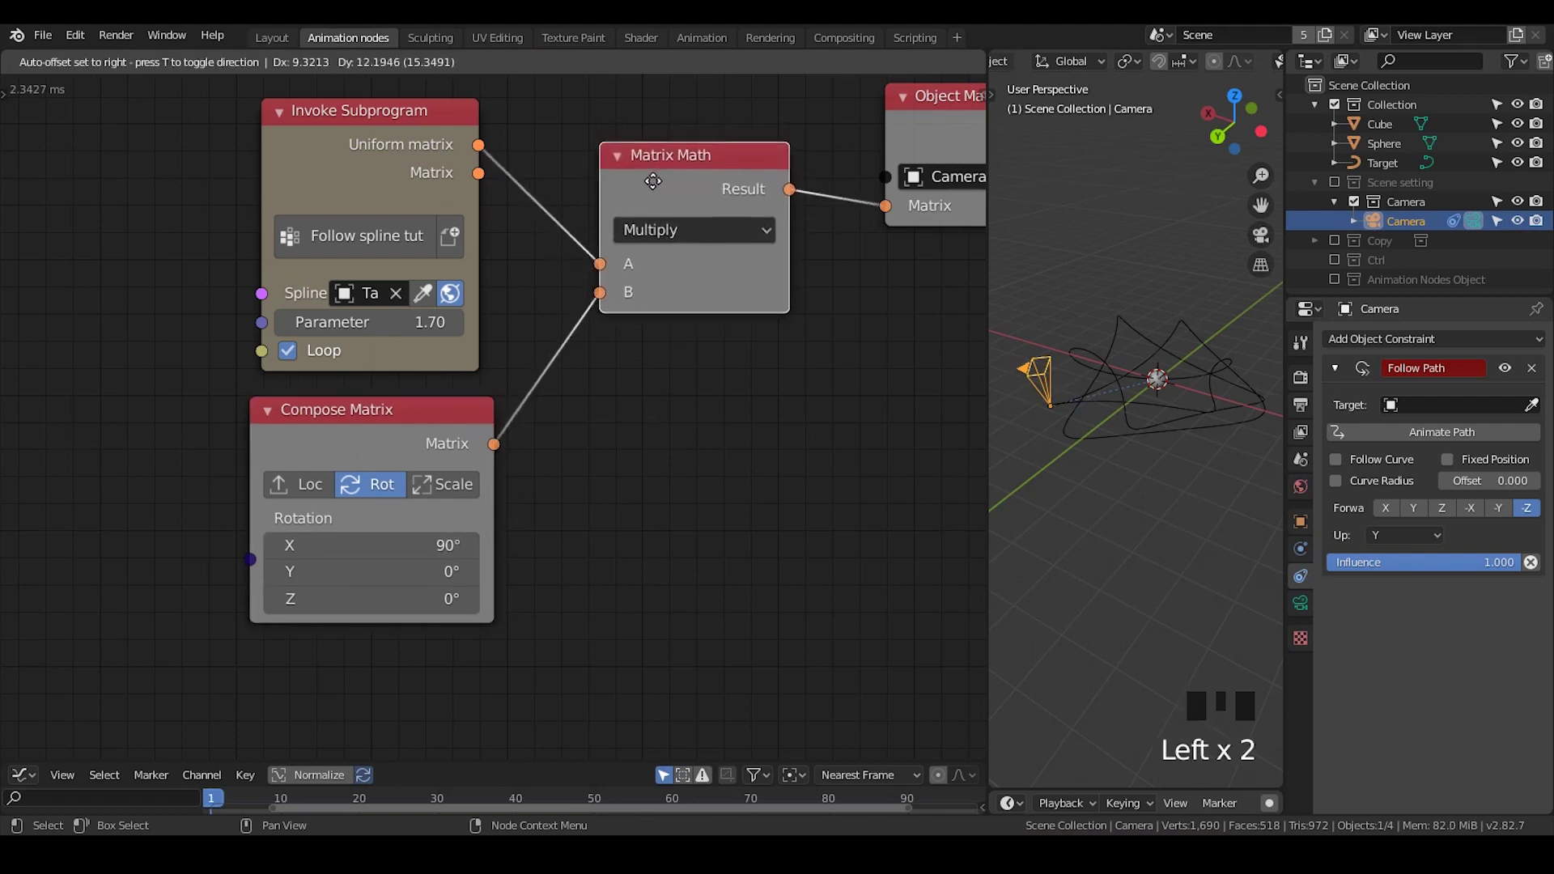
pyautogui.moveTo(568, 287); pyautogui.dragTo(714, 235)
pyautogui.click(655, 214)
pyautogui.moveTo(645, 403); pyautogui.dragTo(796, 333)
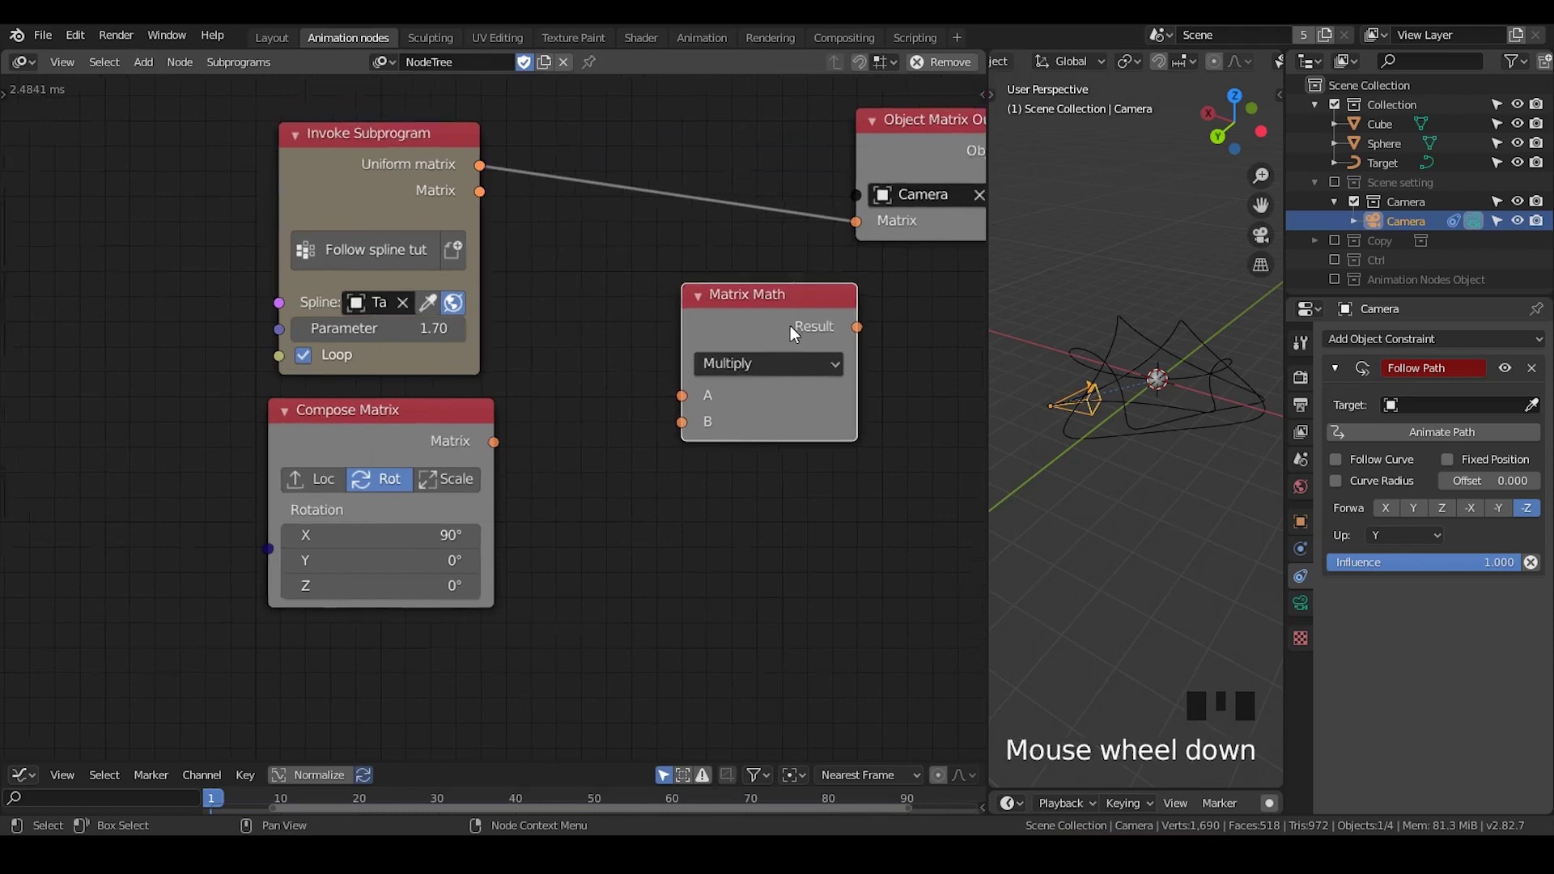
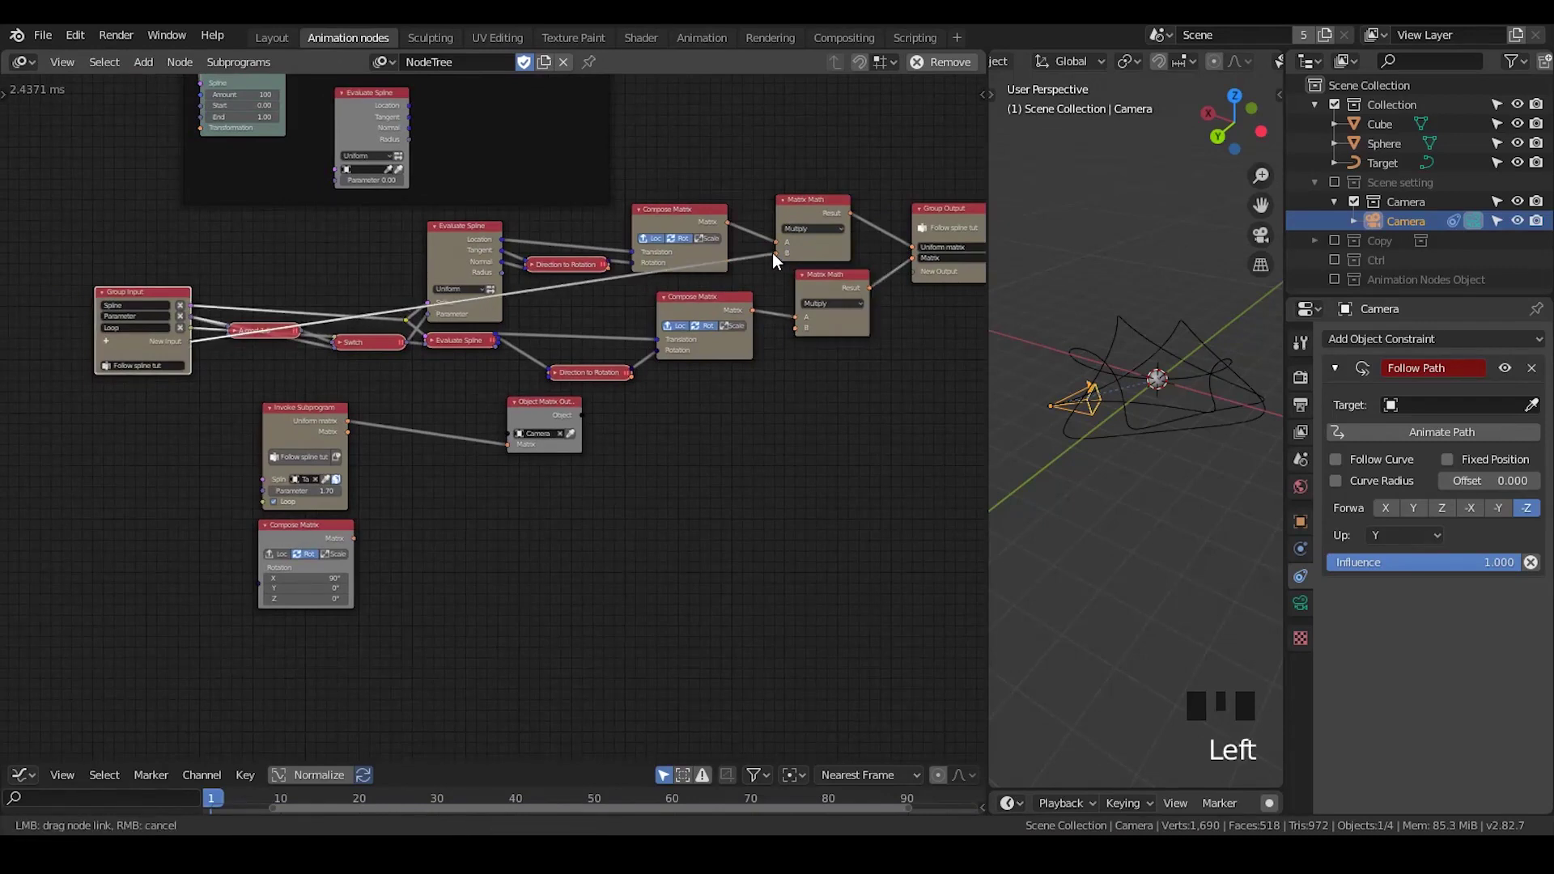
# Step: Move the rotation Compose Matrix and test the new Transformation input with its rotation values
pyautogui.rightClick(546, 287)
pyautogui.press('g')
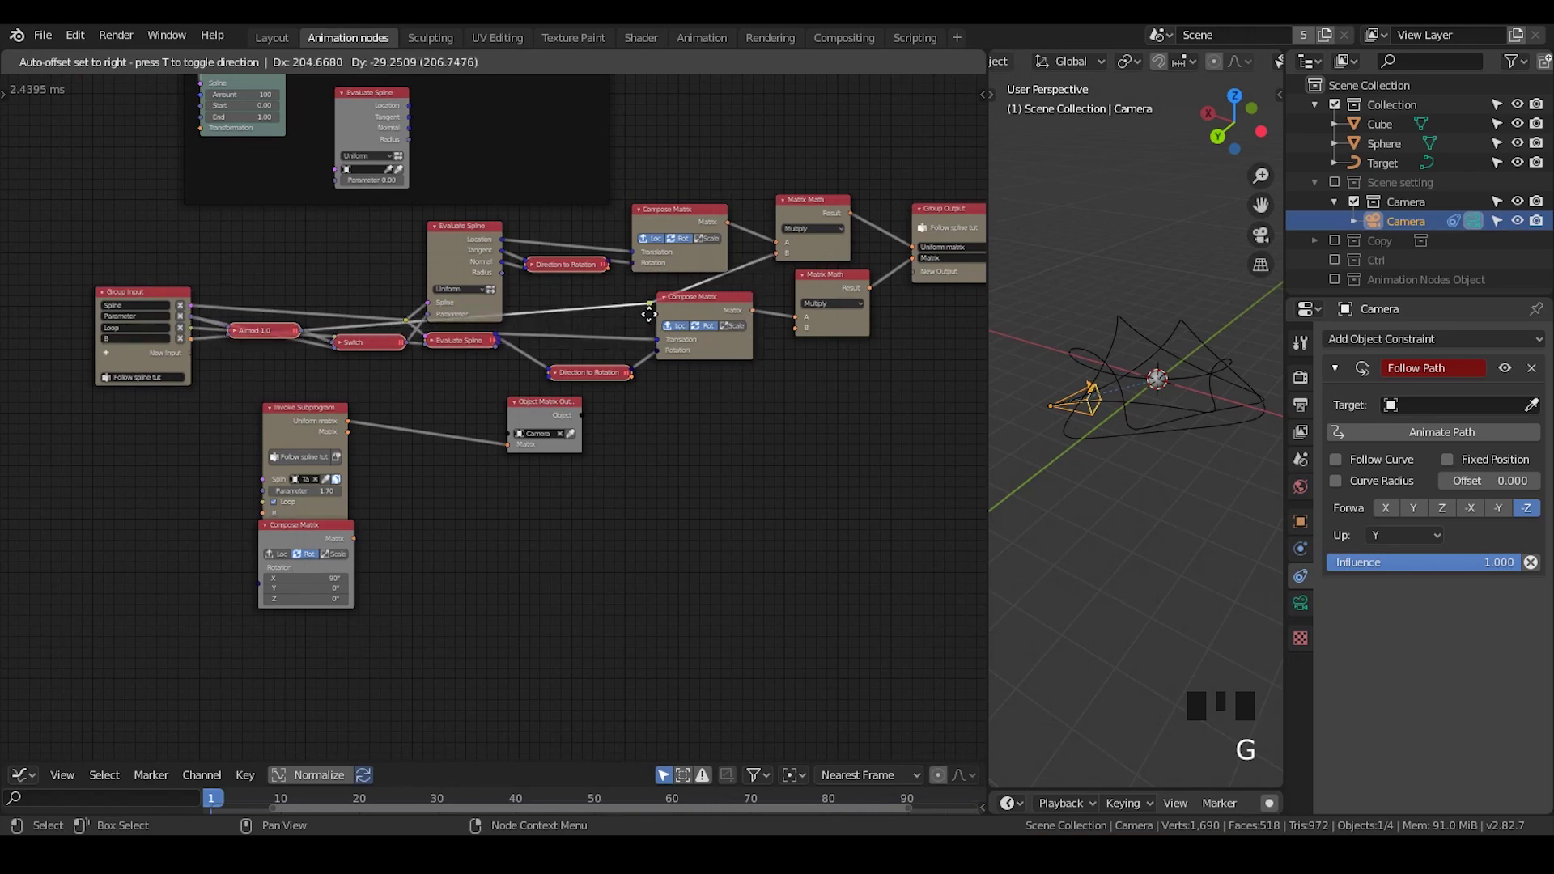
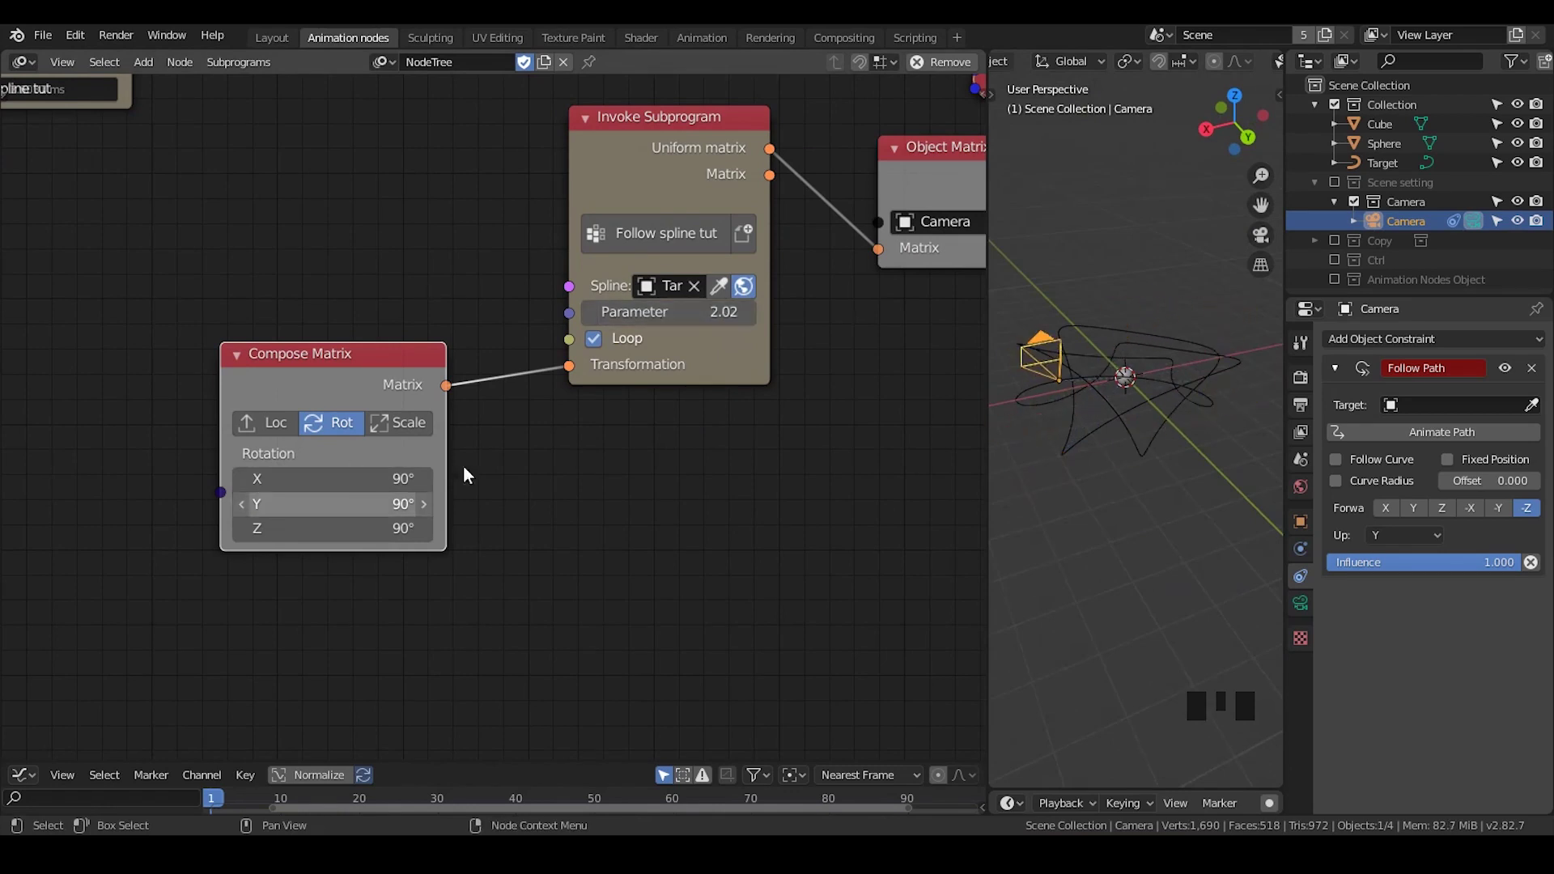
pyautogui.moveTo(1170, 456); pyautogui.dragTo(355, 387)
pyautogui.click(356, 387)
pyautogui.press('x')
# Step: Remove the test rotation matrix node, leaving the Transformation input unconnected
pyautogui.click(712, 170)
pyautogui.moveTo(710, 261); pyautogui.dragTo(823, 360)
pyautogui.click(823, 360)
pyautogui.press('x')
pyautogui.click(453, 371)
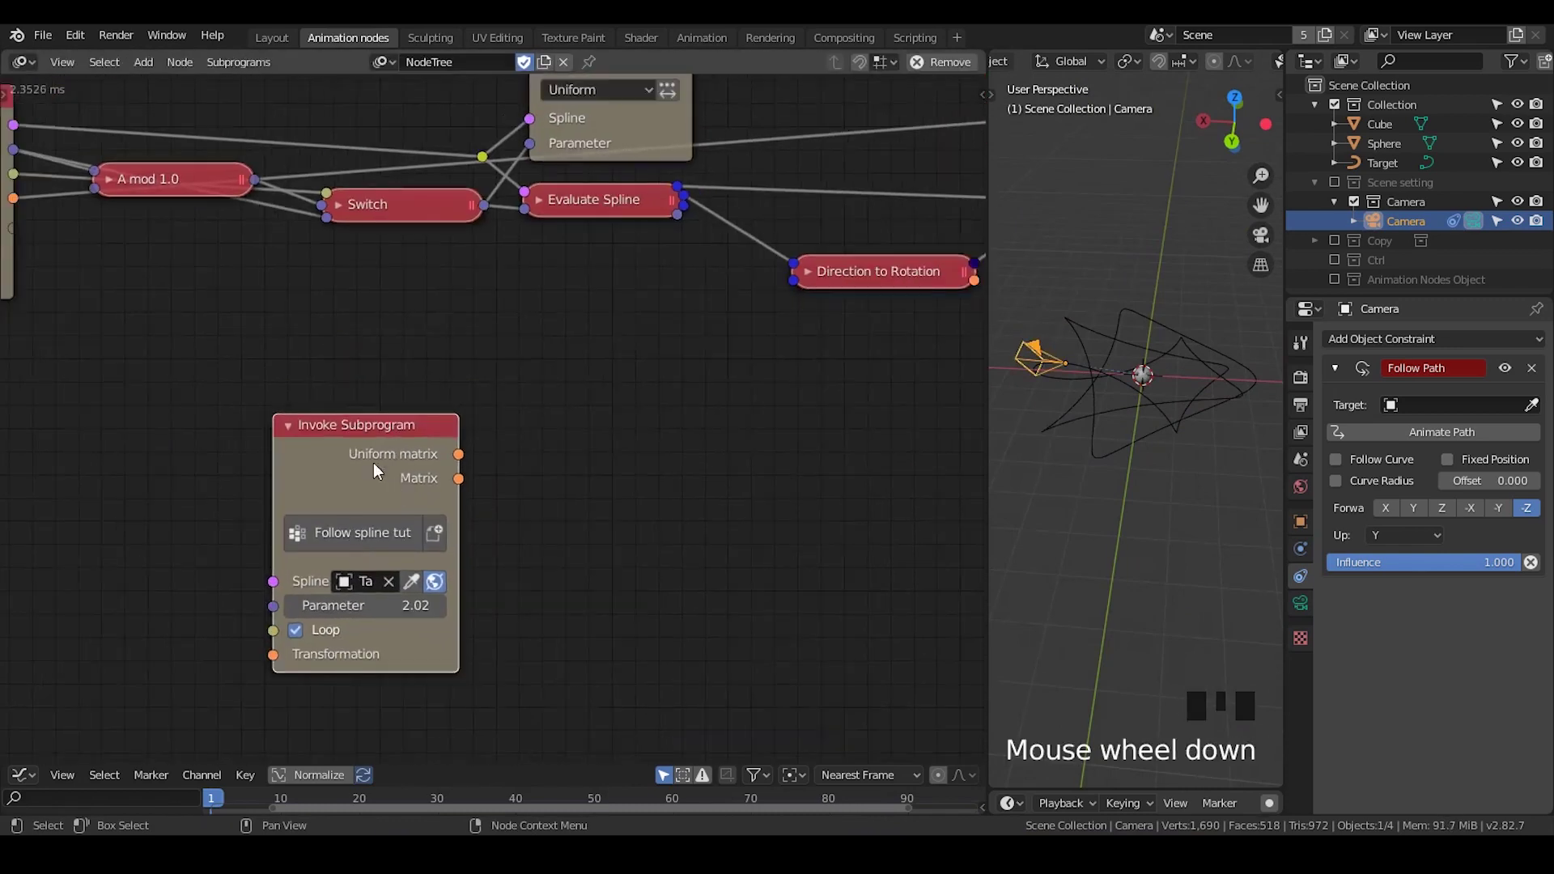
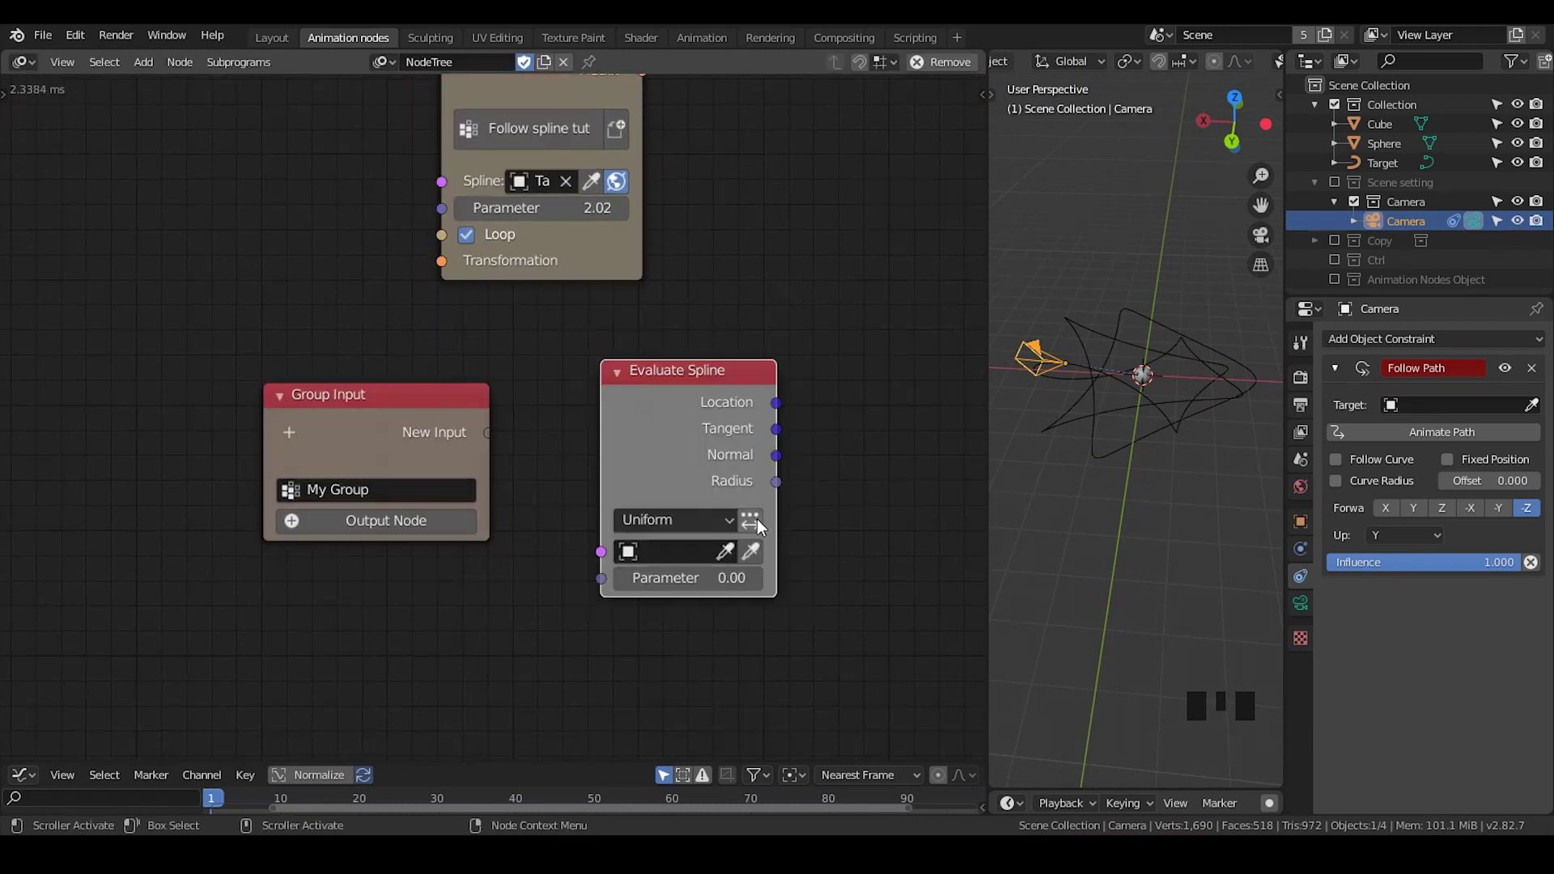
# Step: Set Evaluate Spline to range mode and expose its Spline as a subprogram input
pyautogui.click(763, 525)
pyautogui.moveTo(698, 432); pyautogui.dragTo(548, 478)
pyautogui.moveTo(547, 478); pyautogui.dragTo(448, 351)
pyautogui.click(448, 351)
# Step: Expose Amount, Start and End as further subprogram inputs
pyautogui.click(672, 416)
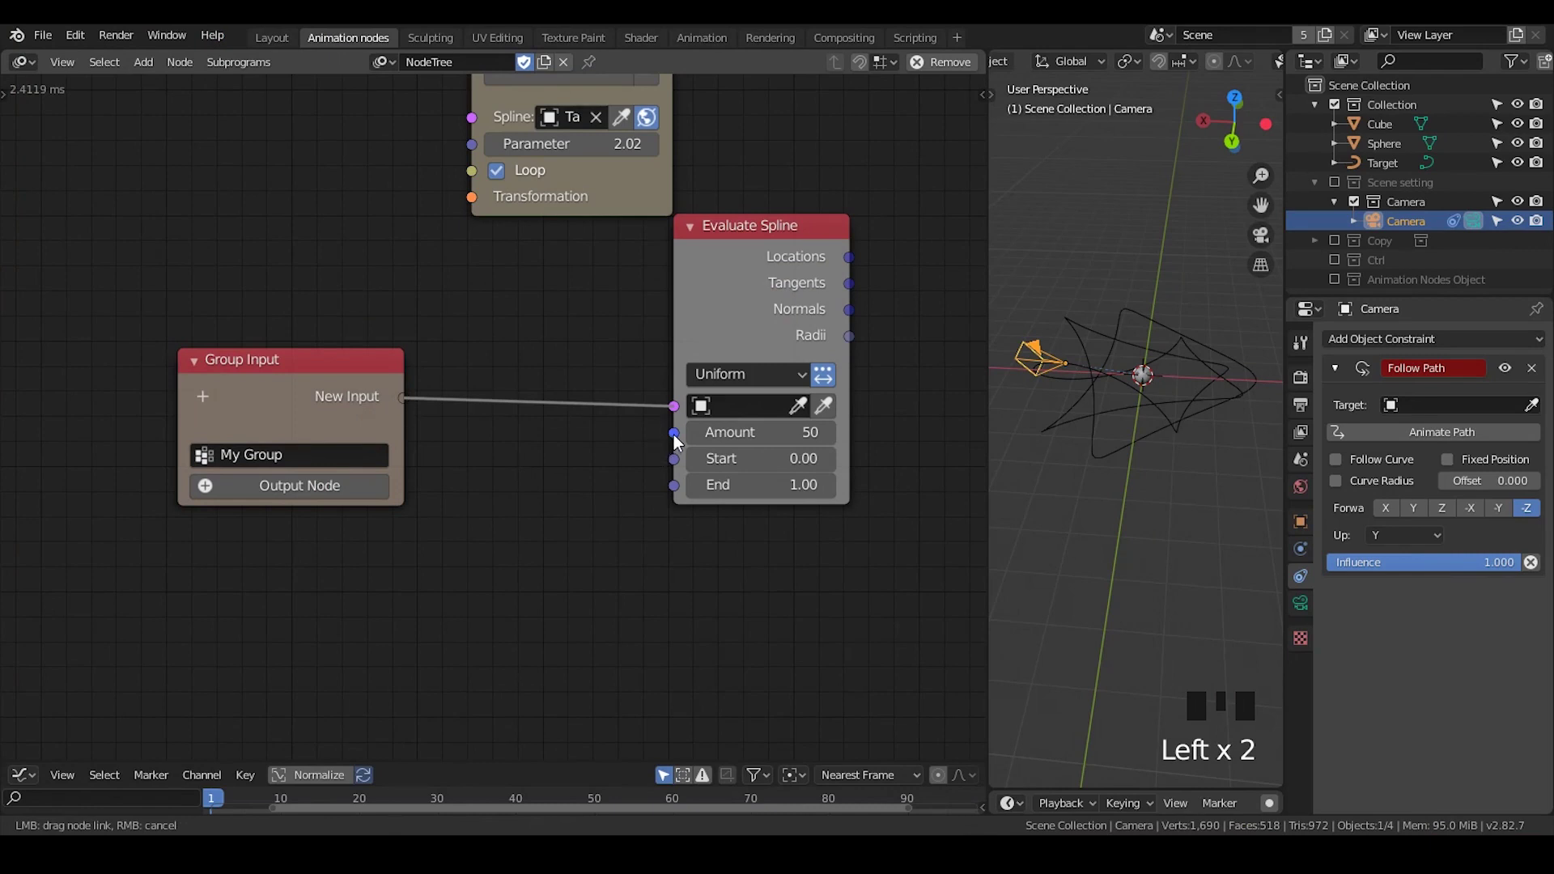
pyautogui.click(680, 442)
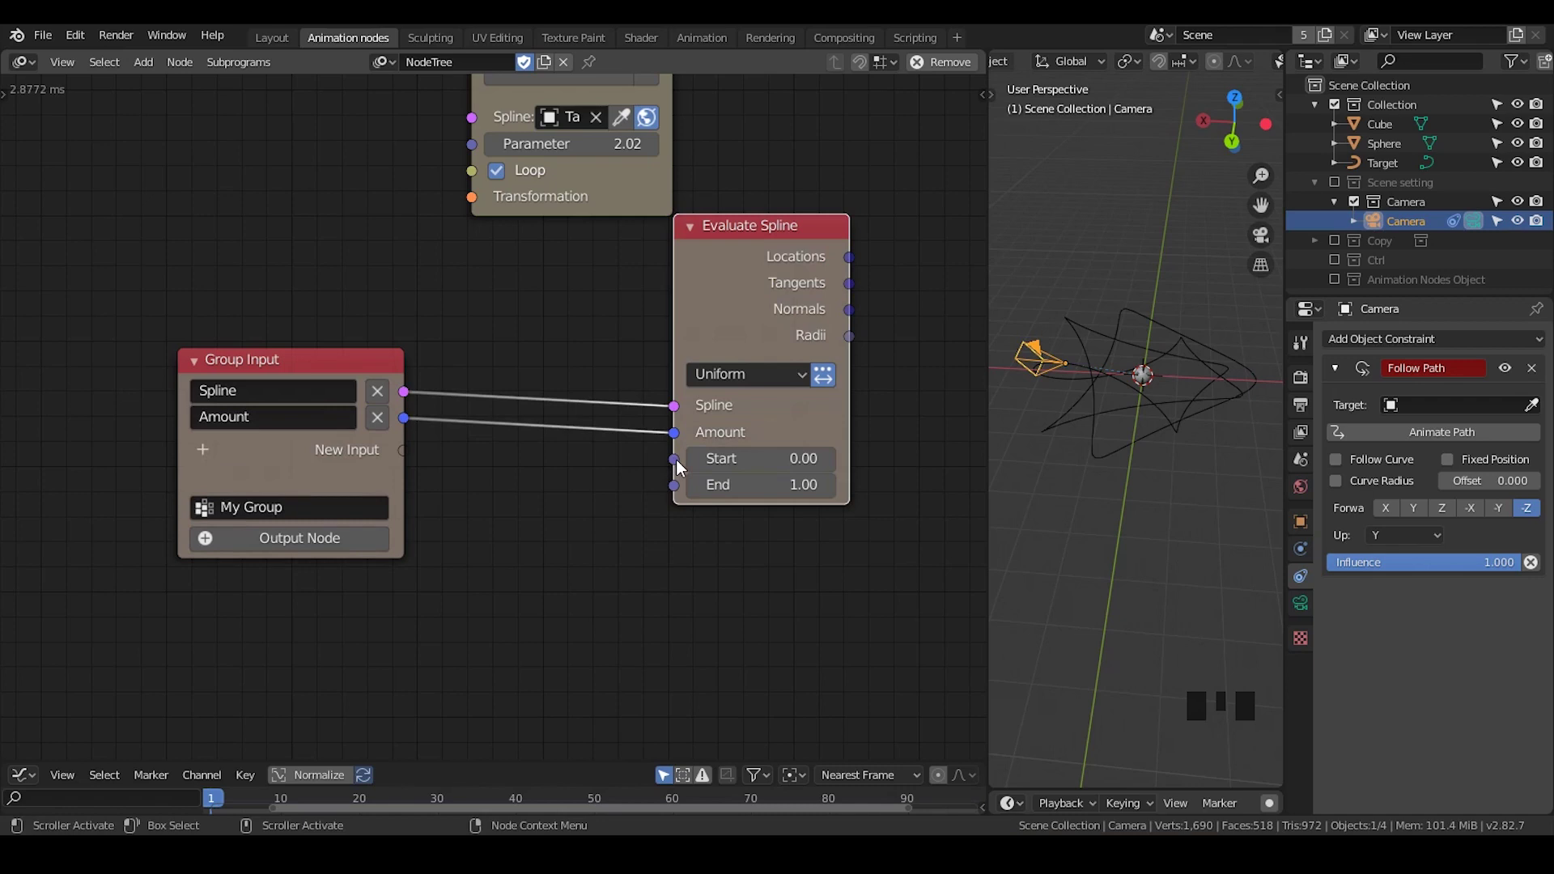
pyautogui.click(683, 470)
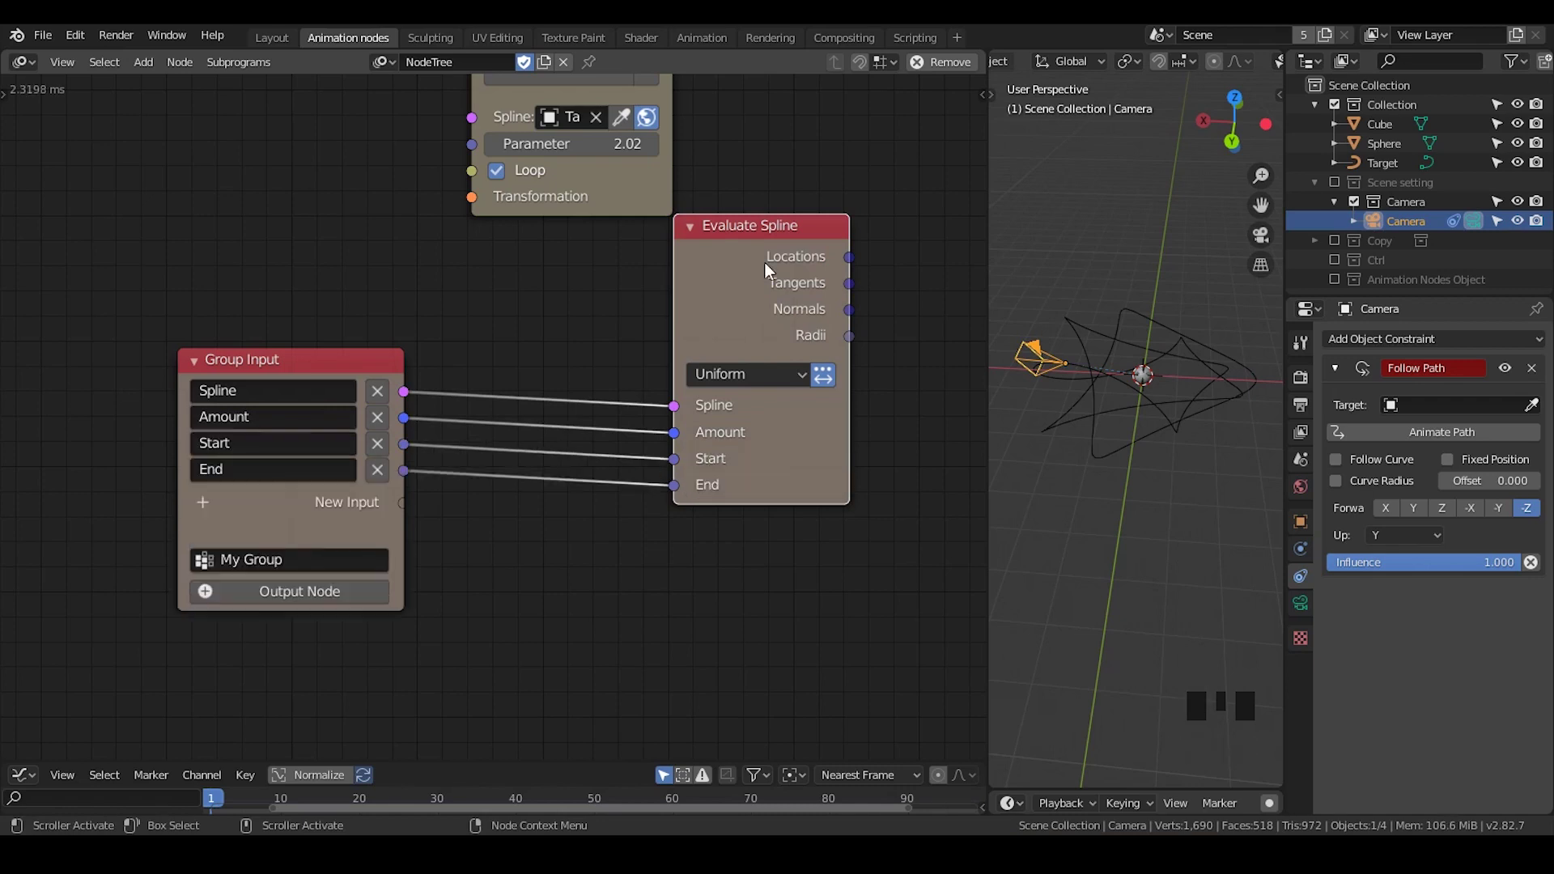
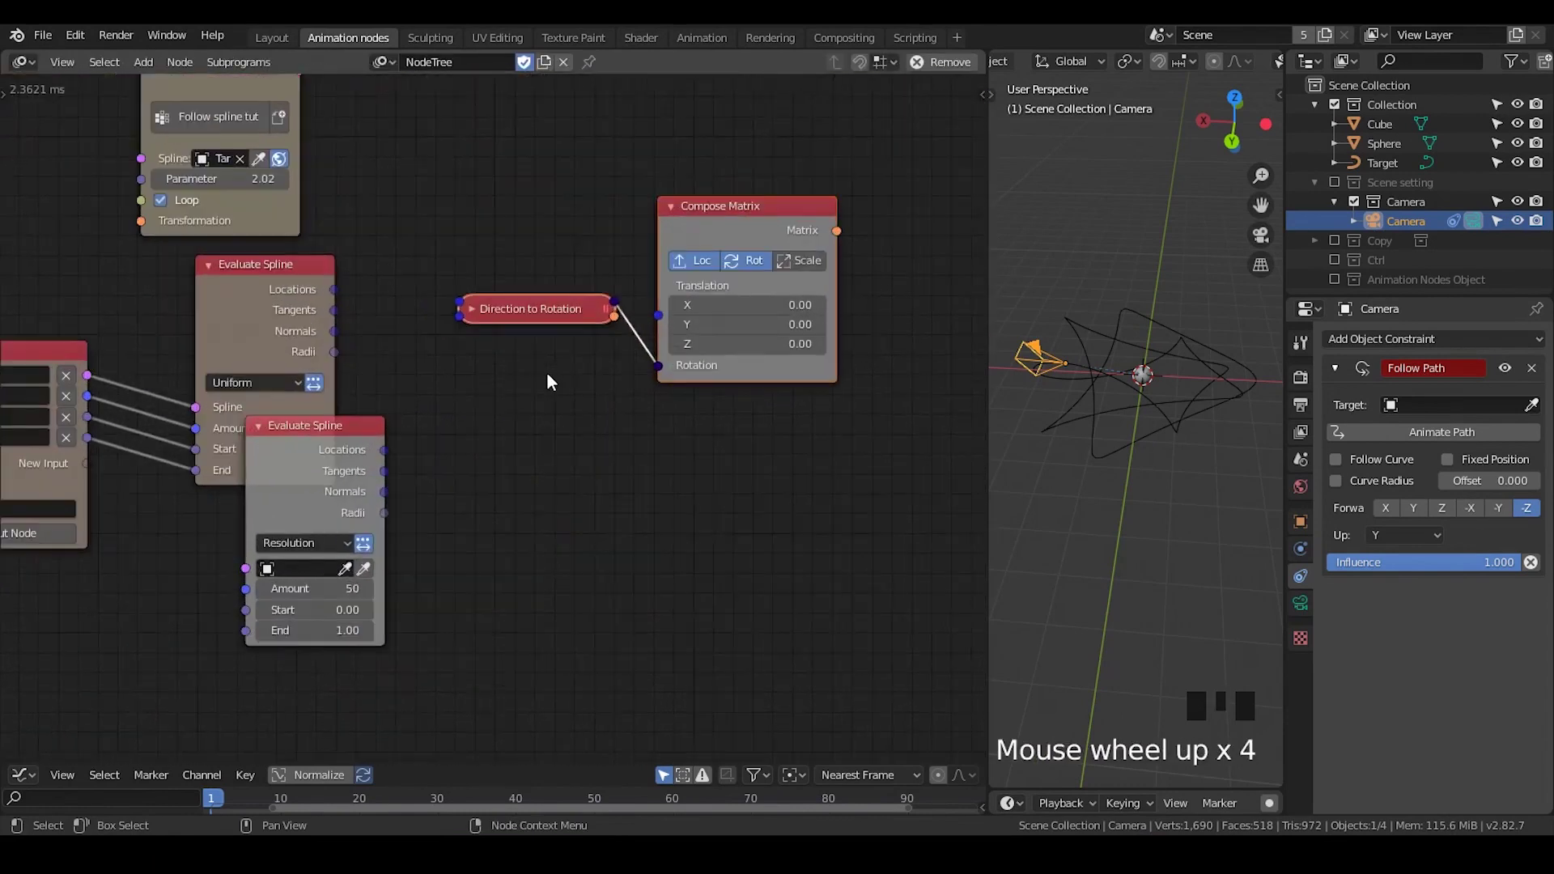
# Step: Feed spline Locations into the Compose Matrix Translations and rotations via Direction to Rotation
pyautogui.press('g')
pyautogui.click(522, 414)
pyautogui.moveTo(517, 423); pyautogui.dragTo(580, 306)
pyautogui.click(581, 305)
pyautogui.click(431, 291)
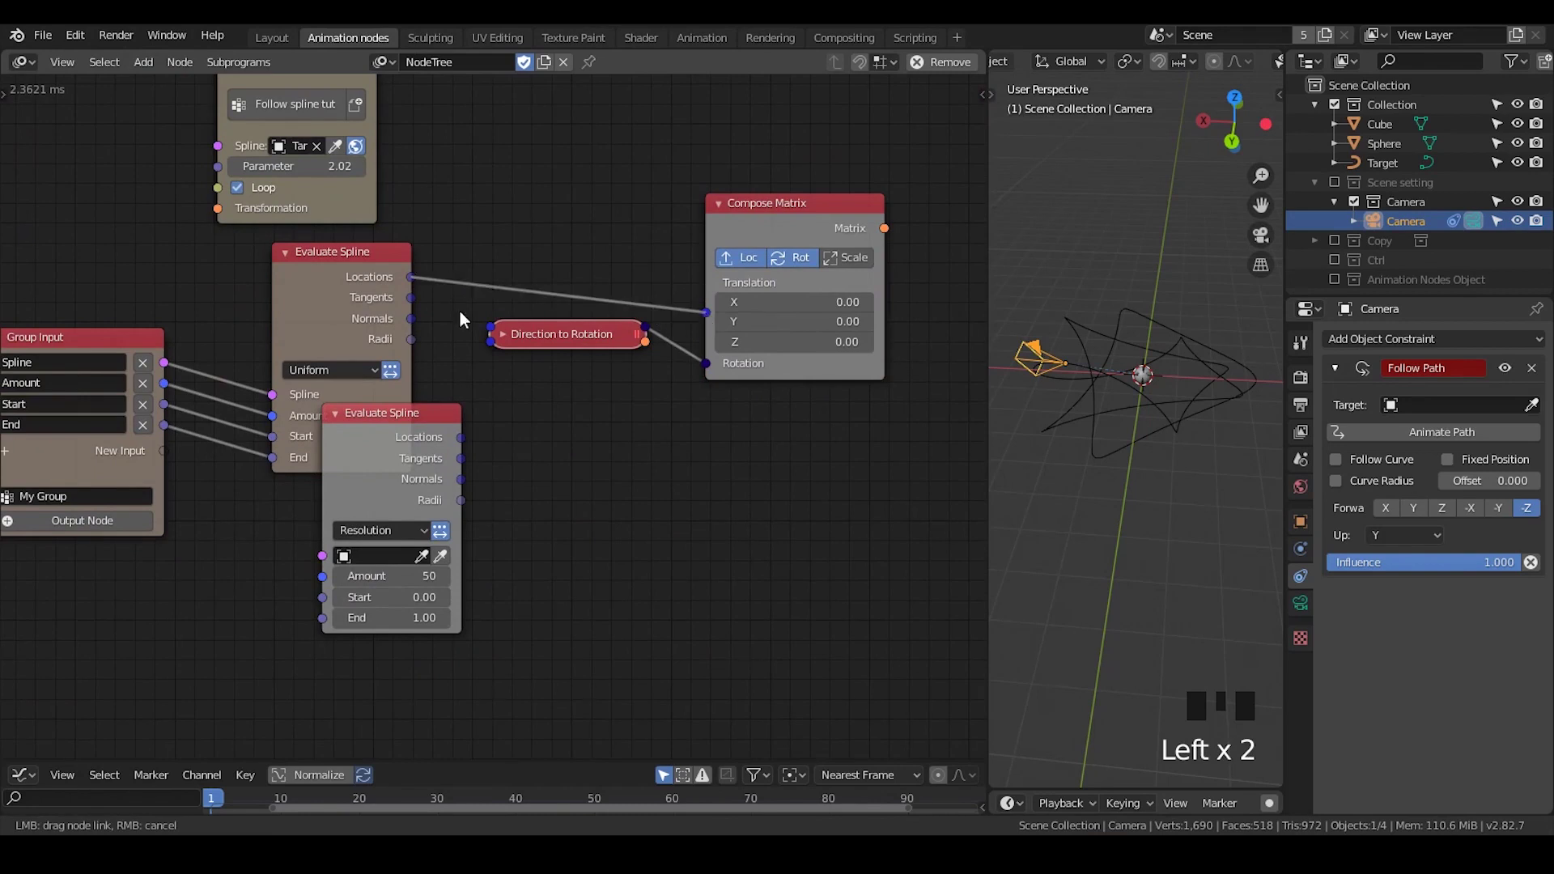
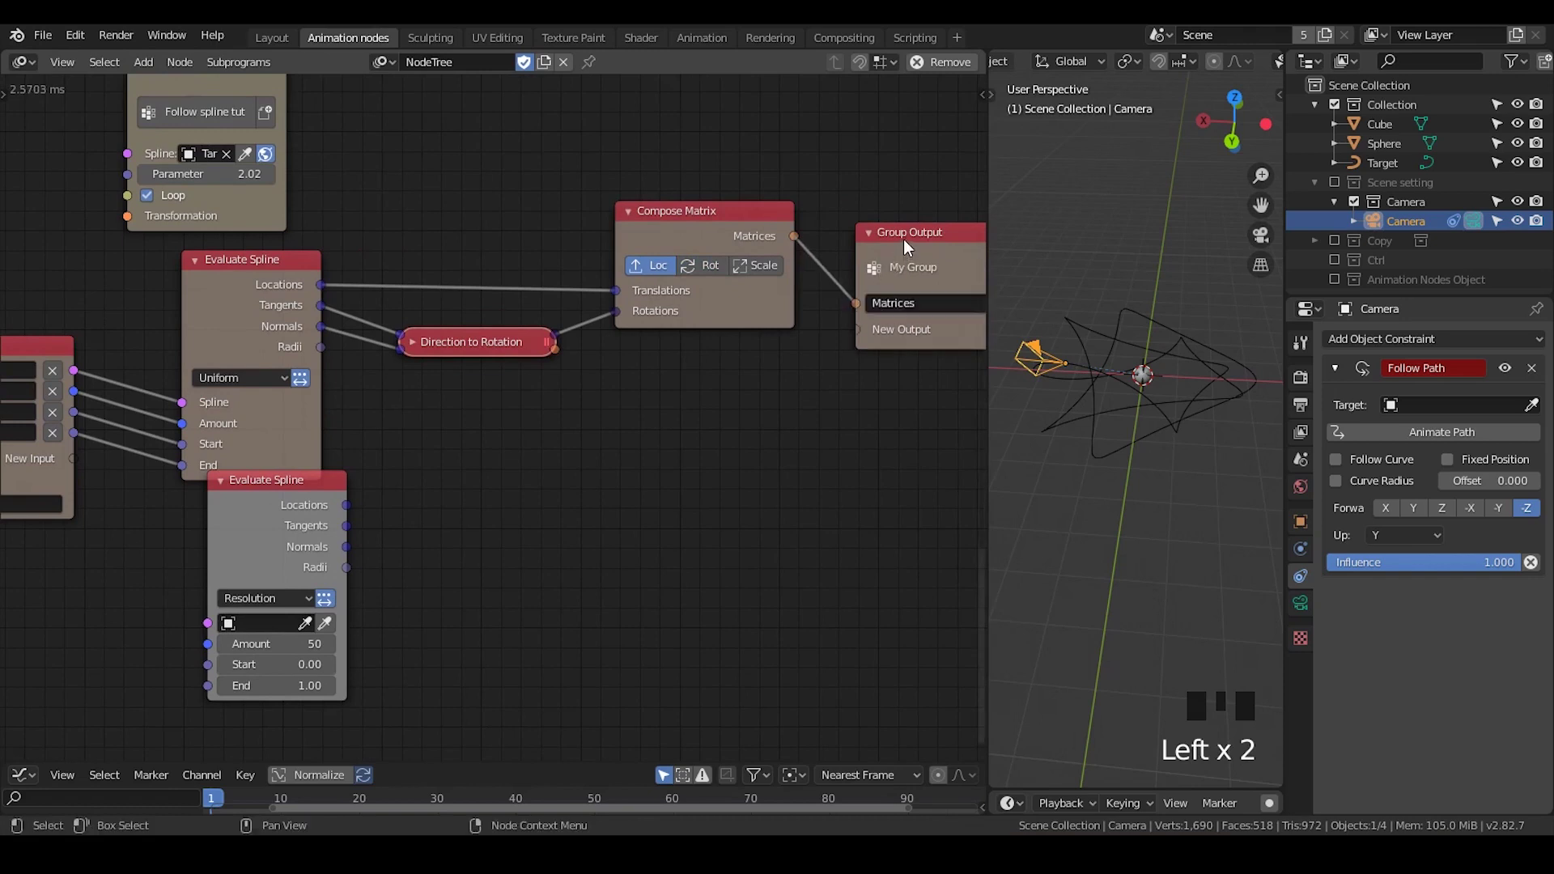
# Step: Wire Compose Matrix to the Matrices group output and insert a duplicated Matrix Math Multiply between them
pyautogui.click(909, 245)
pyautogui.scroll(-3)
pyautogui.middleClick(805, 395)
pyautogui.click(342, 455)
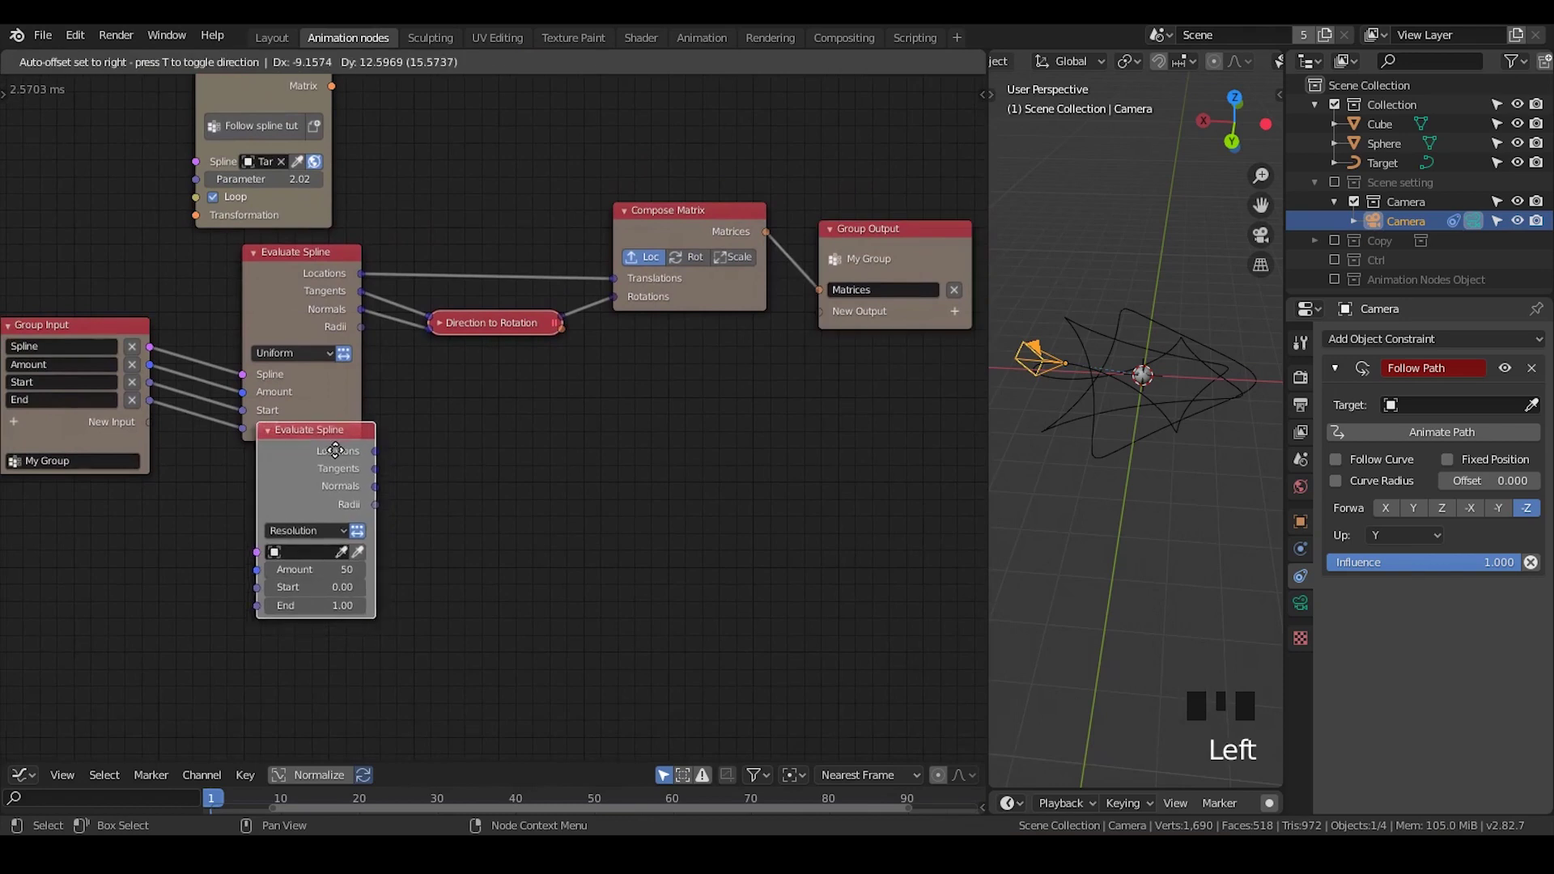
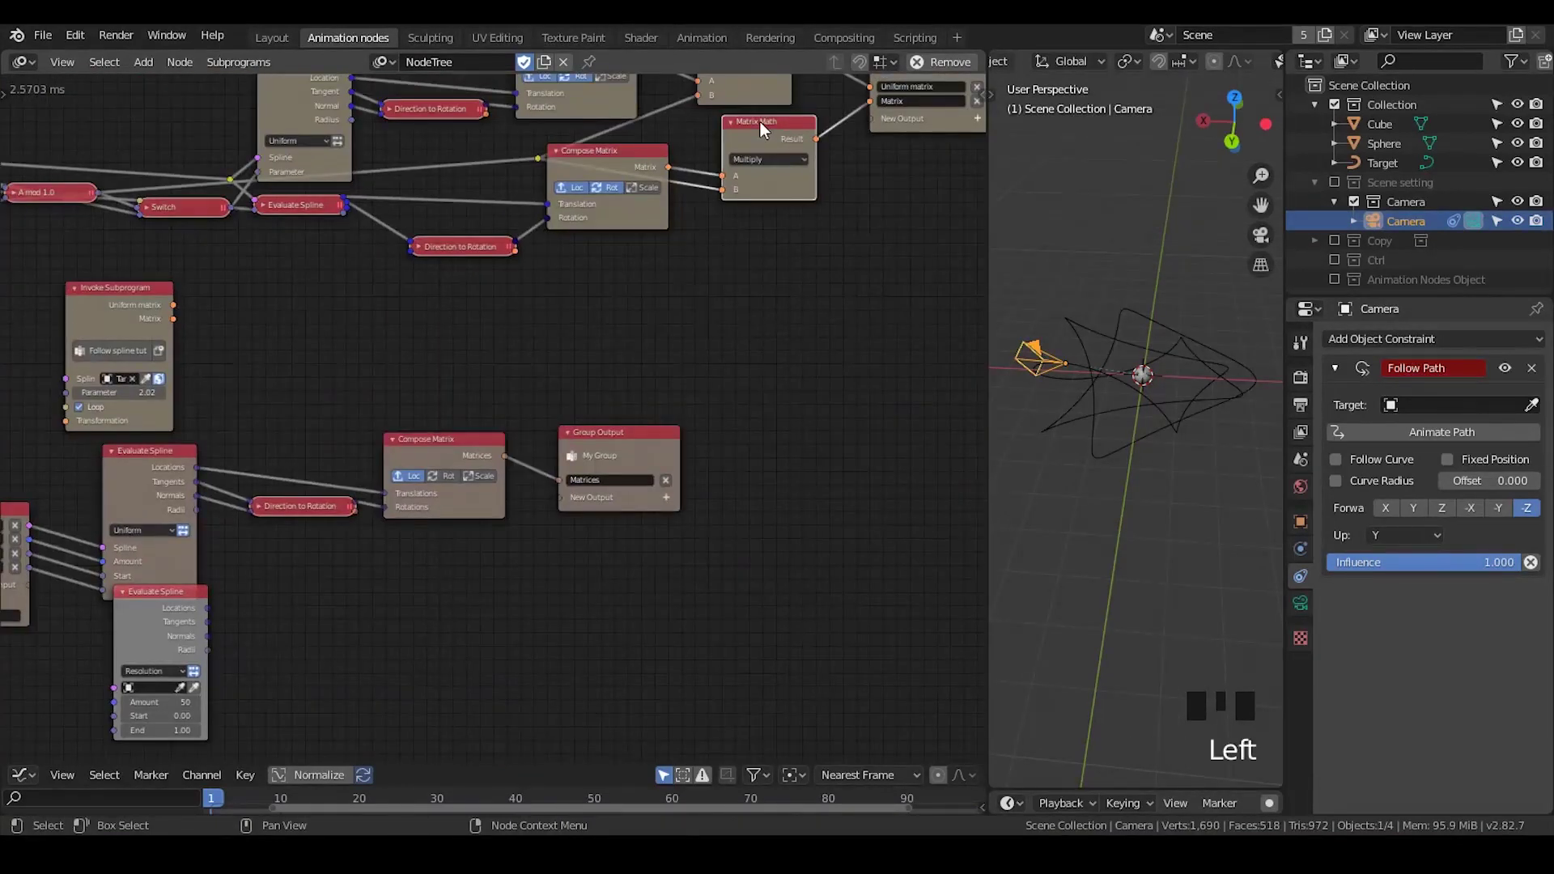
pyautogui.press('shift+d')
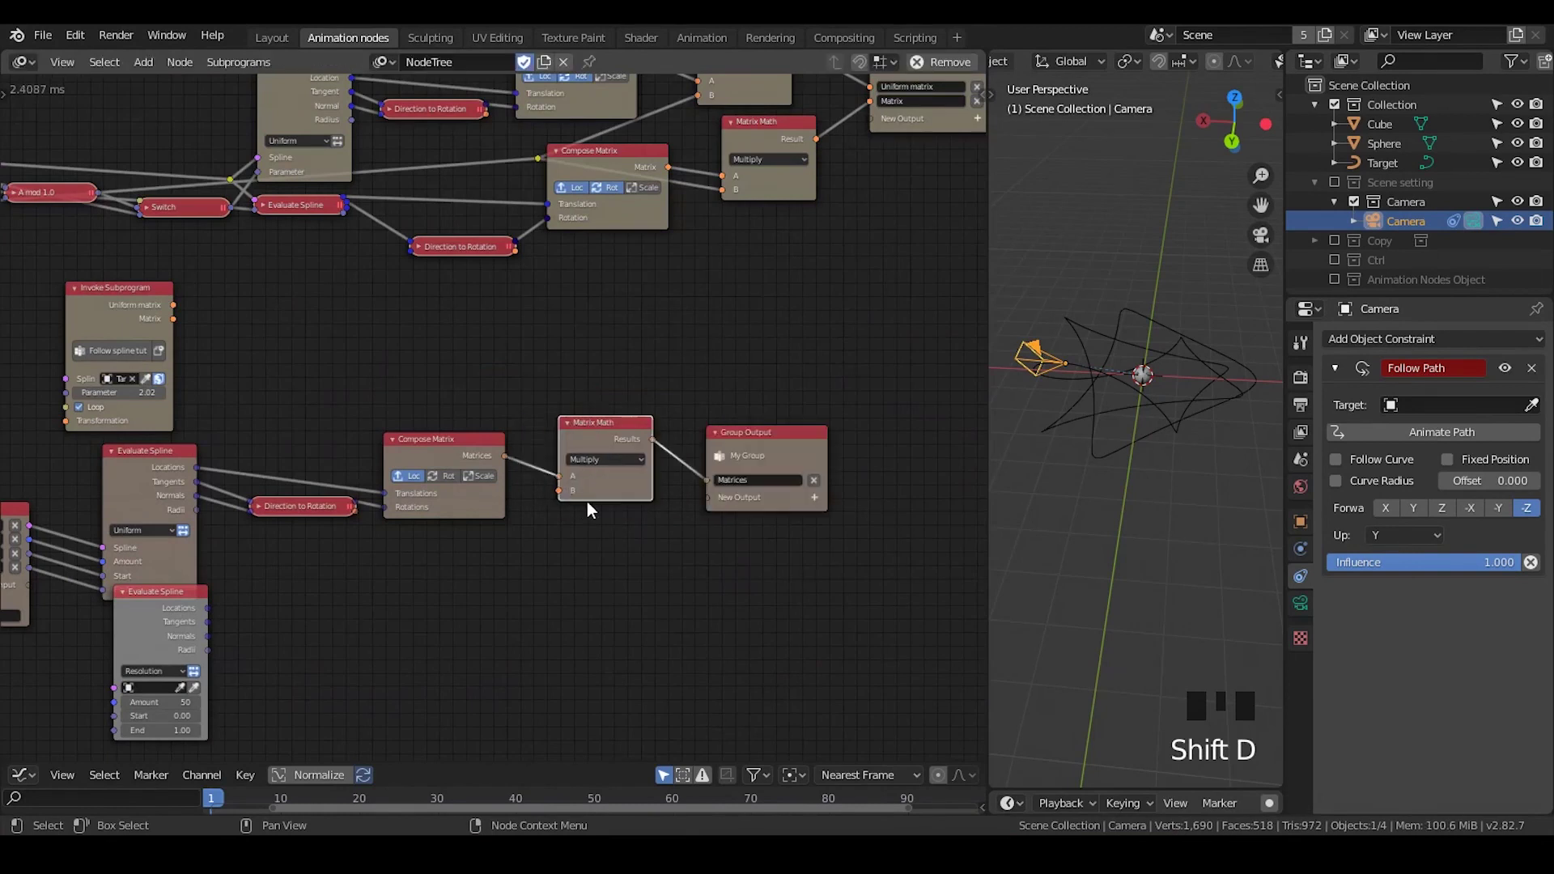